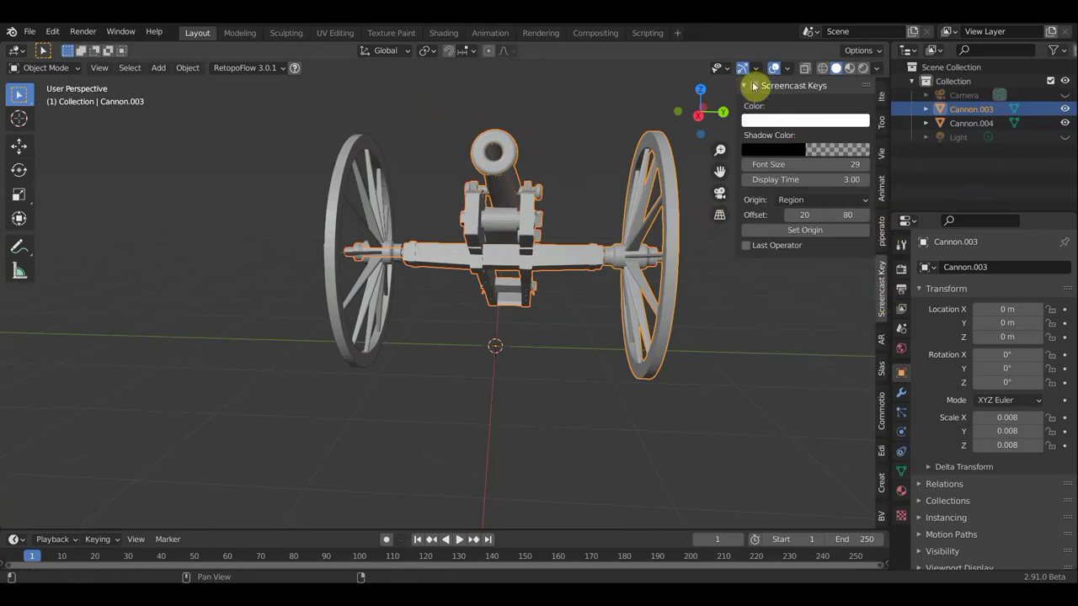
Undo the earlier join so the cannon is back to six separate part objects.
{"action": "key", "text": "n"}
{"action": "scroll", "scroll_direction": "down", "scroll_amount": 3}
{"action": "scroll", "scroll_direction": "up", "scroll_amount": 3}
{"action": "left_click", "coordinate": [572, 265]}
{"action": "key", "text": "ctrl+z"}
{"action": "key", "text": "ctrl+z"}
{"action": "left_click", "coordinate": [585, 362]}
{"action": "left_click", "coordinate": [554, 302]}
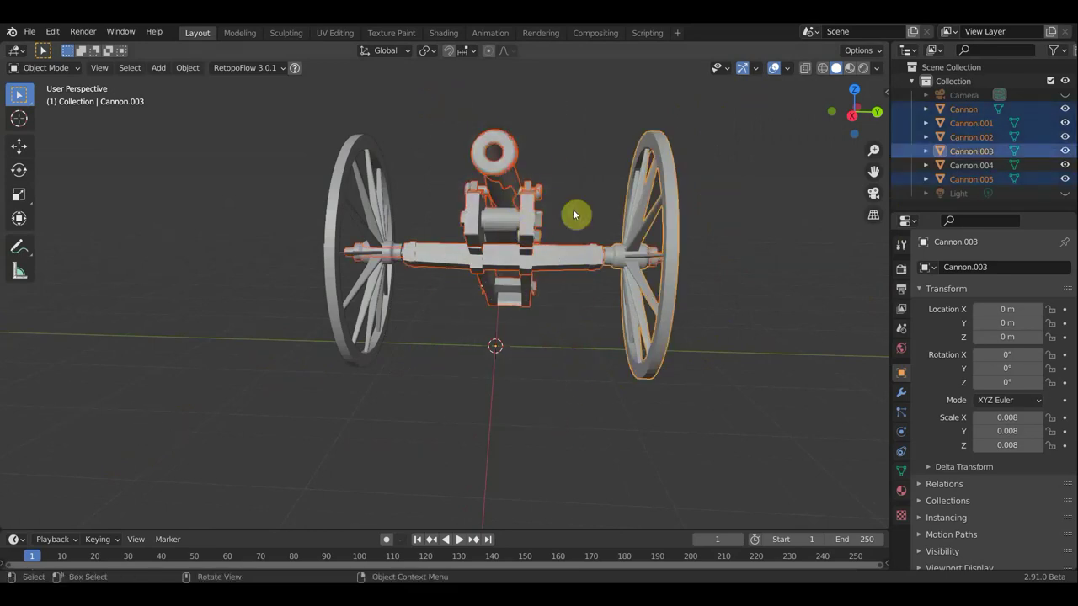
Orbit around the cannon to inspect the separate parts from several angles.
{"action": "middle_click", "coordinate": [474, 238]}
{"action": "middle_click", "coordinate": [432, 249]}
{"action": "middle_click", "coordinate": [444, 247]}
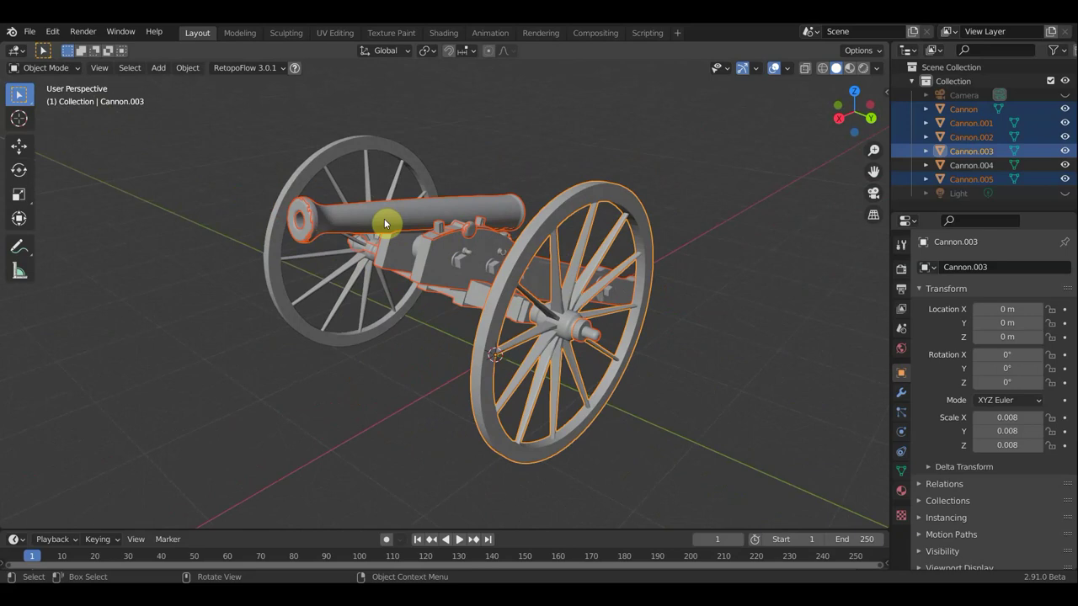
{"action": "middle_click", "coordinate": [482, 248]}
{"action": "middle_click", "coordinate": [495, 241]}
{"action": "middle_click", "coordinate": [495, 240]}
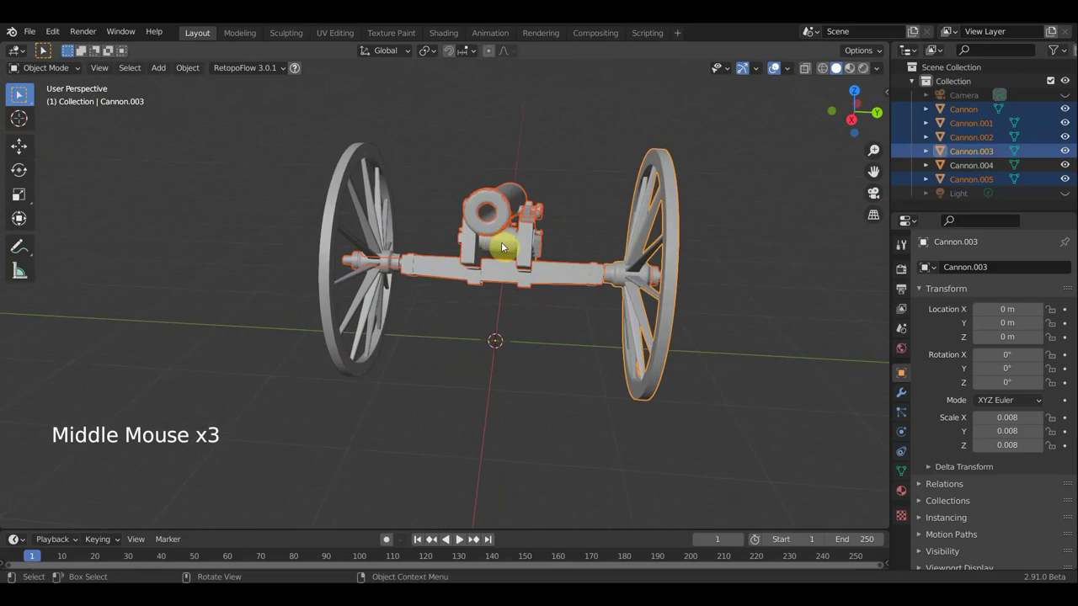
{"action": "middle_click", "coordinate": [501, 261]}
{"action": "scroll", "scroll_direction": "up", "scroll_amount": 3}
{"action": "scroll", "scroll_direction": "down", "scroll_amount": 3}
{"action": "middle_click", "coordinate": [478, 266]}
{"action": "middle_click", "coordinate": [475, 268]}
{"action": "middle_click", "coordinate": [411, 233]}
{"action": "middle_click", "coordinate": [490, 208]}
{"action": "middle_click", "coordinate": [503, 207]}
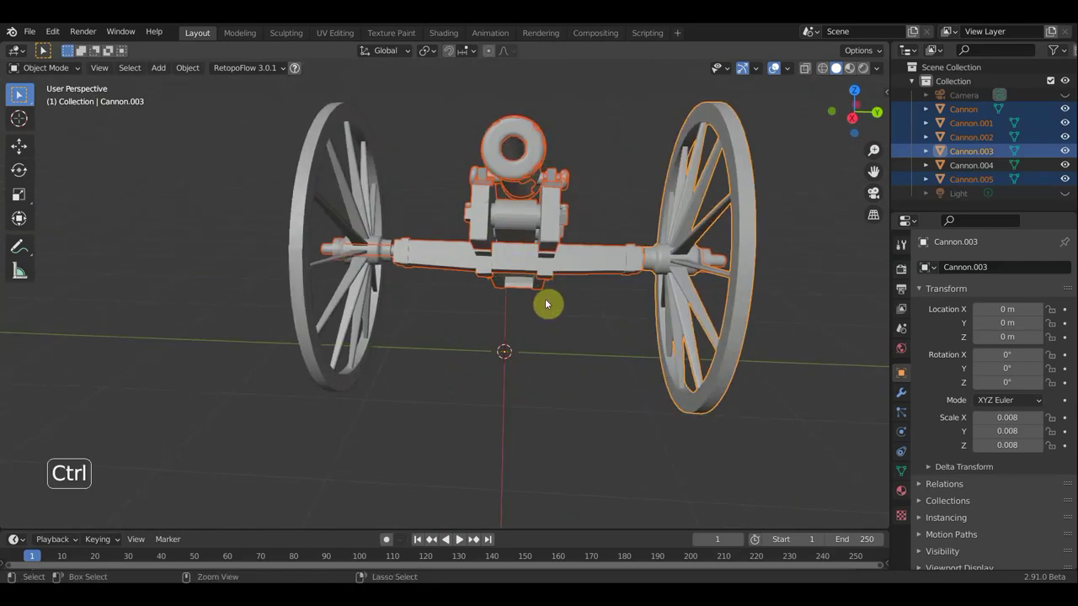
{"action": "left_click", "coordinate": [551, 303]}
{"action": "left_click", "coordinate": [517, 199]}
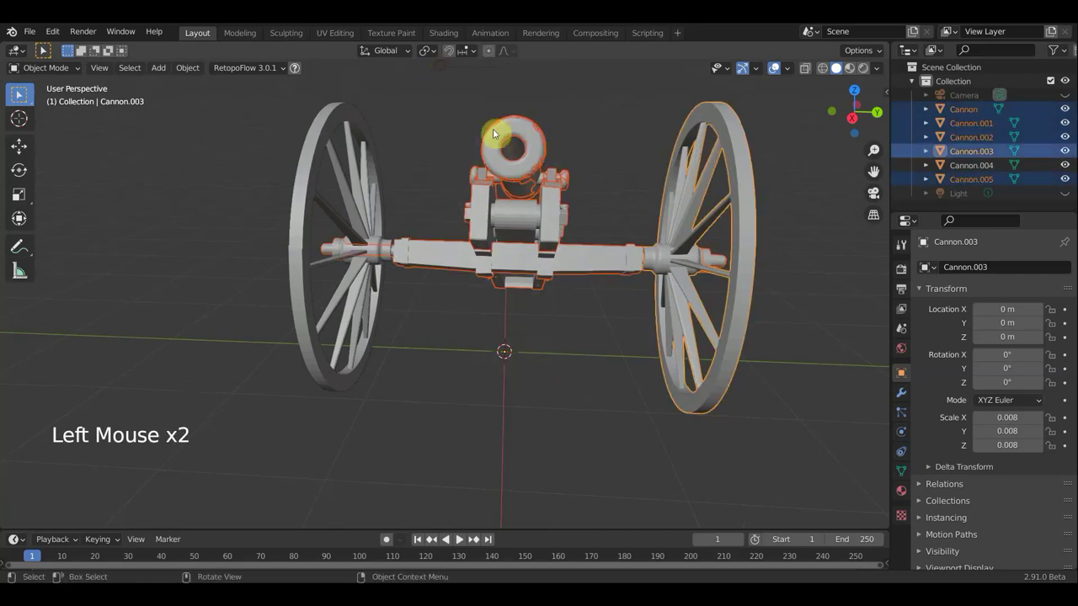
{"action": "scroll", "scroll_direction": "down", "scroll_amount": 3}
Select Cannon, Cannon.001, .002 and .005 in the Outliner, leaving both wheels unselected.
{"action": "left_click", "coordinate": [625, 266]}
{"action": "left_click", "coordinate": [355, 283]}
{"action": "left_click", "coordinate": [626, 291]}
{"action": "left_click", "coordinate": [508, 250]}
{"action": "left_click", "coordinate": [460, 174]}
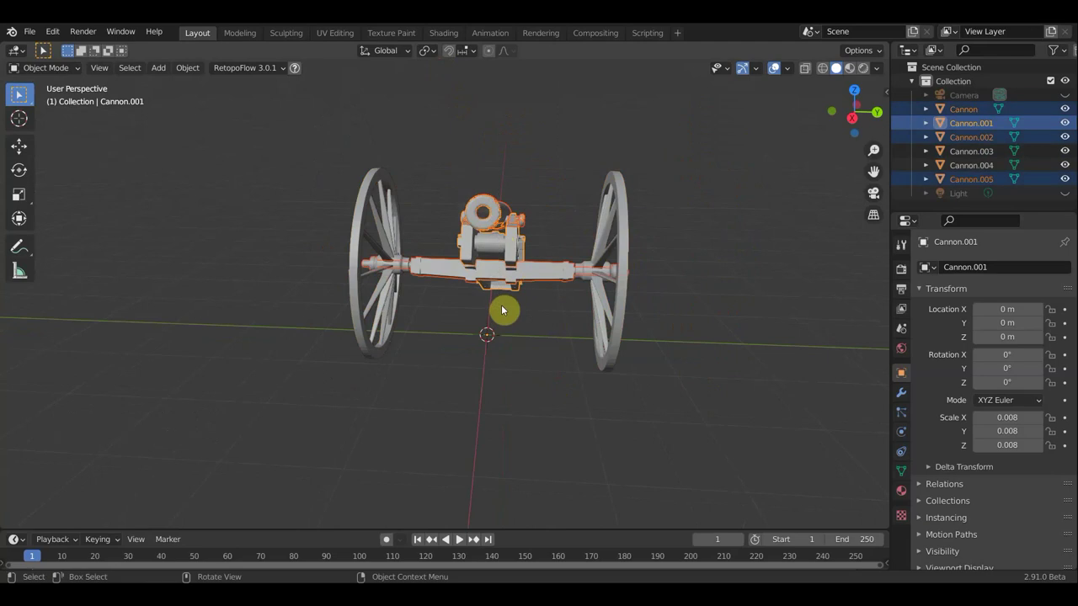
Join the selected barrel and carriage parts into a single cannon body object.
{"action": "key", "text": "ctrl+j"}
{"action": "middle_click", "coordinate": [542, 290]}
{"action": "middle_click", "coordinate": [525, 290]}
{"action": "middle_click", "coordinate": [559, 293]}
{"action": "middle_click", "coordinate": [564, 296]}
Select both wheels, join them into one object, and view the cannon from the front.
{"action": "left_click", "coordinate": [570, 268]}
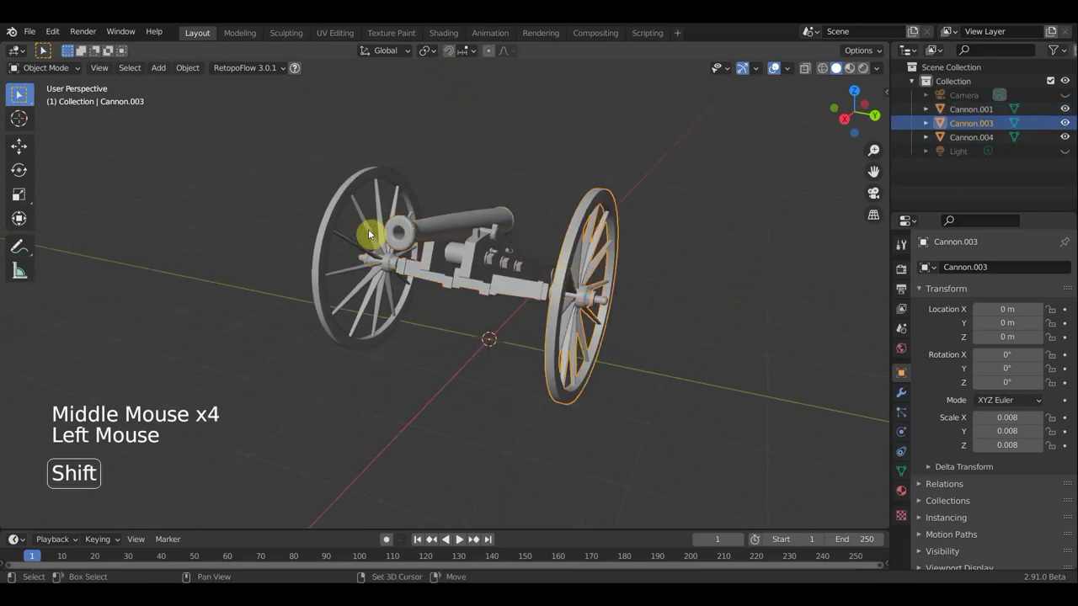
{"action": "left_click", "coordinate": [334, 228]}
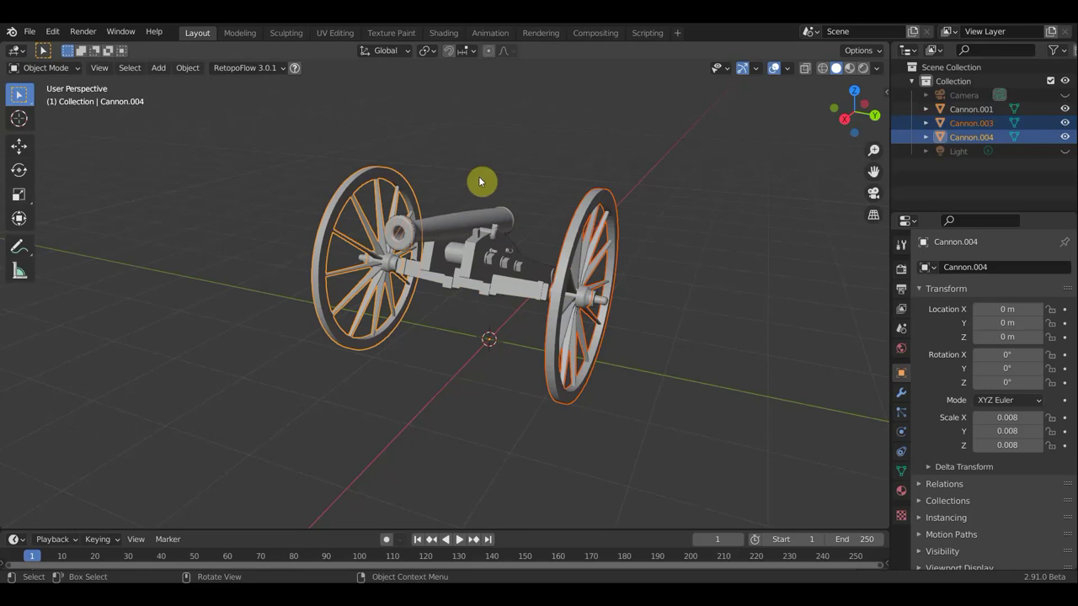
{"action": "key", "text": "ctrl+j"}
{"action": "middle_click", "coordinate": [640, 294]}
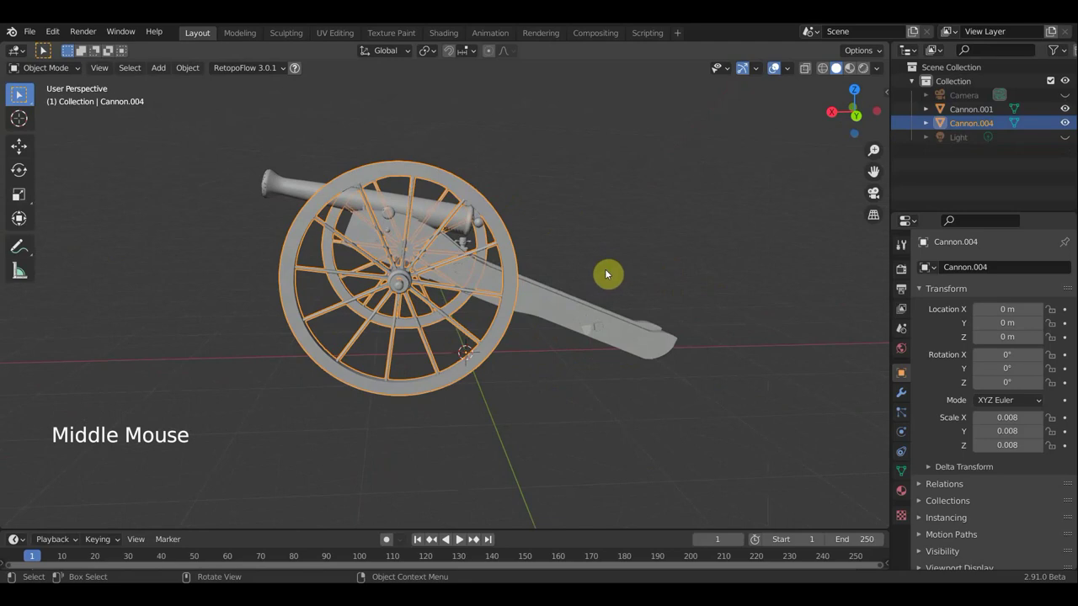
{"action": "key", "text": "KP_3"}
{"action": "key", "text": "KP_1"}
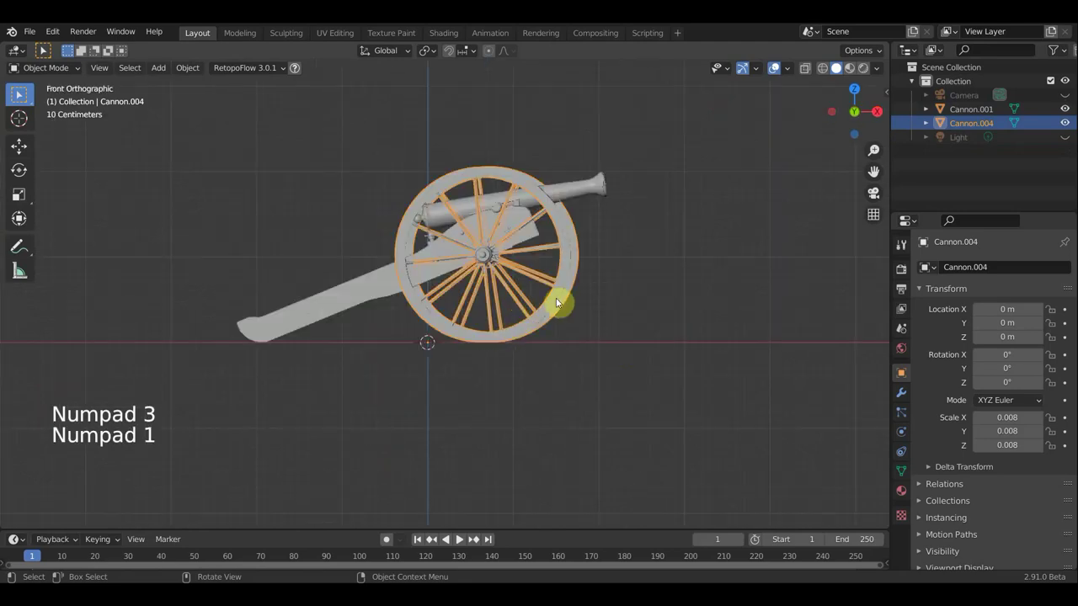
Add a Transformation constraint to the wheels object Cannon.004 with Cannon.001 as target.
{"action": "left_click", "coordinate": [564, 304]}
{"action": "middle_click", "coordinate": [548, 321]}
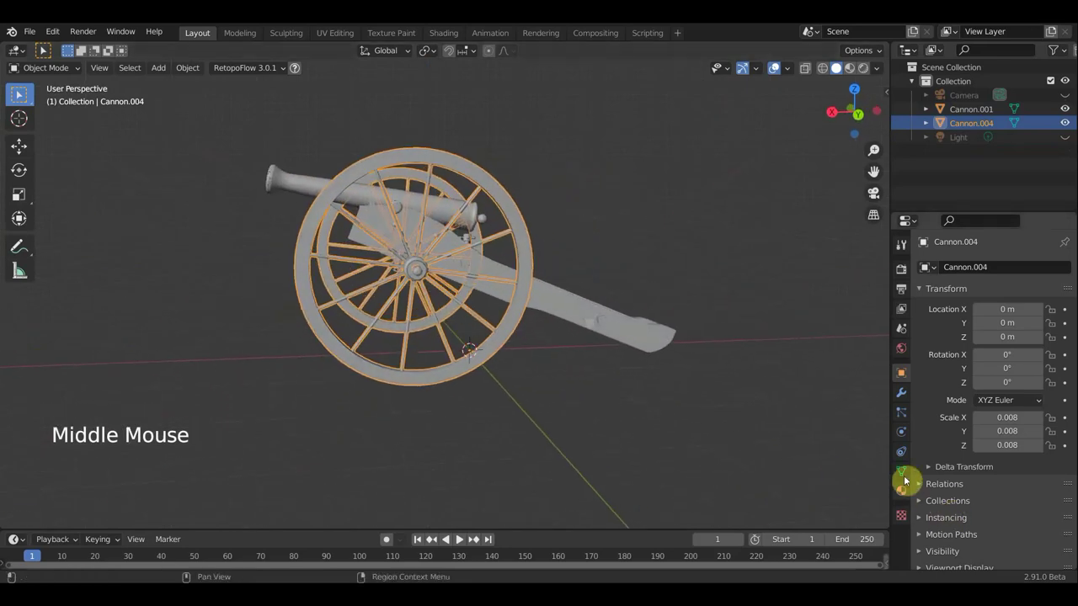
{"action": "left_click", "coordinate": [910, 457]}
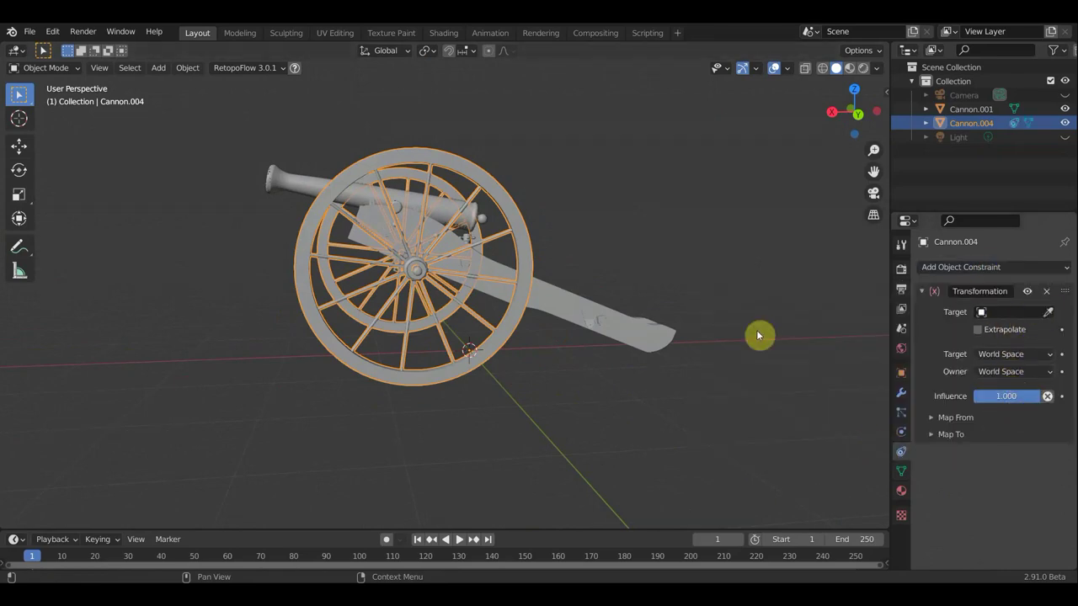
{"action": "left_click", "coordinate": [1052, 320]}
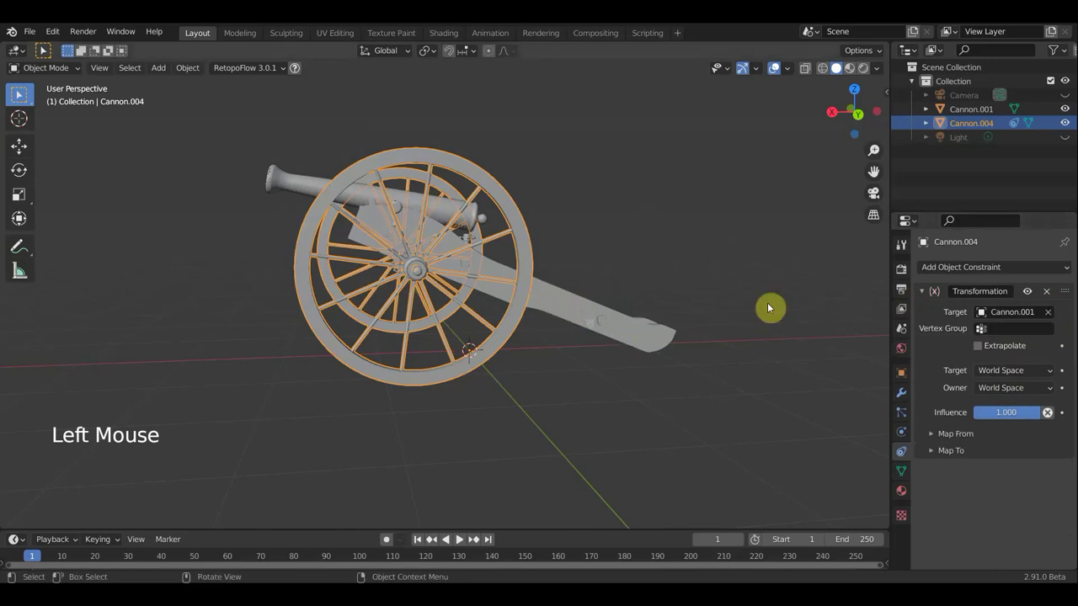
Test-move the cannon body with the Move tool and undo the move.
{"action": "left_click", "coordinate": [578, 315]}
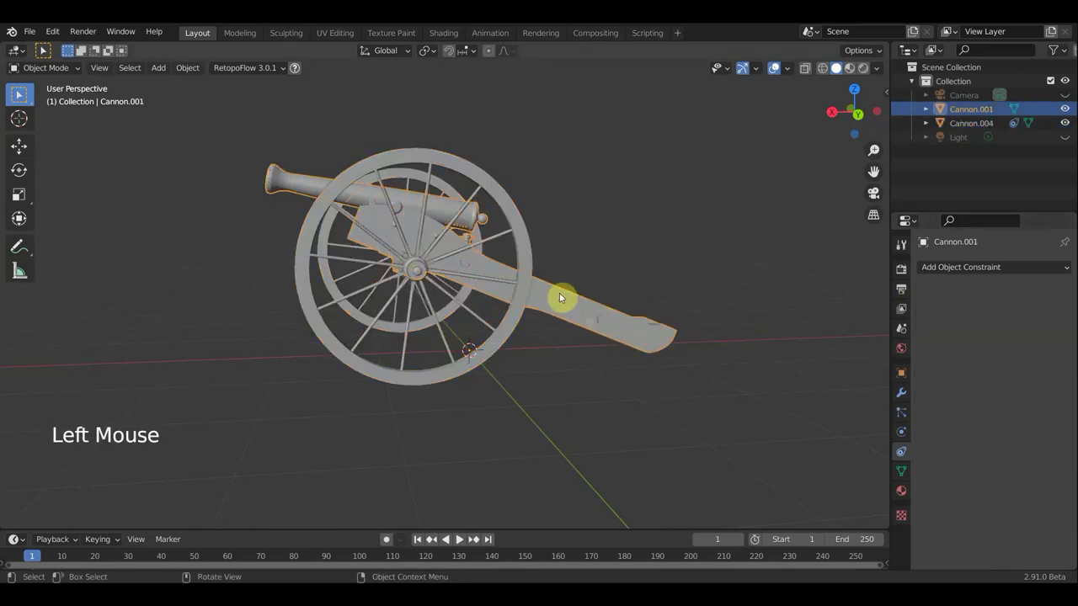
{"action": "left_click", "coordinate": [498, 338]}
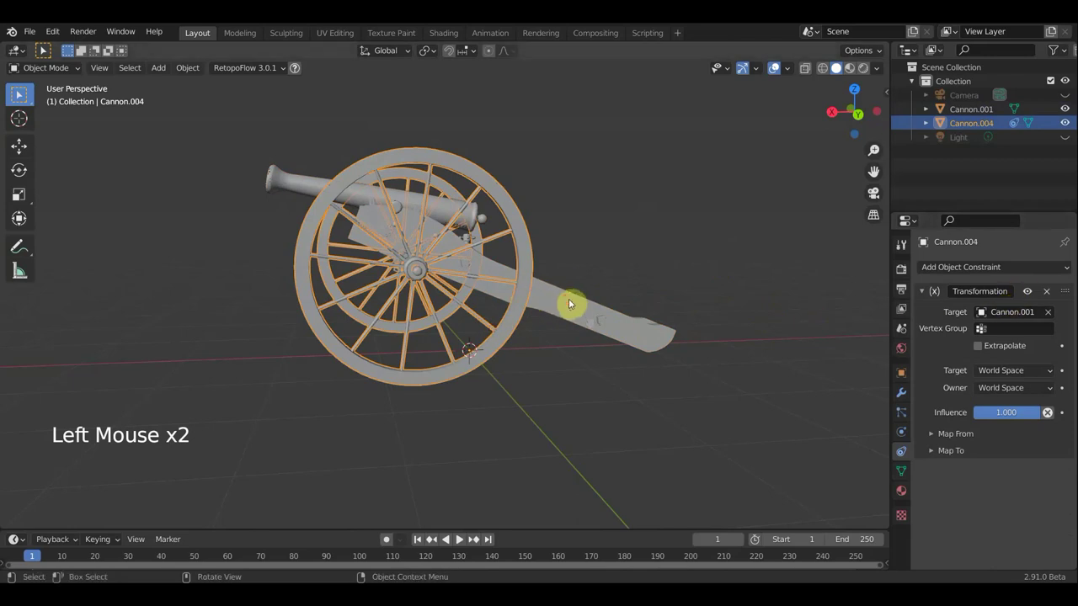
{"action": "left_click", "coordinate": [571, 306]}
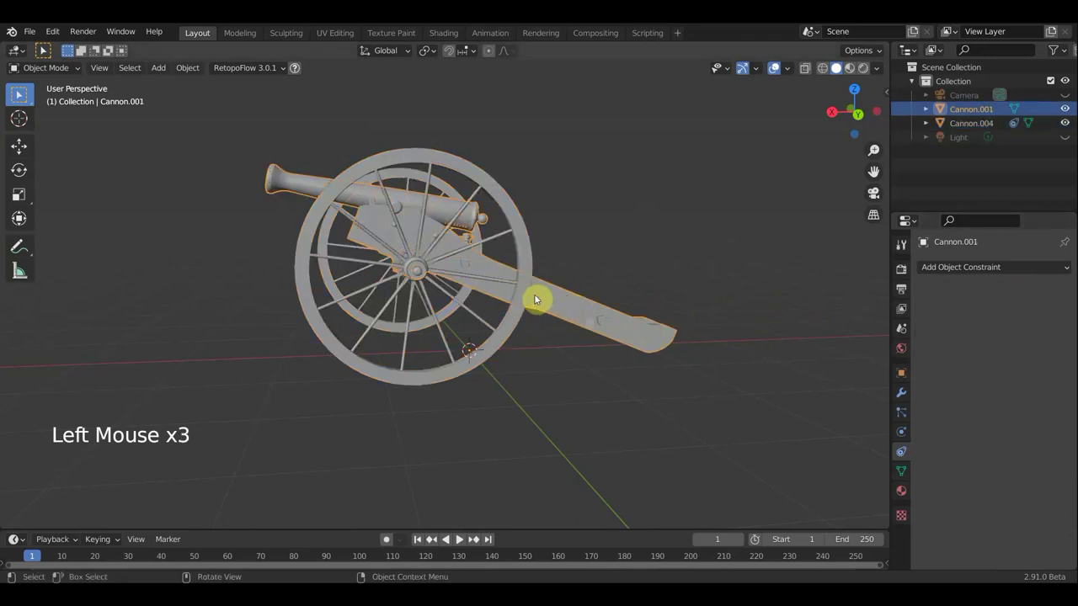
{"action": "left_click", "coordinate": [596, 312]}
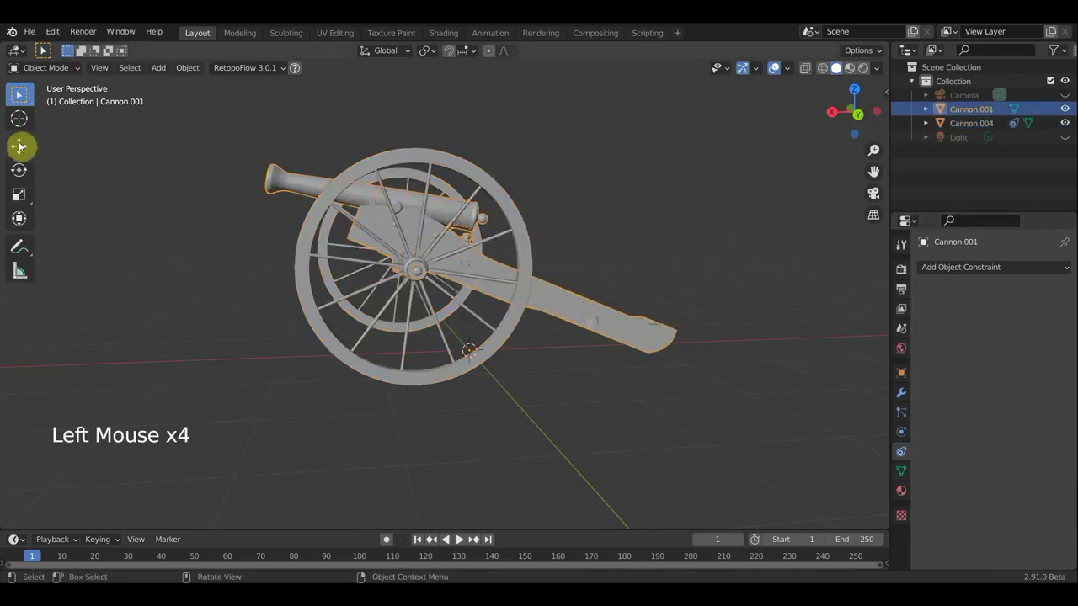
{"action": "left_click", "coordinate": [418, 356]}
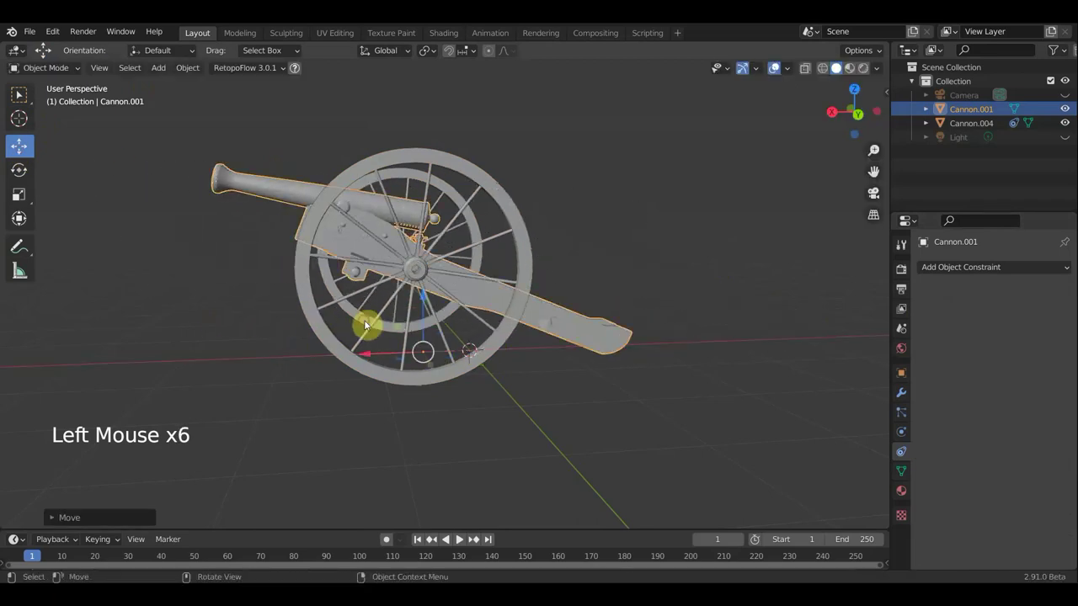
{"action": "key", "text": "ctrl+z"}
Enable Extrapolate on the wheels' constraint and set Owner space to Local Space.
{"action": "left_click", "coordinate": [506, 334]}
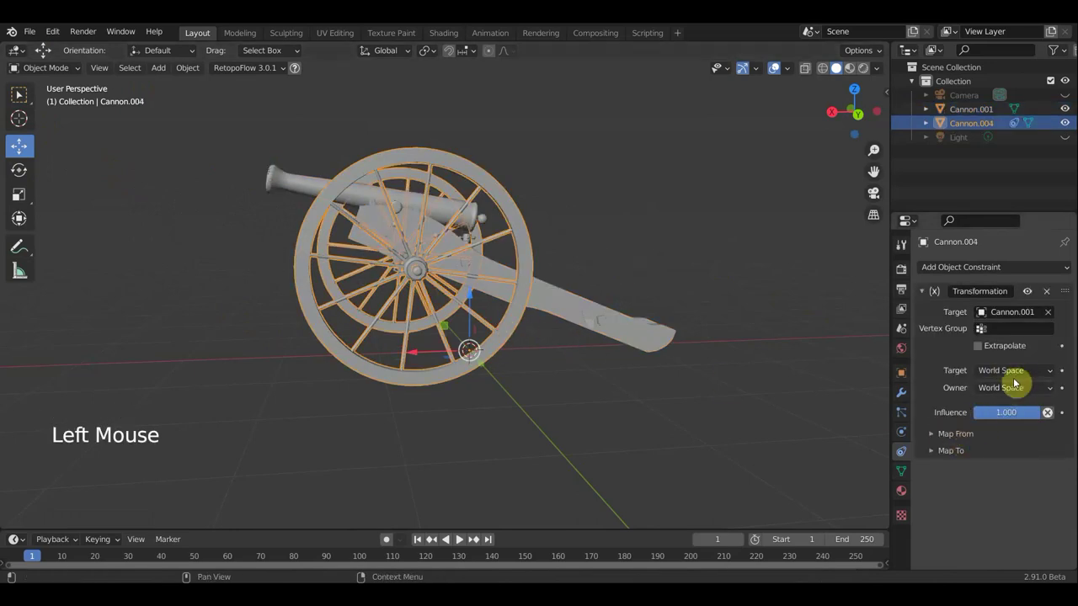
{"action": "left_click", "coordinate": [985, 350]}
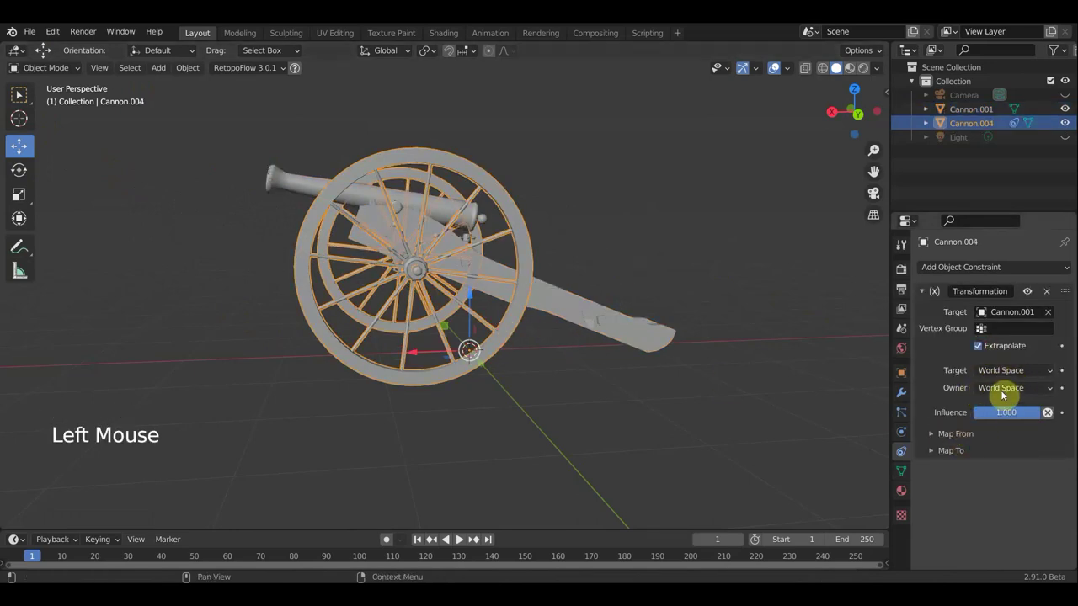
{"action": "left_click", "coordinate": [1008, 394]}
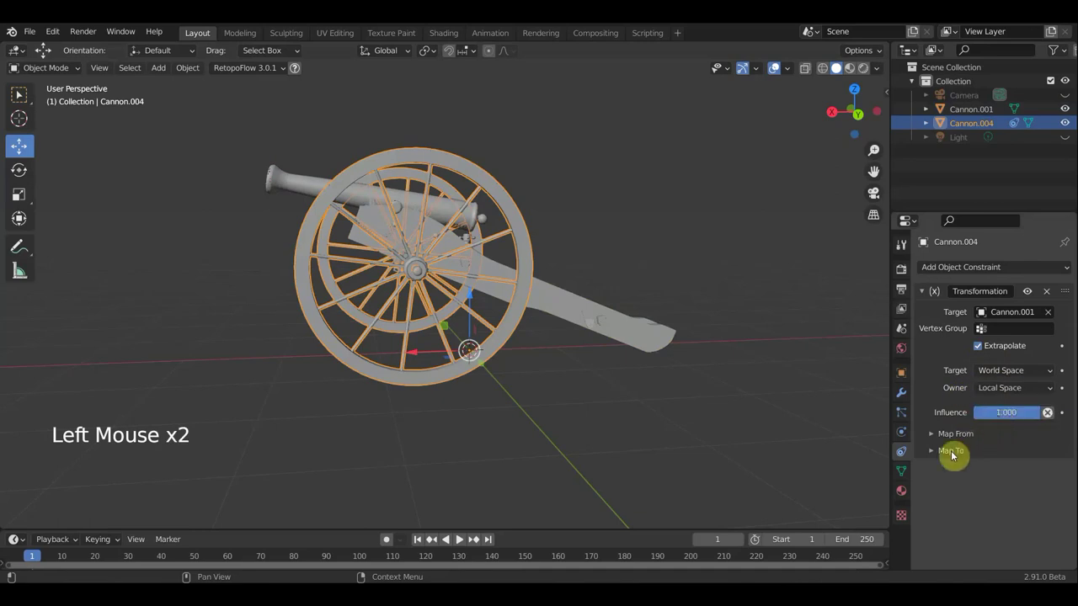
{"action": "left_click", "coordinate": [937, 437]}
{"action": "scroll", "scroll_direction": "down", "scroll_amount": 3}
{"action": "scroll", "scroll_direction": "down", "scroll_amount": 3}
Nudge Cannon.001 along X via the sidebar transform values, reset it to 0, and reselect the wheels.
{"action": "left_click", "coordinate": [585, 309]}
{"action": "key", "text": "n"}
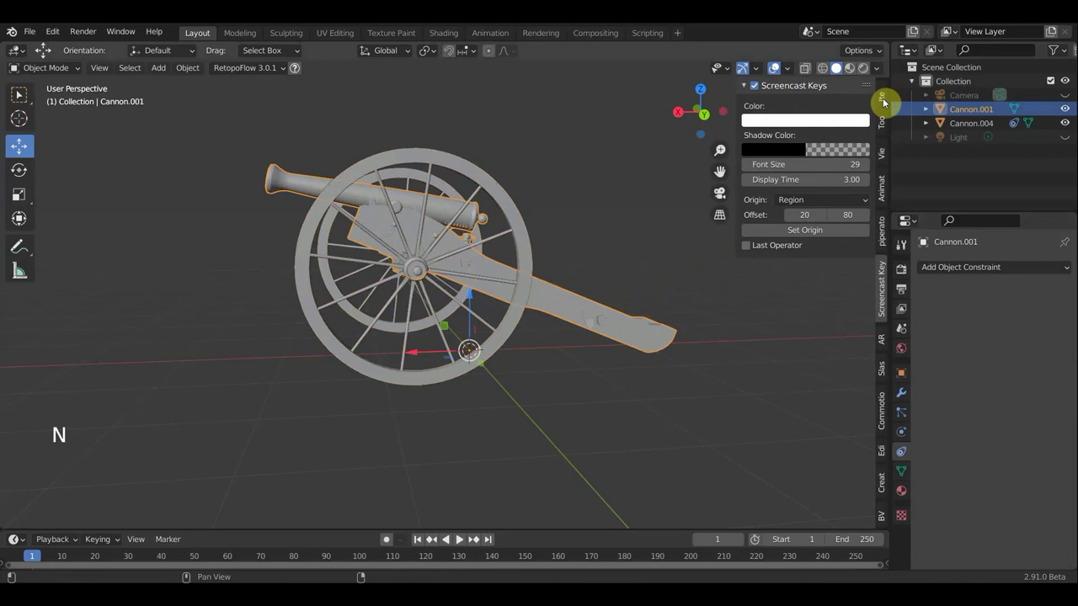
{"action": "left_click", "coordinate": [883, 111]}
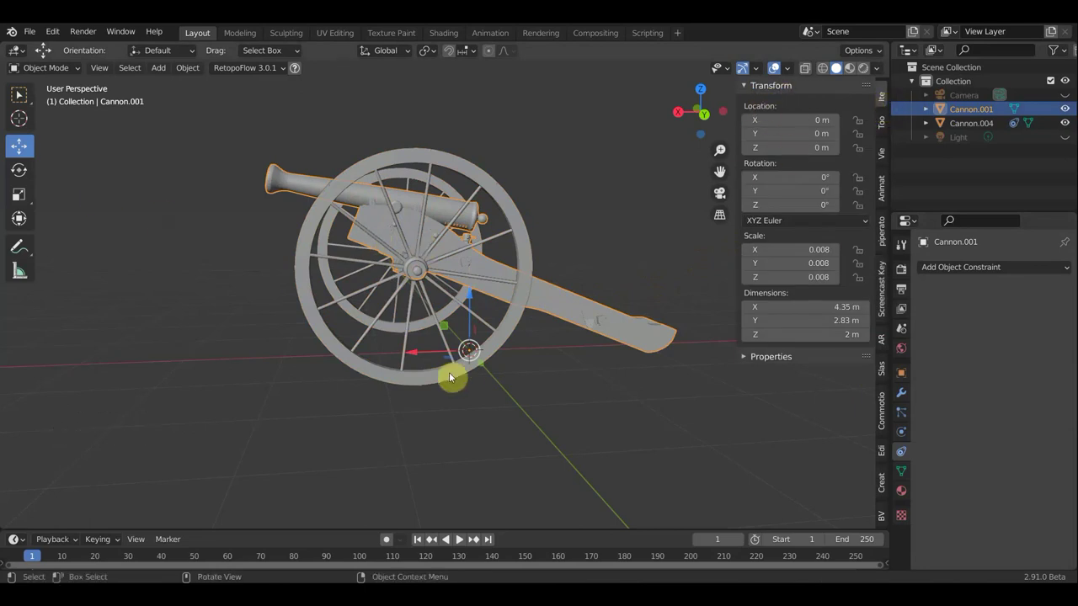
{"action": "left_click", "coordinate": [414, 359]}
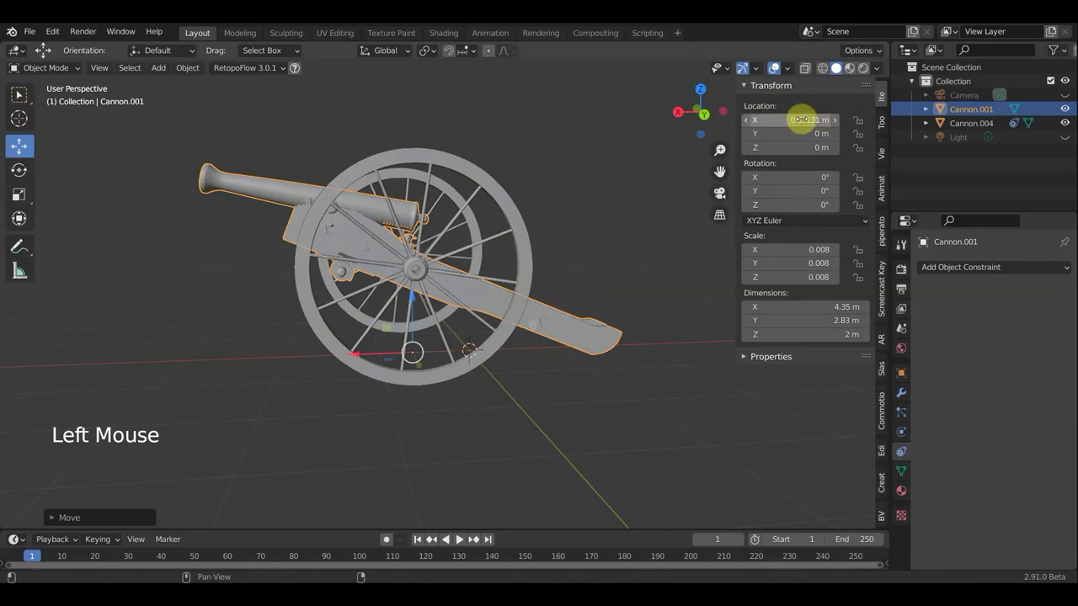
{"action": "key", "text": "ctrl+z"}
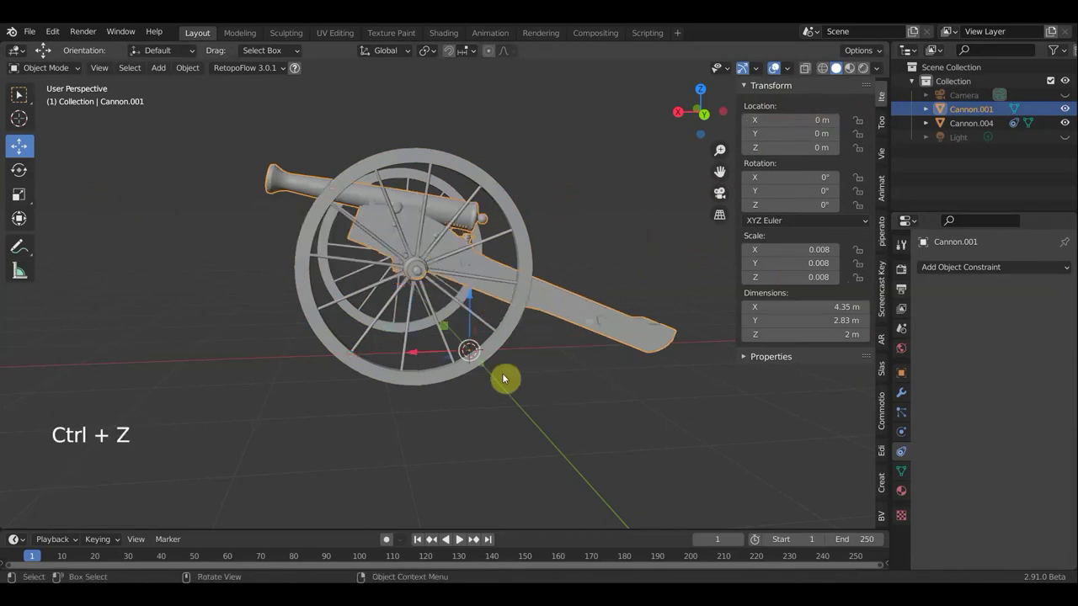
{"action": "left_click", "coordinate": [483, 362]}
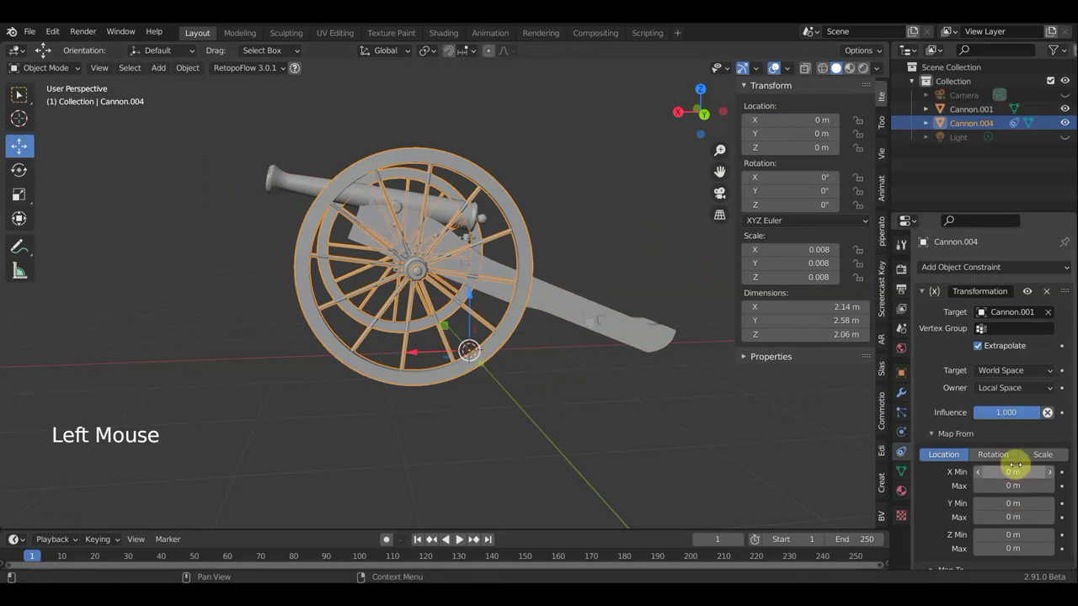
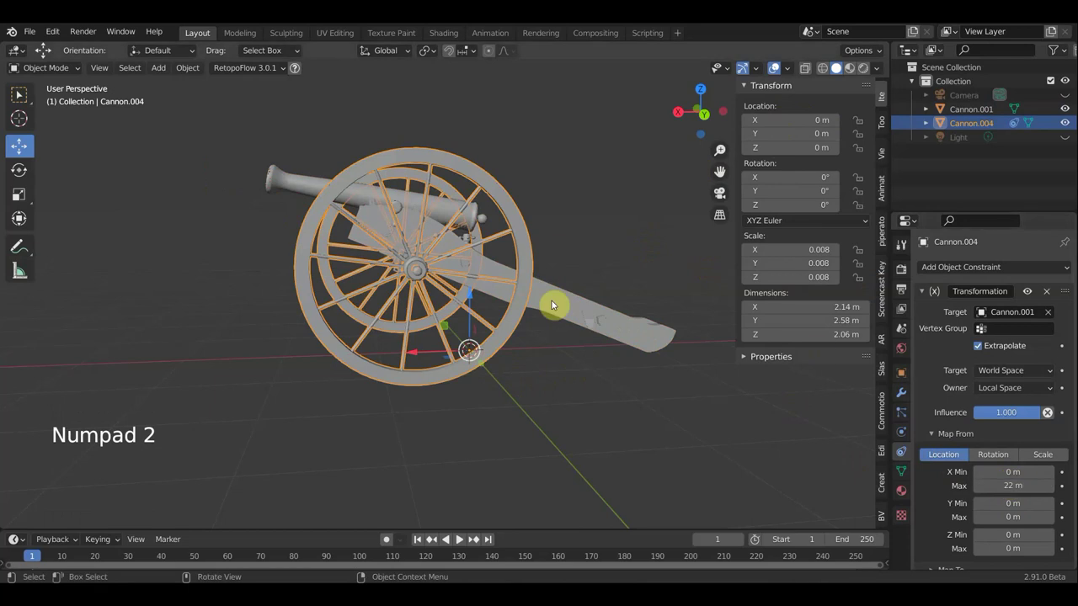
Set the constraint's Map To output to Rotation.
{"action": "scroll", "scroll_direction": "down", "scroll_amount": 3}
{"action": "left_click", "coordinate": [933, 564]}
{"action": "scroll", "scroll_direction": "down", "scroll_amount": 3}
{"action": "left_click", "coordinate": [997, 409]}
{"action": "scroll", "scroll_direction": "down", "scroll_amount": 3}
{"action": "scroll", "scroll_direction": "down", "scroll_amount": 3}
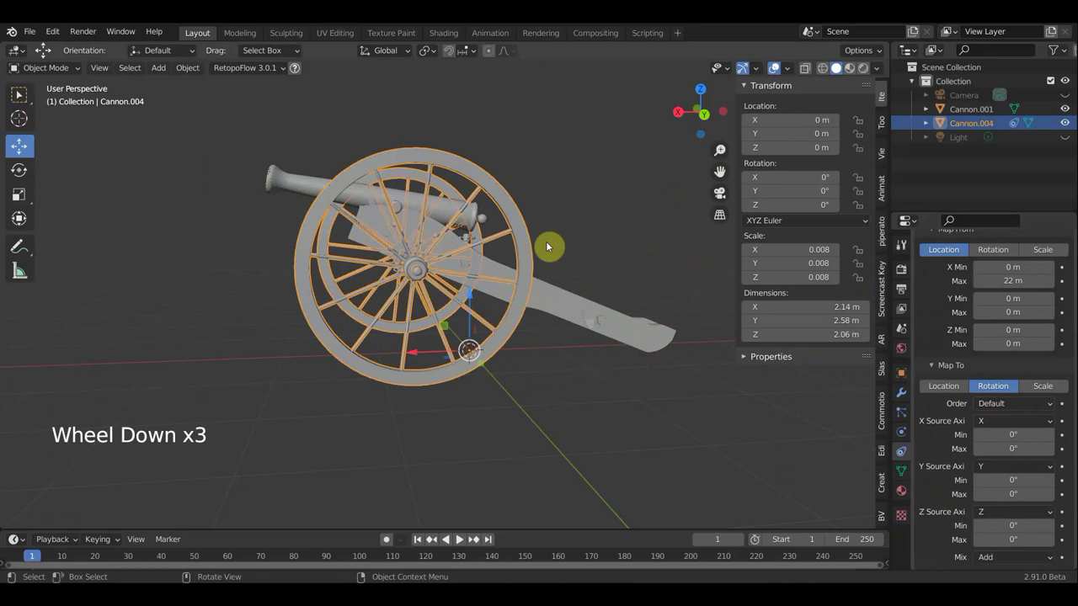
Set the Y rotation source axis to X with a 360° maximum, undoing a test rotation first.
{"action": "left_click", "coordinate": [788, 180]}
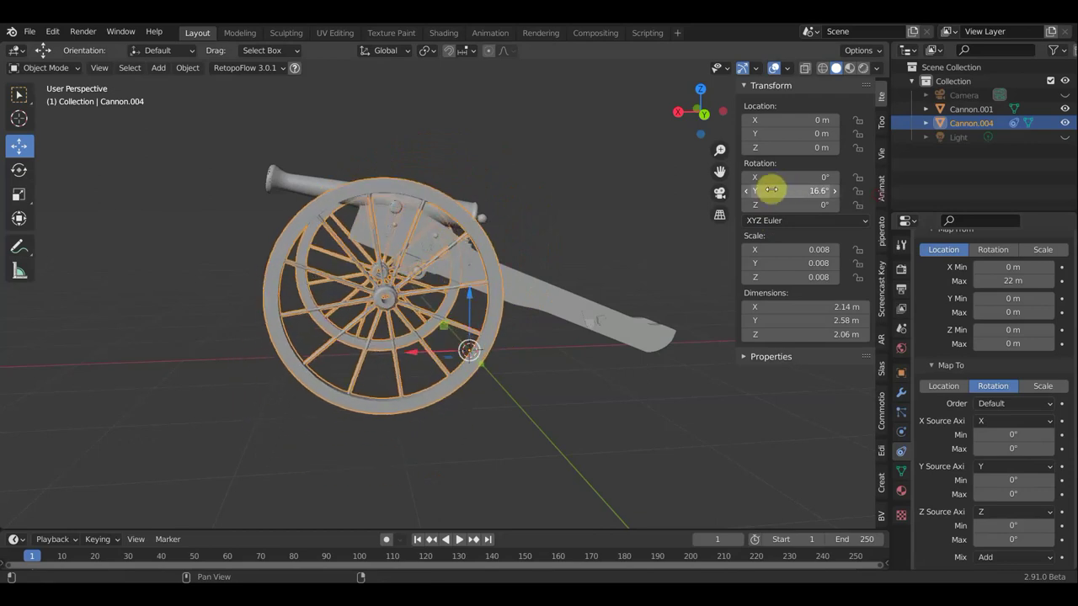
{"action": "key", "text": "ctrl+z"}
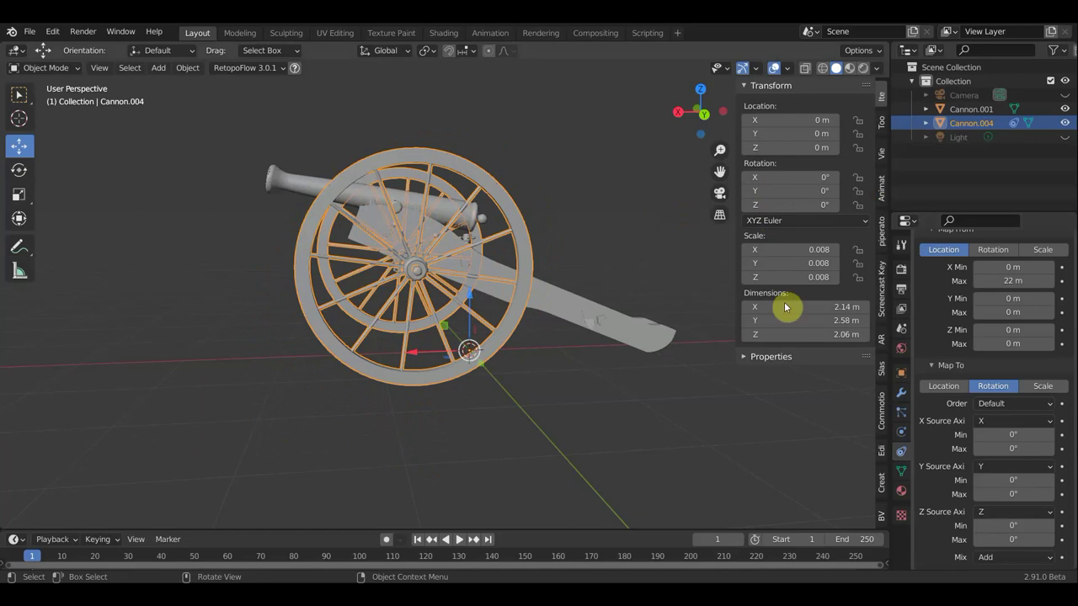
{"action": "left_click", "coordinate": [1016, 483]}
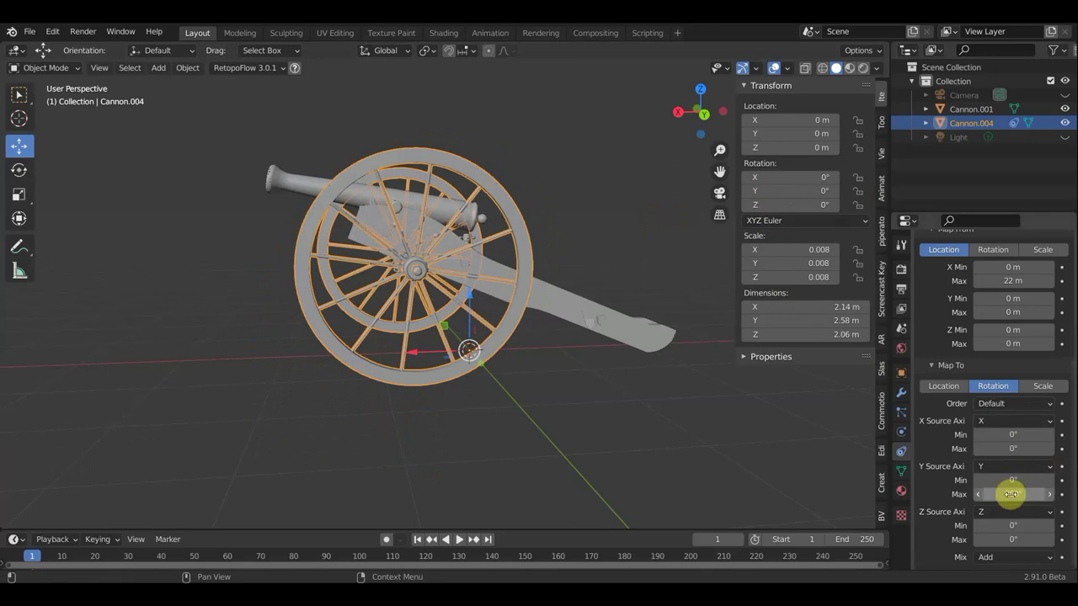
{"action": "left_click", "coordinate": [998, 476]}
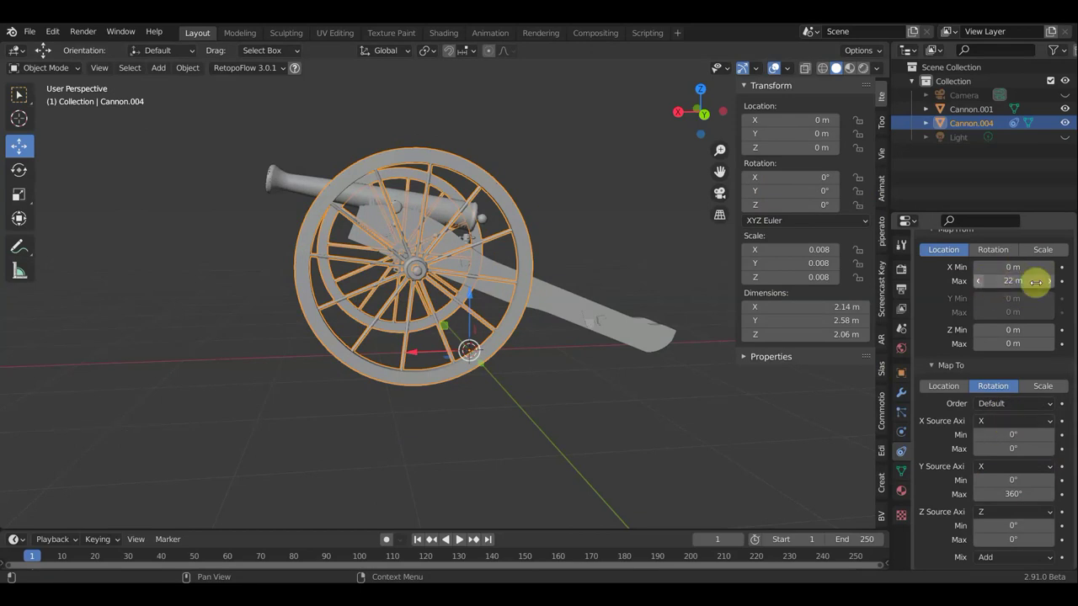
{"action": "left_click", "coordinate": [566, 310]}
{"action": "middle_click", "coordinate": [591, 319]}
Parent the wheels to Cannon.001 via Object > Parent > Object.
{"action": "left_click", "coordinate": [548, 349]}
{"action": "left_click", "coordinate": [481, 255]}
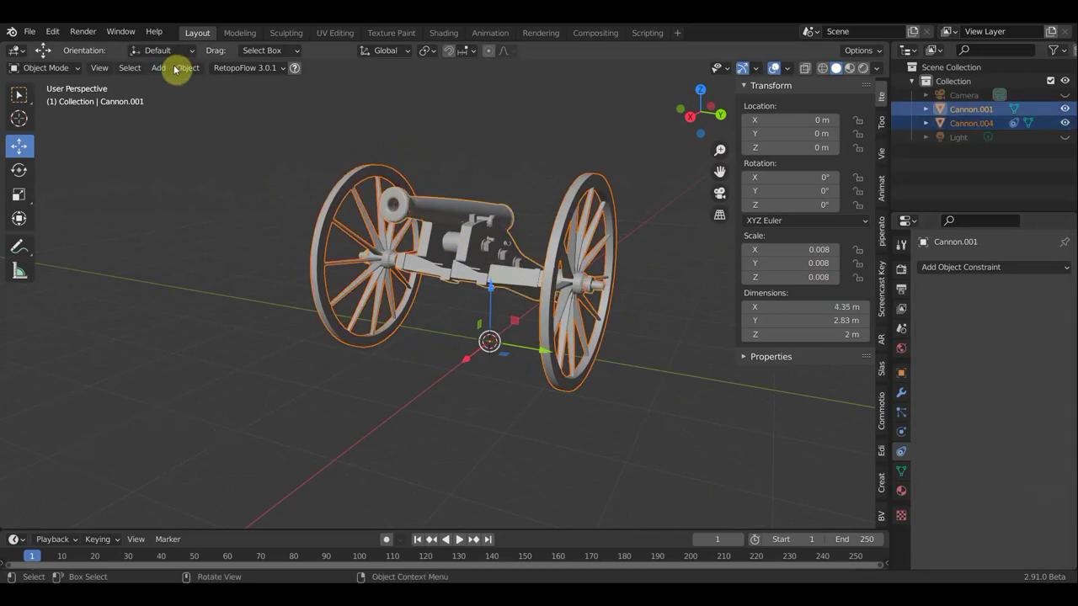
{"action": "left_click", "coordinate": [198, 77]}
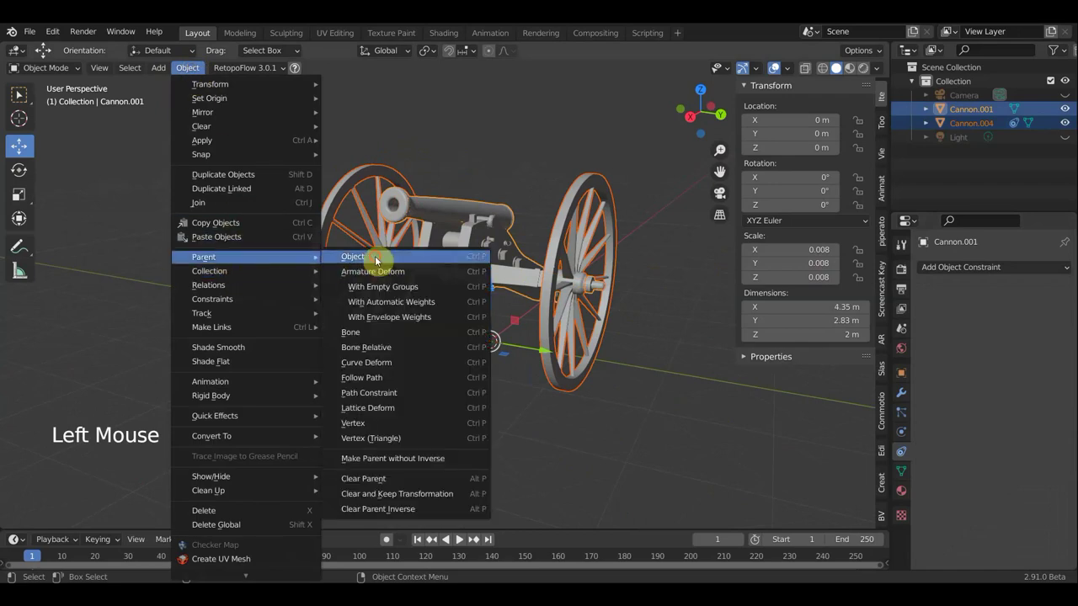
{"action": "middle_click", "coordinate": [448, 289]}
{"action": "middle_click", "coordinate": [486, 280]}
{"action": "middle_click", "coordinate": [410, 273]}
{"action": "left_click", "coordinate": [402, 242]}
Slide the cannon body along X to check that the wheels follow.
{"action": "middle_click", "coordinate": [379, 247]}
{"action": "middle_click", "coordinate": [364, 240]}
{"action": "left_click", "coordinate": [557, 304]}
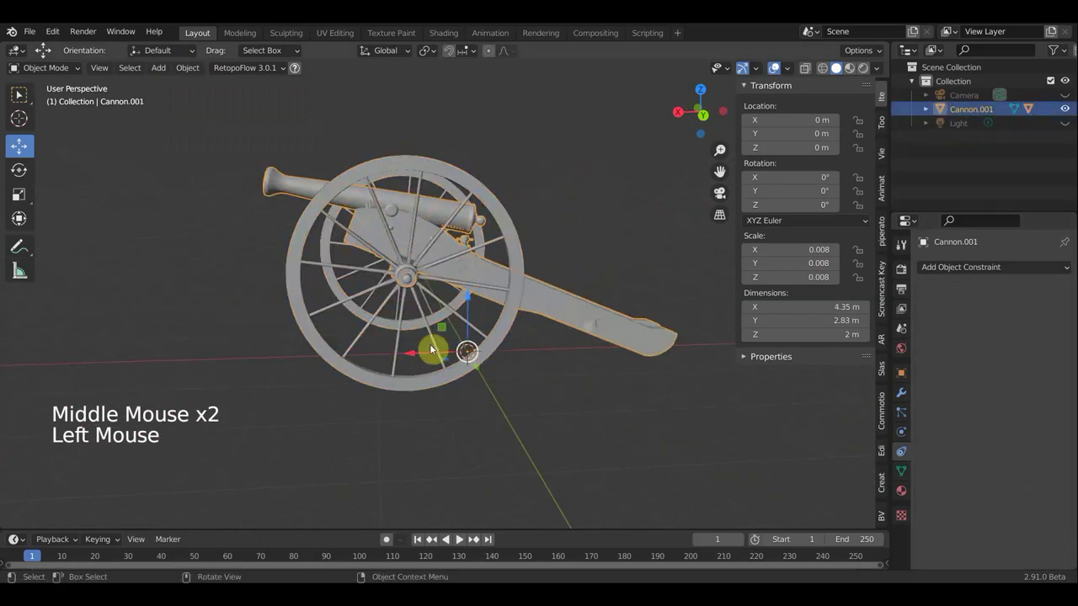
{"action": "left_click", "coordinate": [411, 358]}
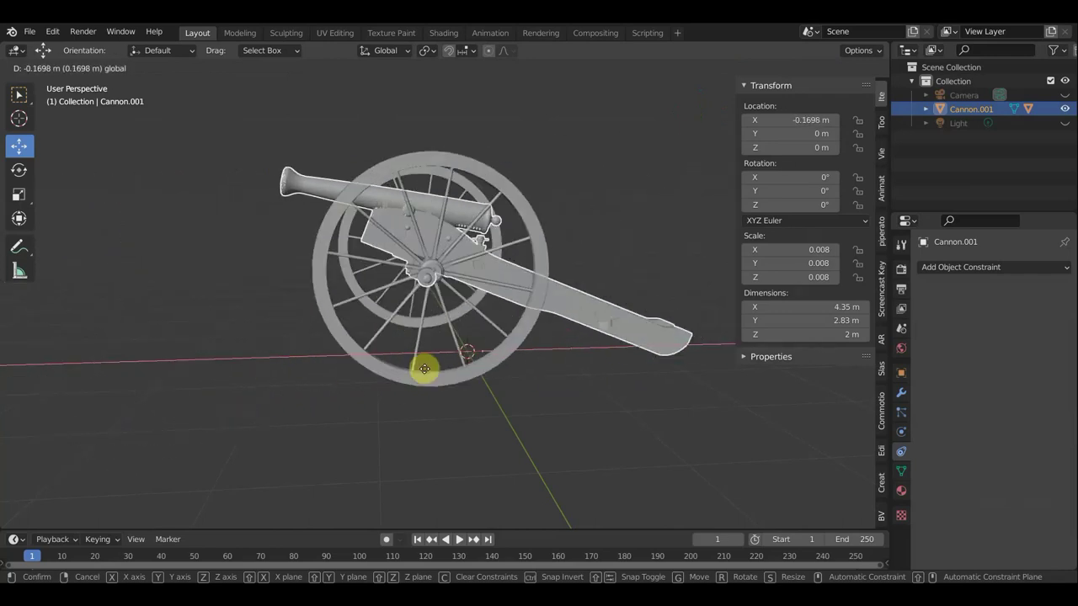
Set Cannon.001's origin to its geometry and test-slide it along X, then cancel.
{"action": "key", "text": "ctrl+z"}
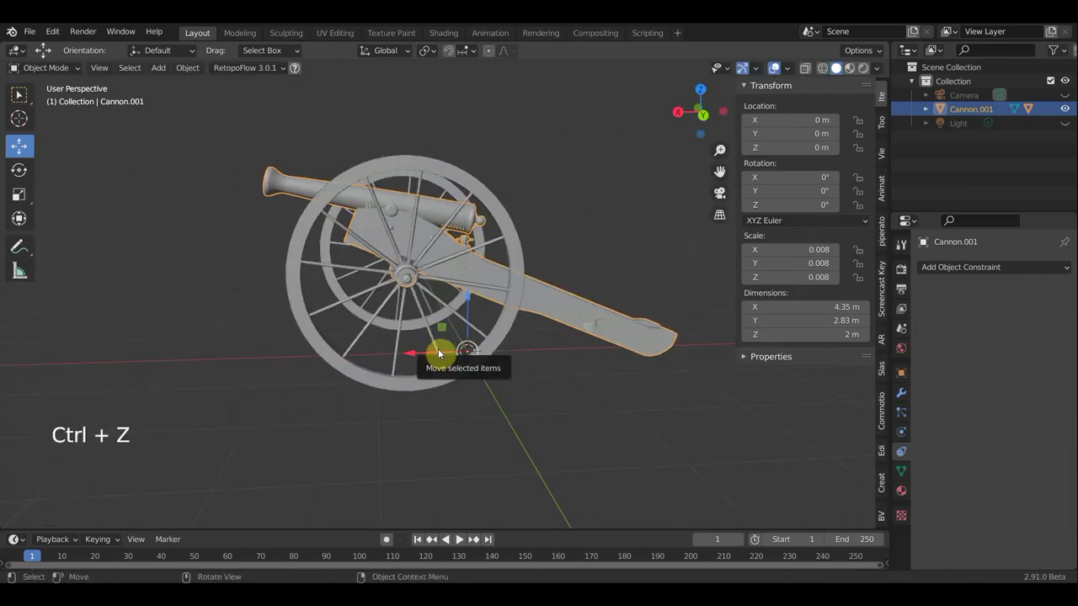
{"action": "left_click", "coordinate": [559, 421]}
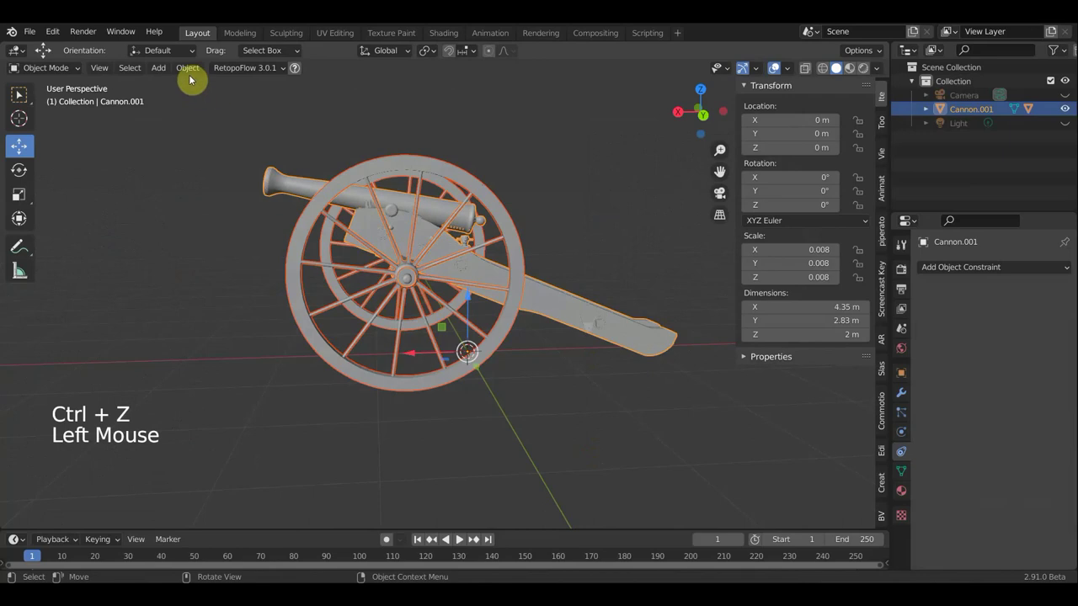
{"action": "left_click", "coordinate": [185, 76]}
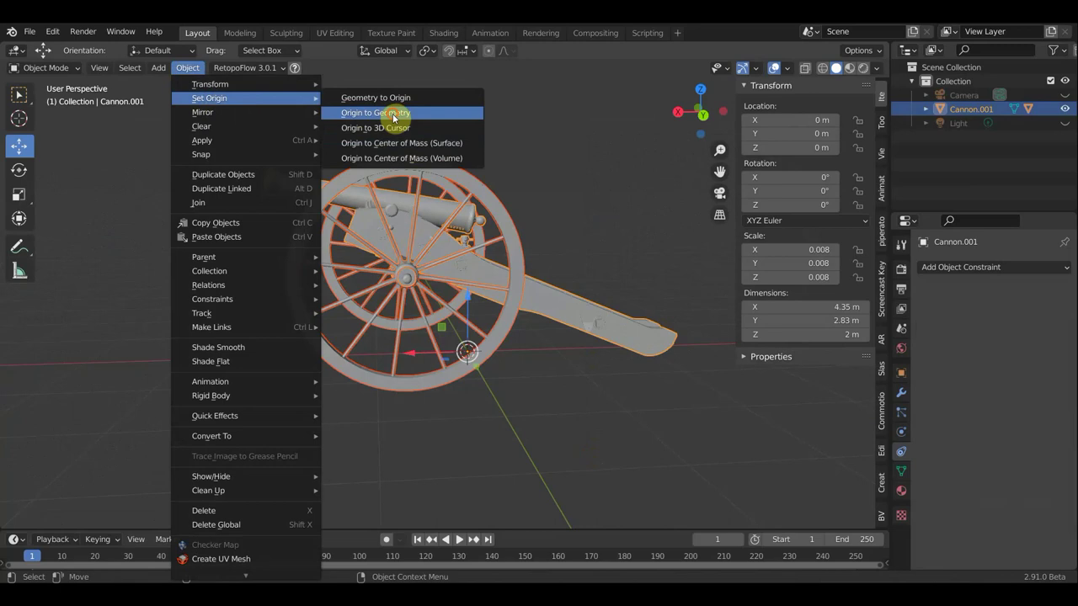
{"action": "left_click", "coordinate": [558, 307]}
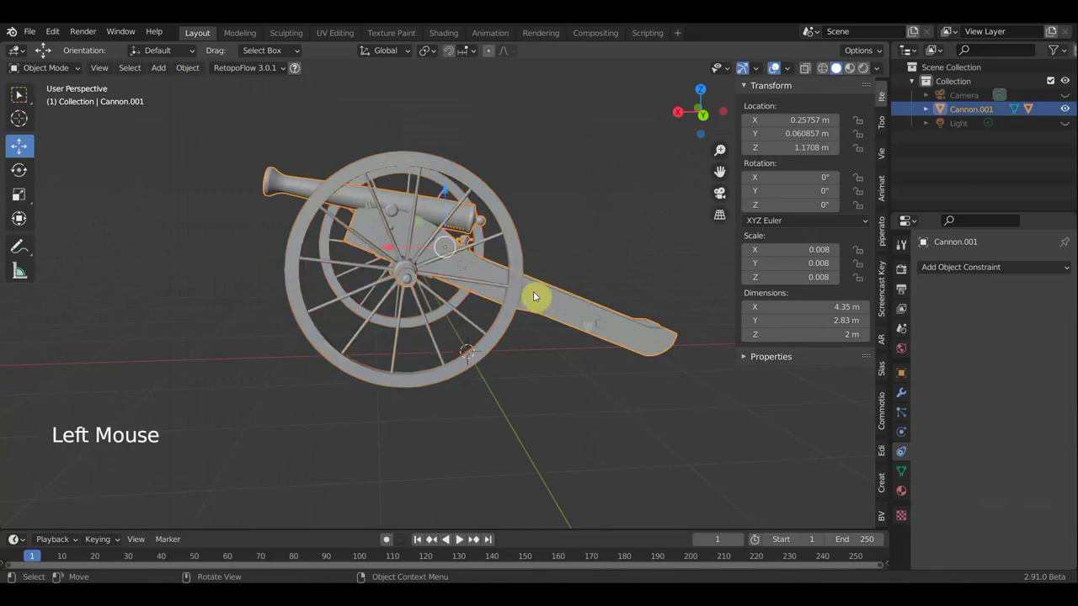
{"action": "left_click", "coordinate": [392, 251]}
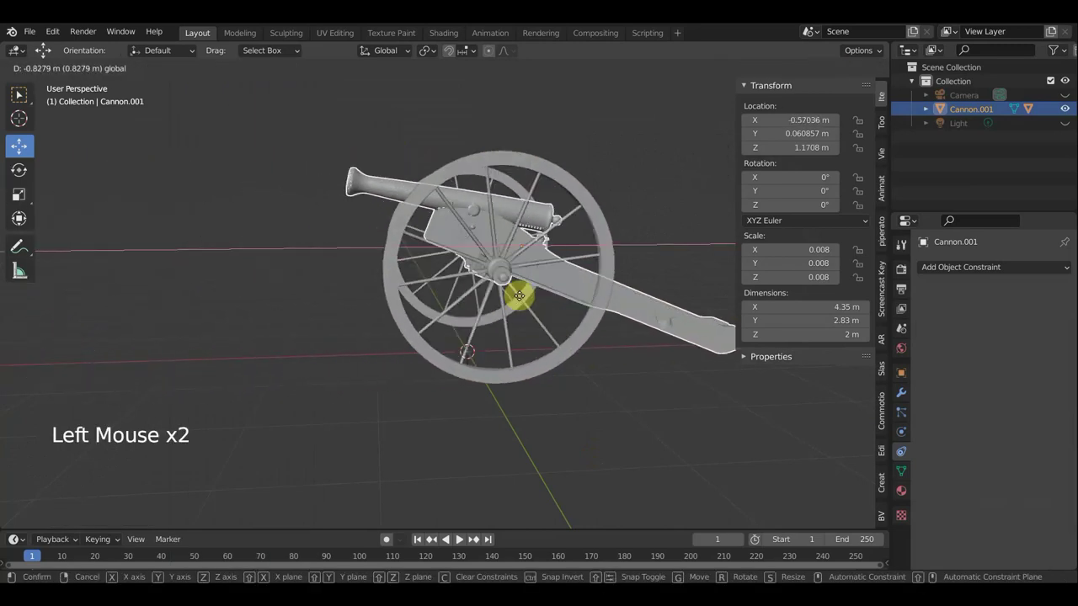
{"action": "key", "text": "ctrl+z"}
Redo the origin placement from the Object menu and slide along X again to watch the wheels spin.
{"action": "key", "text": "ctrl+z"}
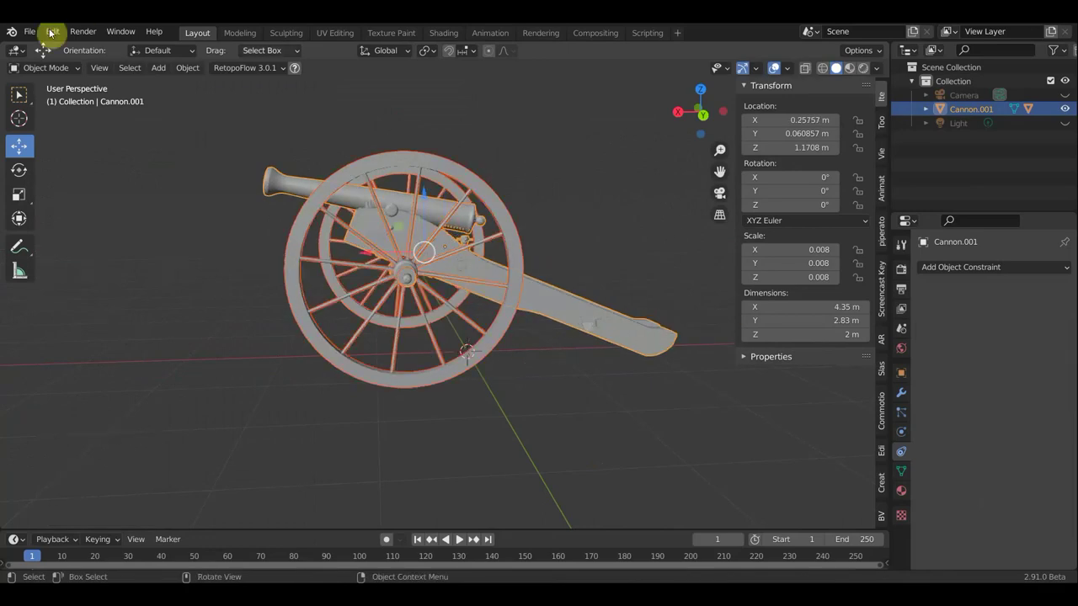
{"action": "left_click", "coordinate": [195, 71]}
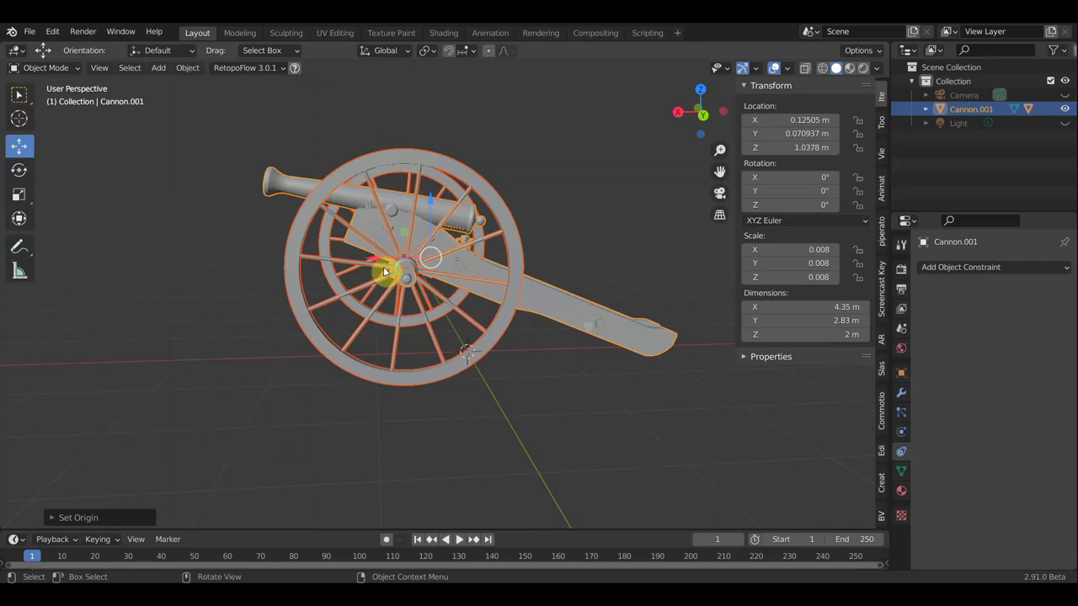
{"action": "left_click", "coordinate": [563, 309]}
{"action": "left_click", "coordinate": [405, 262]}
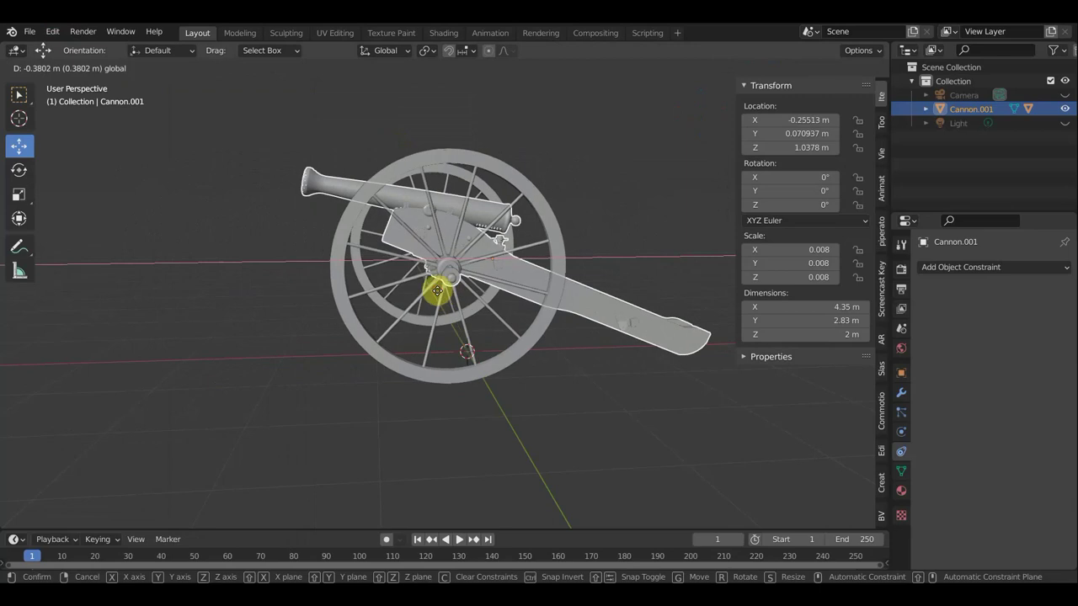
Hide the sidebar and add a UV sphere for the cannonball.
{"action": "key", "text": "n"}
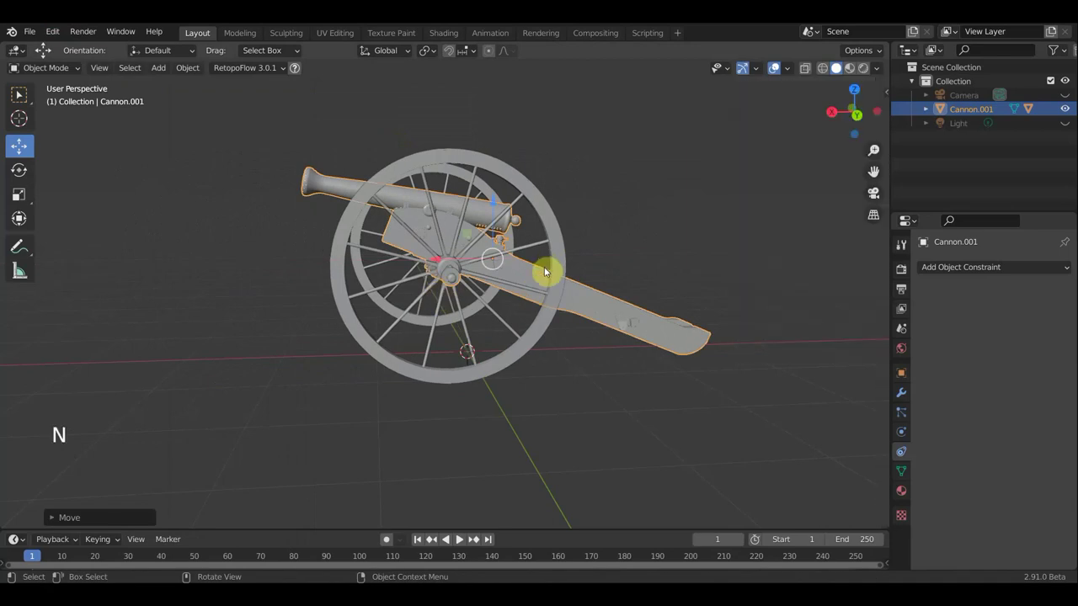
{"action": "middle_click", "coordinate": [603, 277]}
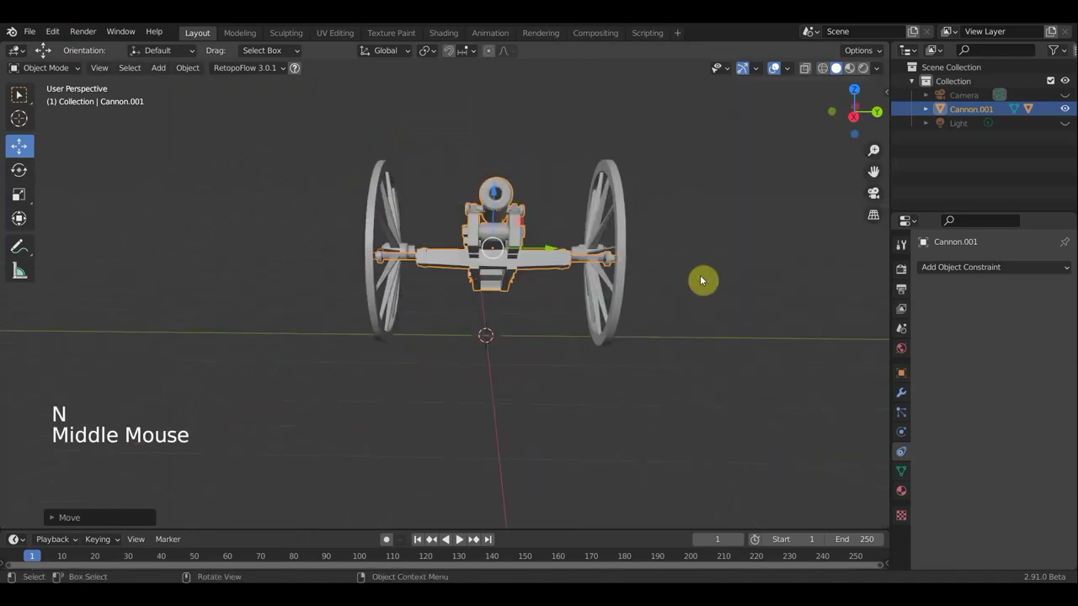
{"action": "middle_click", "coordinate": [569, 292]}
{"action": "middle_click", "coordinate": [537, 288]}
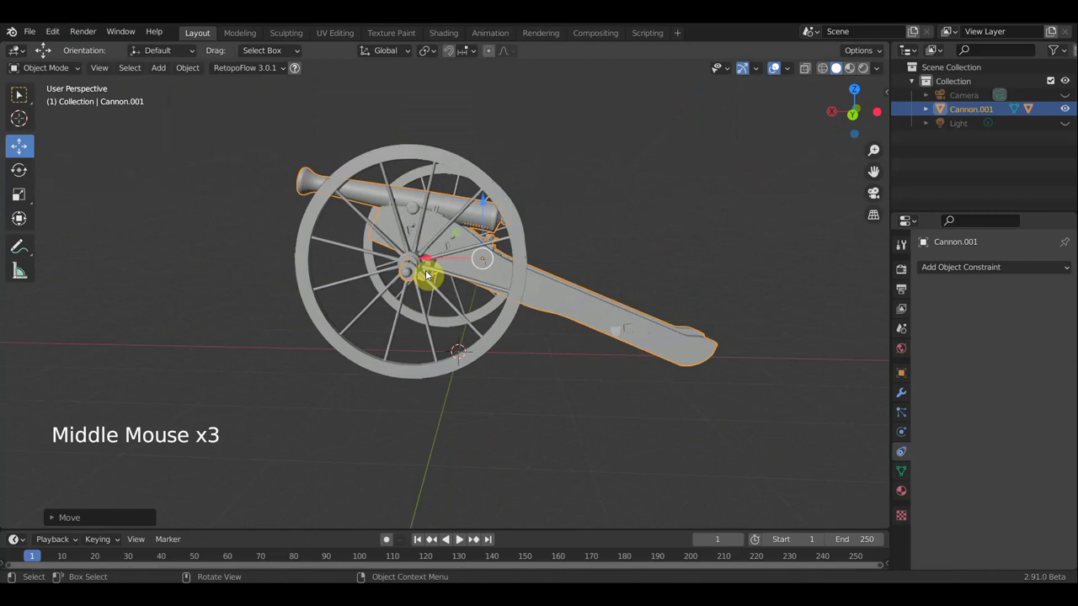
{"action": "middle_click", "coordinate": [594, 309]}
{"action": "left_click", "coordinate": [162, 75]}
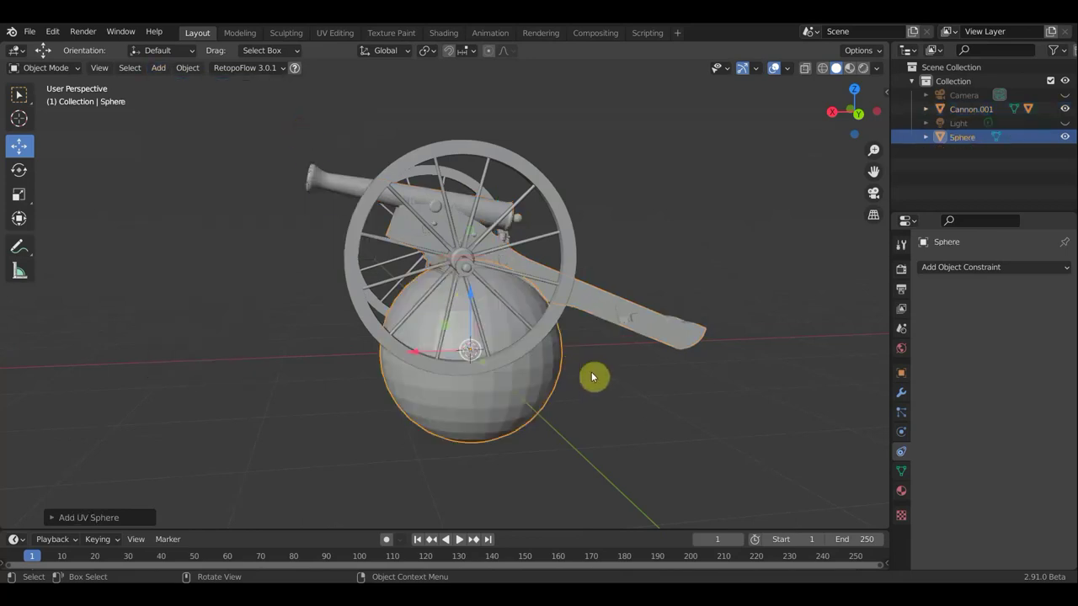
Scale the sphere down to cannonball size and move it up toward the barrel.
{"action": "key", "text": "s"}
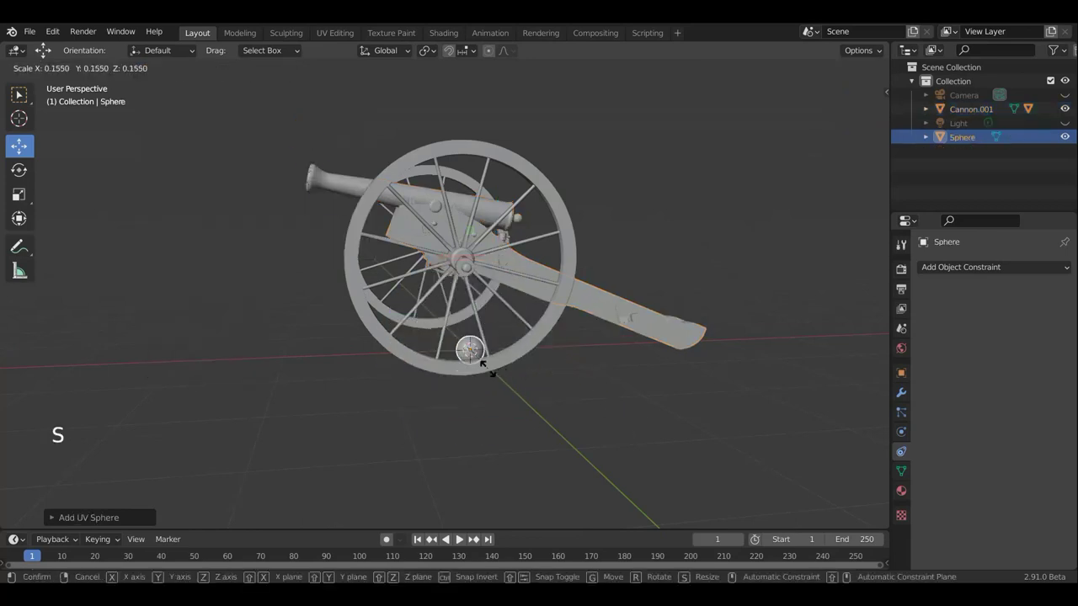
{"action": "key", "text": "s"}
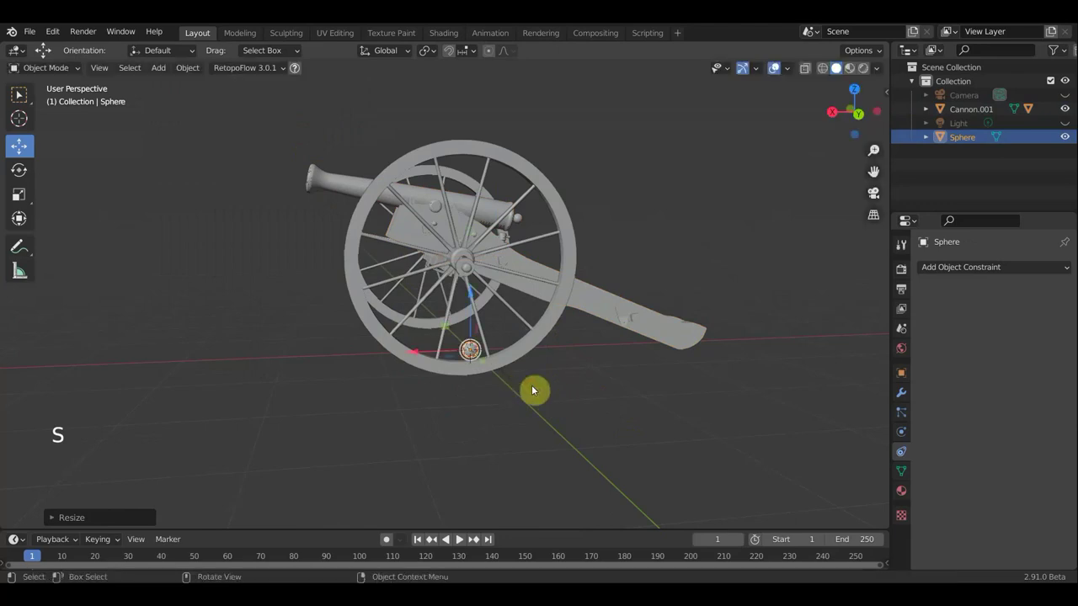
{"action": "left_click", "coordinate": [474, 287]}
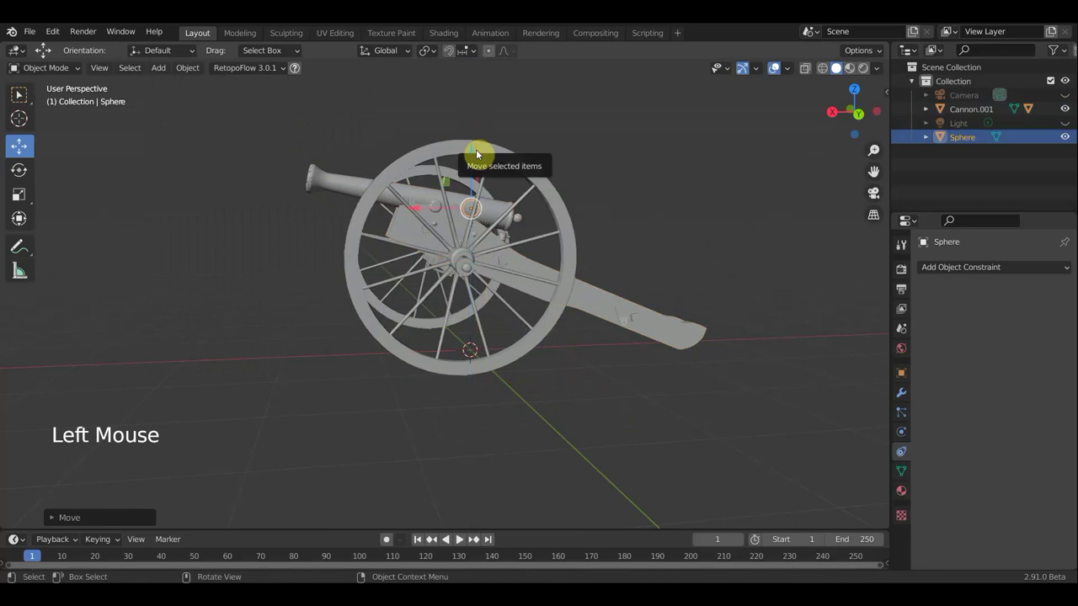
{"action": "scroll", "scroll_direction": "up", "scroll_amount": 3}
{"action": "middle_click", "coordinate": [669, 254]}
{"action": "scroll", "scroll_direction": "down", "scroll_amount": 3}
{"action": "middle_click", "coordinate": [650, 325]}
{"action": "scroll", "scroll_direction": "down", "scroll_amount": 3}
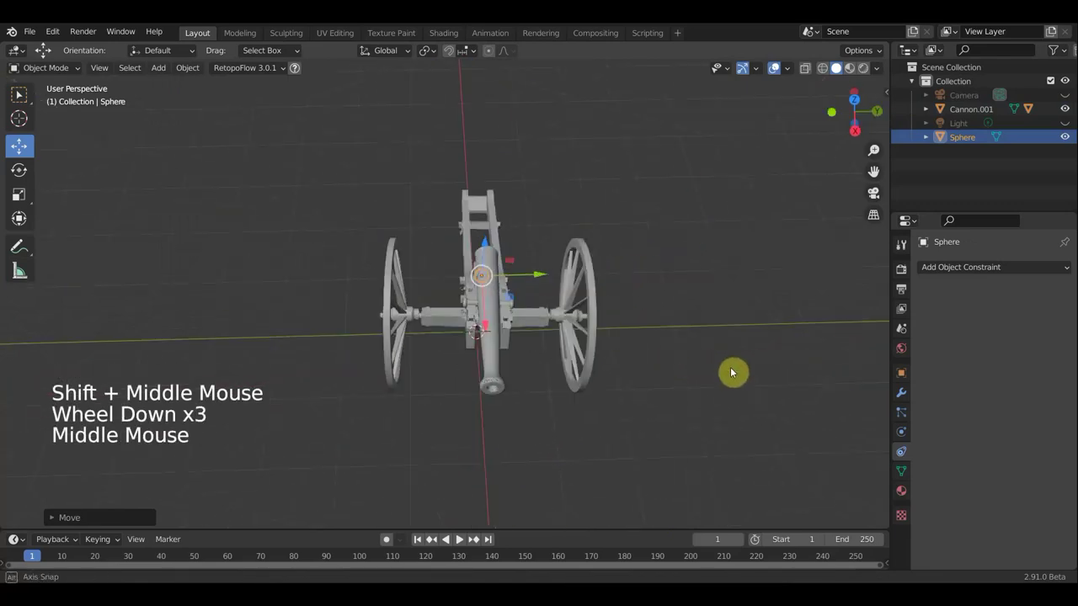
{"action": "scroll", "scroll_direction": "up", "scroll_amount": 3}
{"action": "left_click", "coordinate": [610, 297]}
Reposition the cannonball so it sits at the mouth of the barrel.
{"action": "middle_click", "coordinate": [564, 274]}
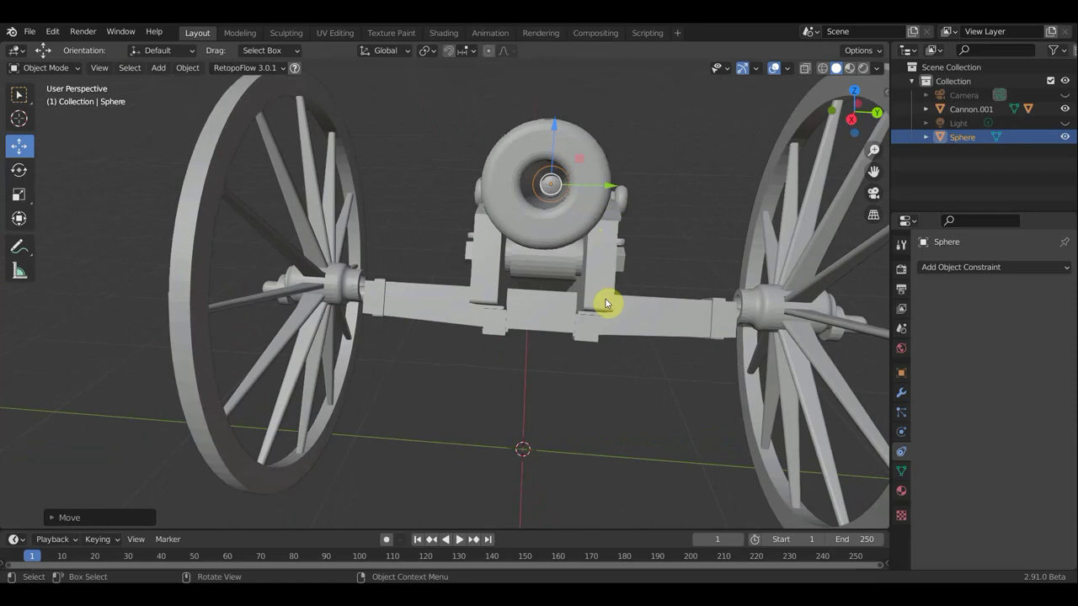
{"action": "key", "text": "s"}
{"action": "middle_click", "coordinate": [547, 290]}
{"action": "middle_click", "coordinate": [508, 292]}
{"action": "middle_click", "coordinate": [431, 273]}
{"action": "middle_click", "coordinate": [429, 276]}
{"action": "middle_click", "coordinate": [423, 272]}
{"action": "scroll", "scroll_direction": "down", "scroll_amount": 3}
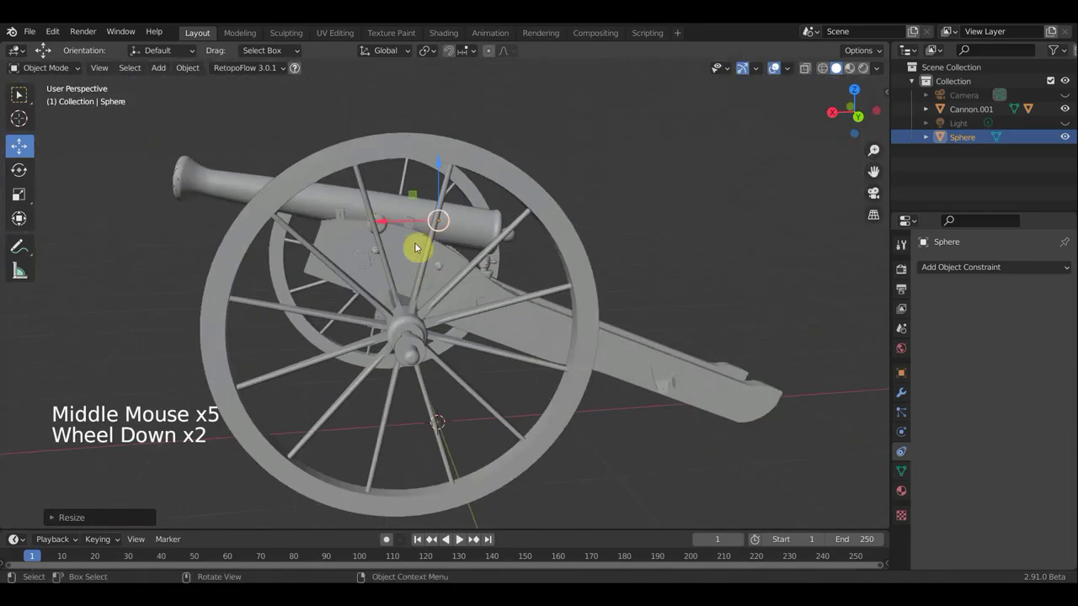
{"action": "key", "text": "g"}
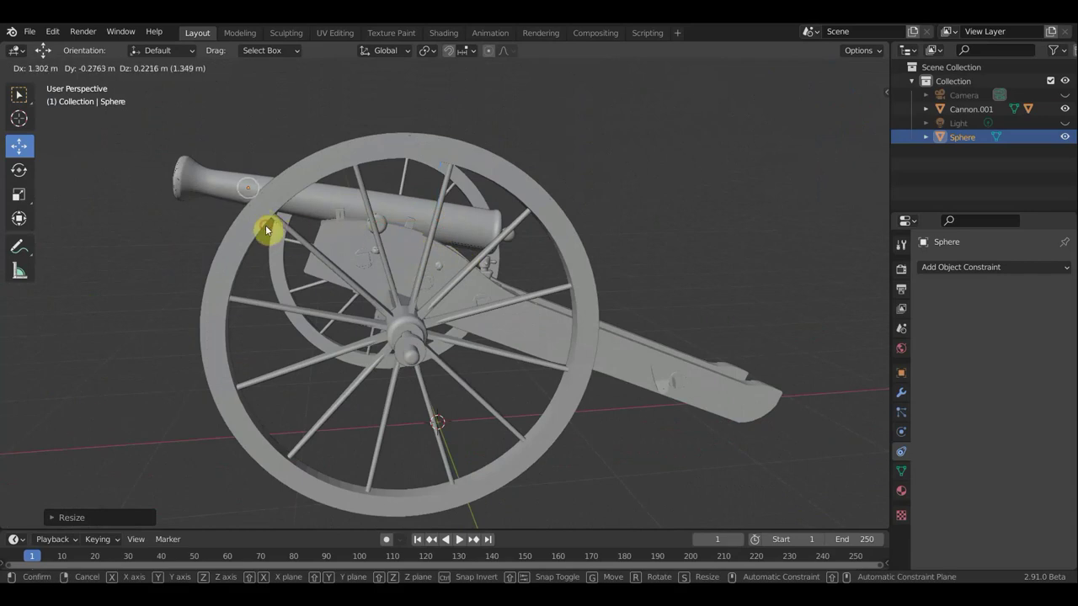
{"action": "middle_click", "coordinate": [440, 286]}
{"action": "middle_click", "coordinate": [467, 277]}
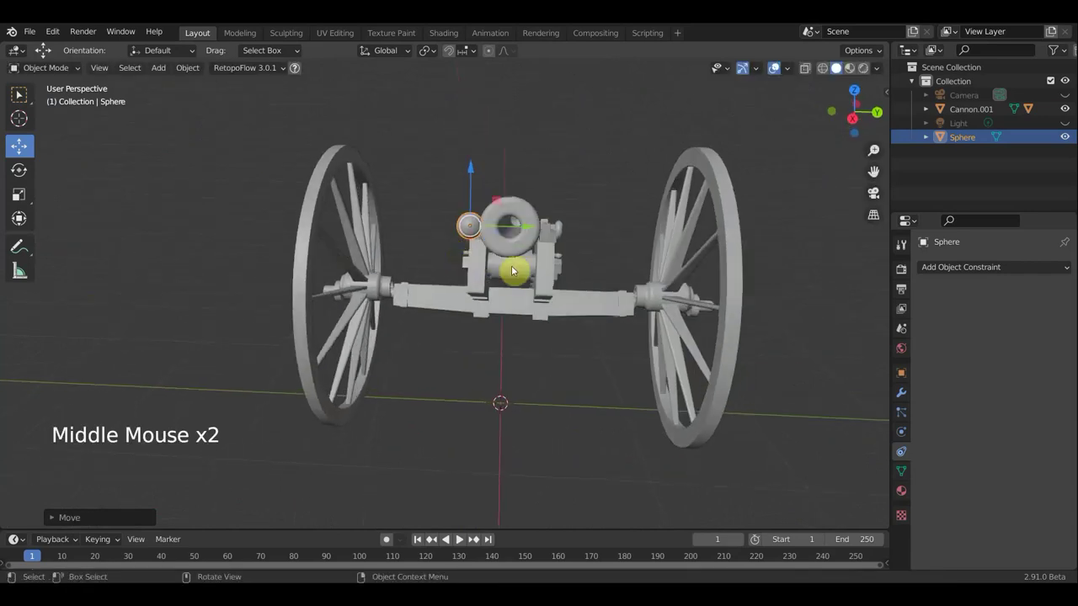
{"action": "left_click", "coordinate": [532, 229]}
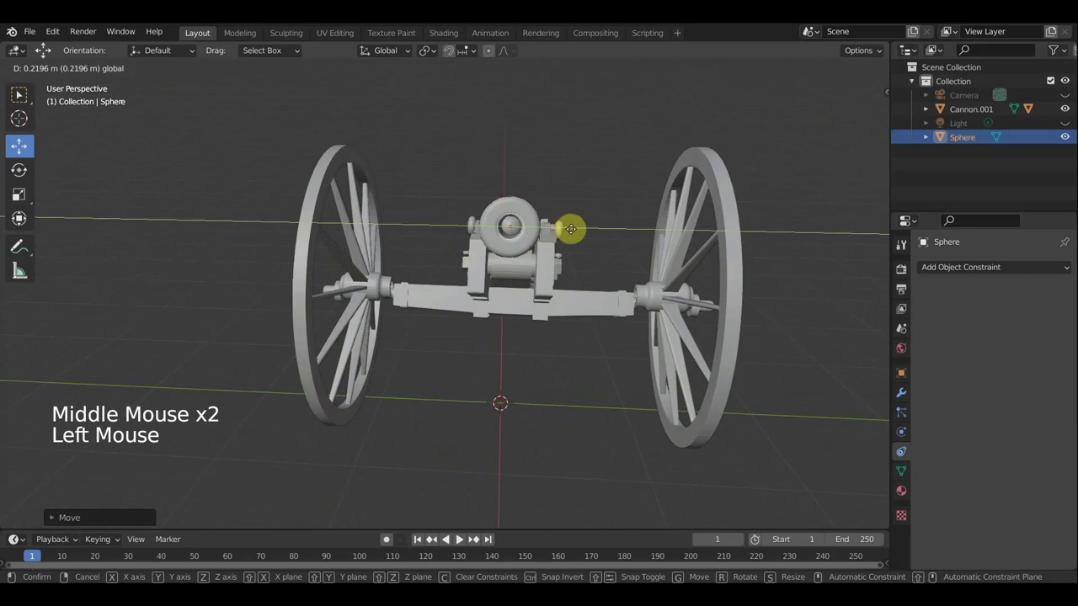
Orbit around the muzzle to verify the ball's placement against the barrel.
{"action": "scroll", "scroll_direction": "up", "scroll_amount": 3}
{"action": "scroll", "scroll_direction": "down", "scroll_amount": 3}
{"action": "middle_click", "coordinate": [584, 278]}
{"action": "middle_click", "coordinate": [583, 279]}
{"action": "middle_click", "coordinate": [555, 306]}
{"action": "middle_click", "coordinate": [540, 337]}
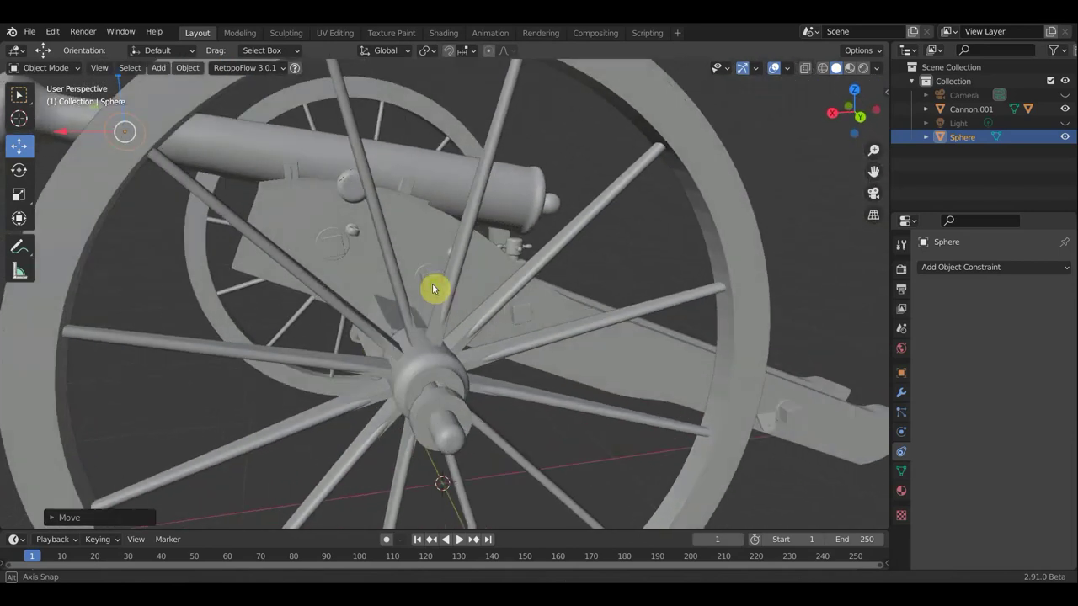
{"action": "scroll", "scroll_direction": "down", "scroll_amount": 3}
{"action": "middle_click", "coordinate": [471, 285]}
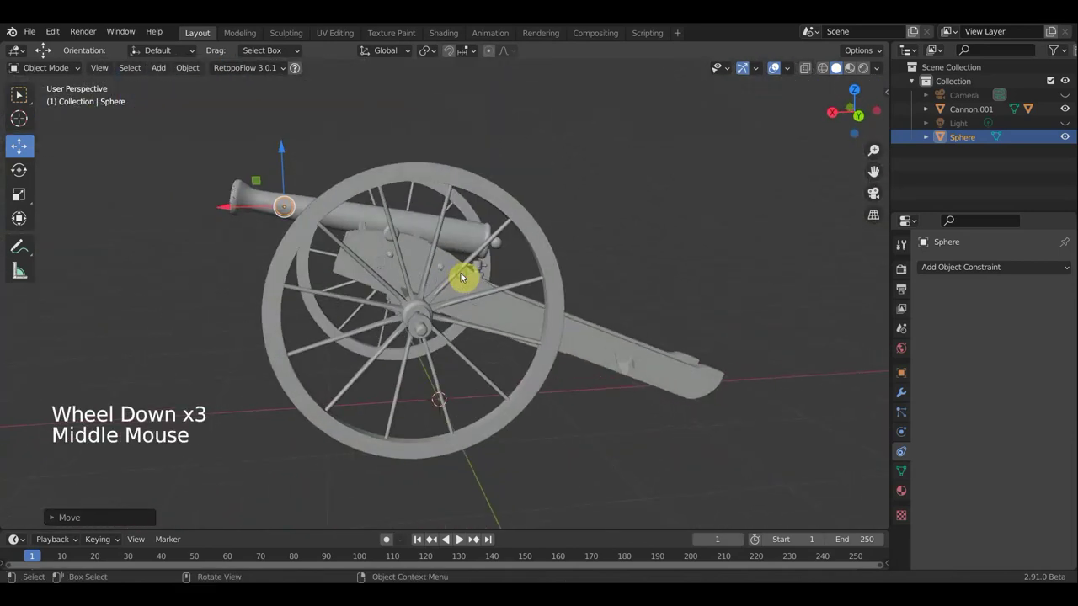
{"action": "scroll", "scroll_direction": "down", "scroll_amount": 3}
{"action": "middle_click", "coordinate": [385, 236]}
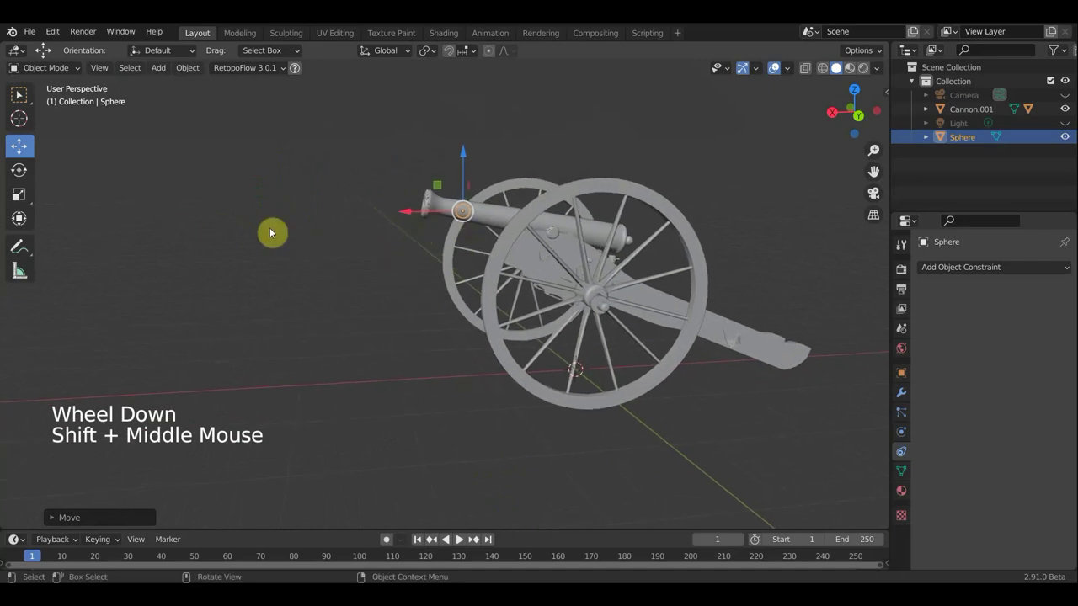
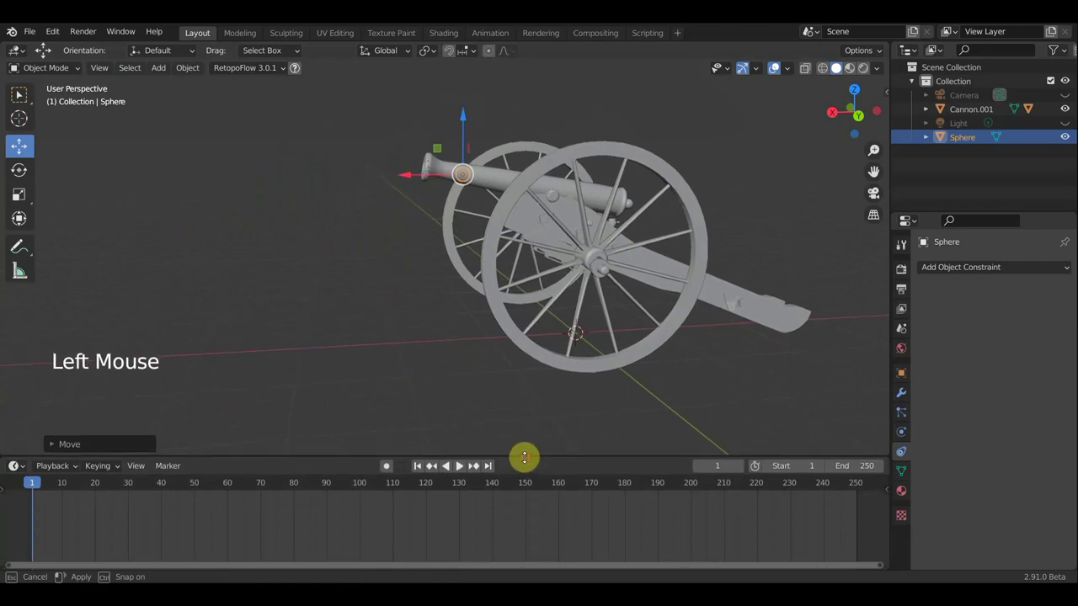
{"action": "scroll", "scroll_direction": "down", "scroll_amount": 3}
Keyframe the cannonball at the barrel mouth on frame 1 and well ahead of the barrel on frame 8.
{"action": "key", "text": "i"}
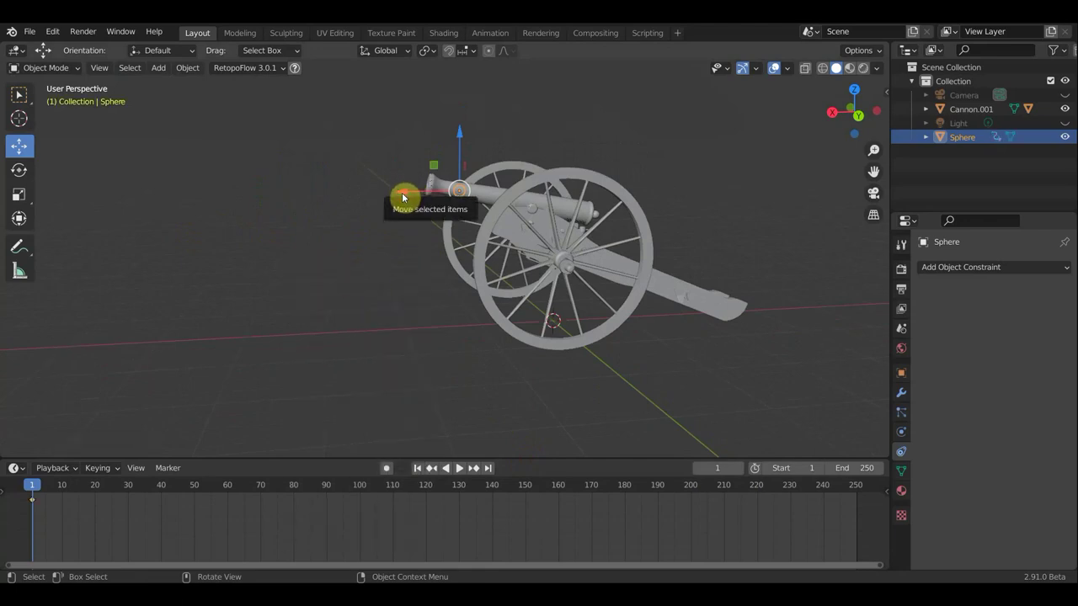
{"action": "left_click", "coordinate": [61, 499]}
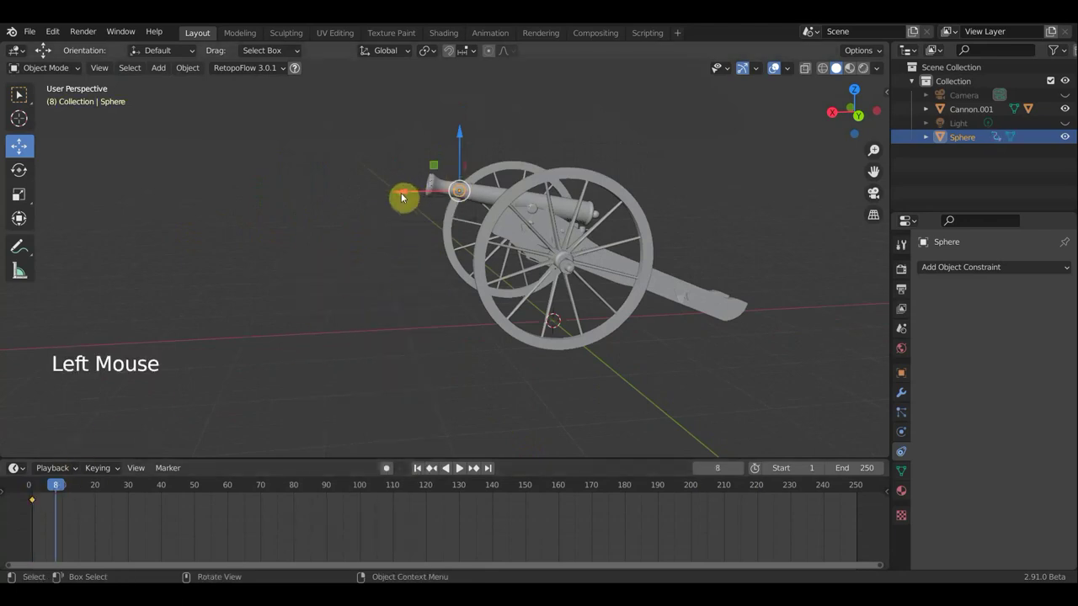
{"action": "left_click", "coordinate": [386, 192]}
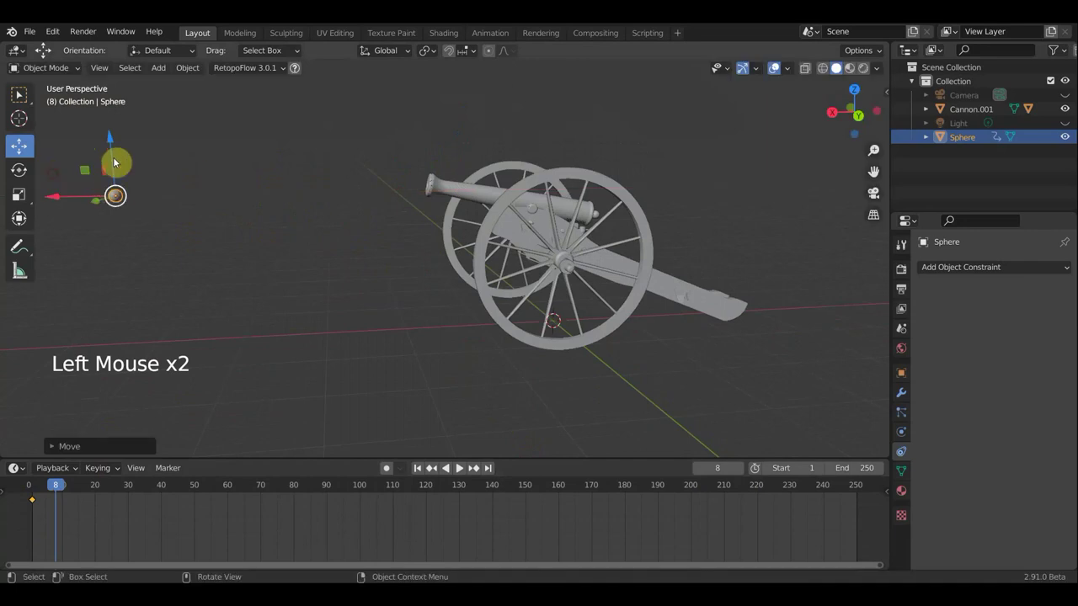
{"action": "left_click", "coordinate": [114, 144]}
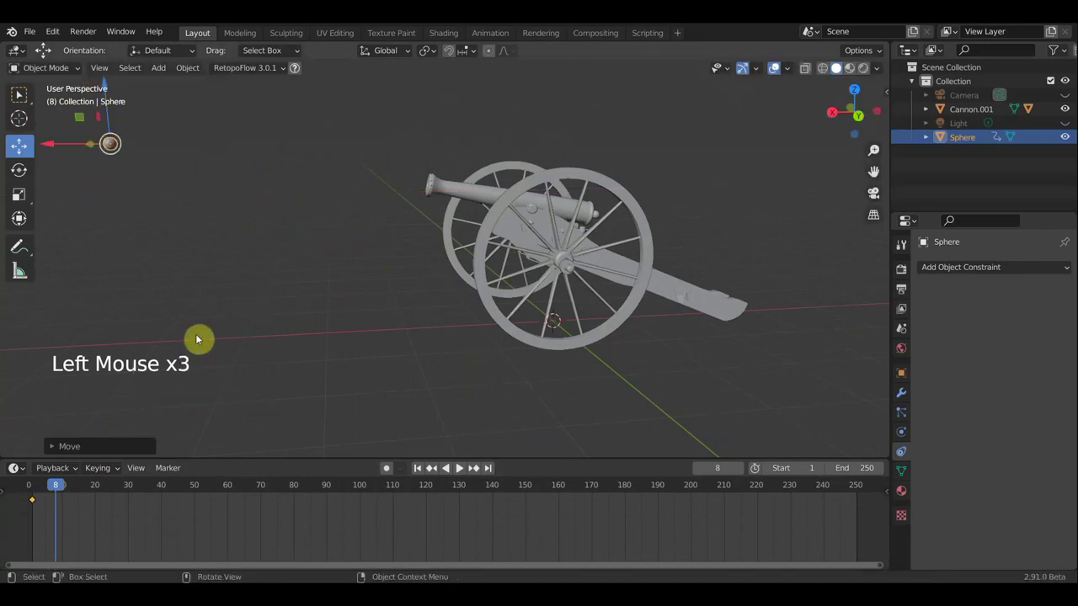
{"action": "key", "text": "i"}
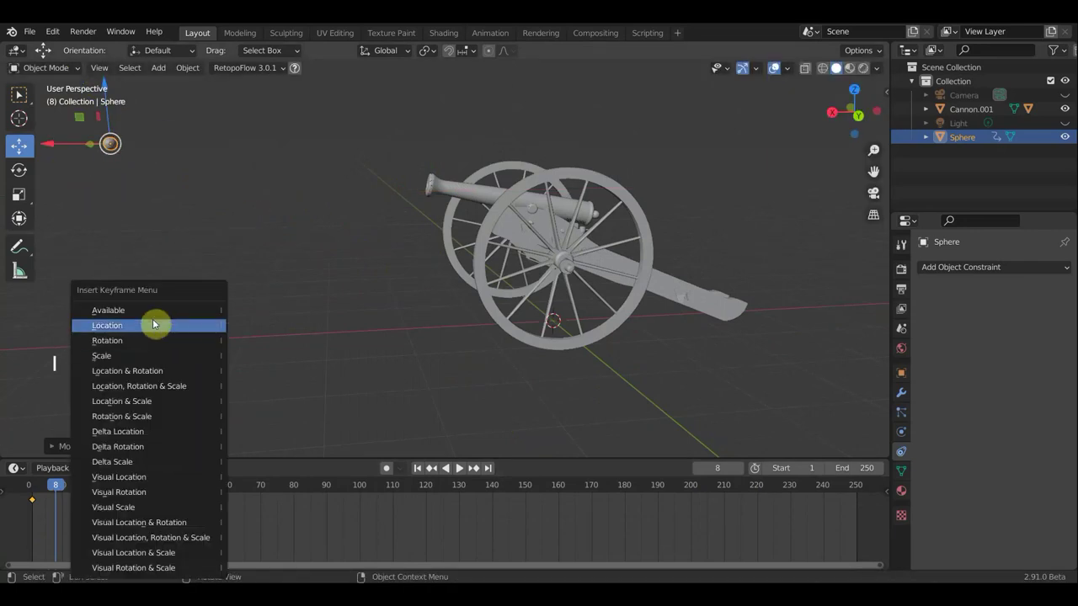
Play the animation to preview the ball flying out, then return to frame 1.
{"action": "left_click", "coordinate": [49, 488]}
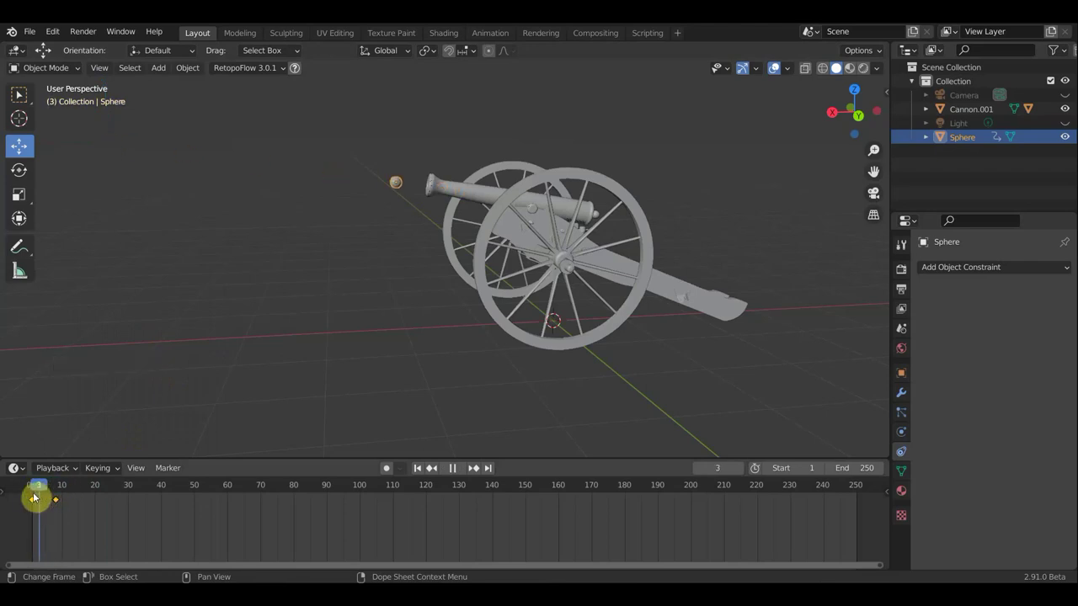
{"action": "left_click", "coordinate": [42, 504]}
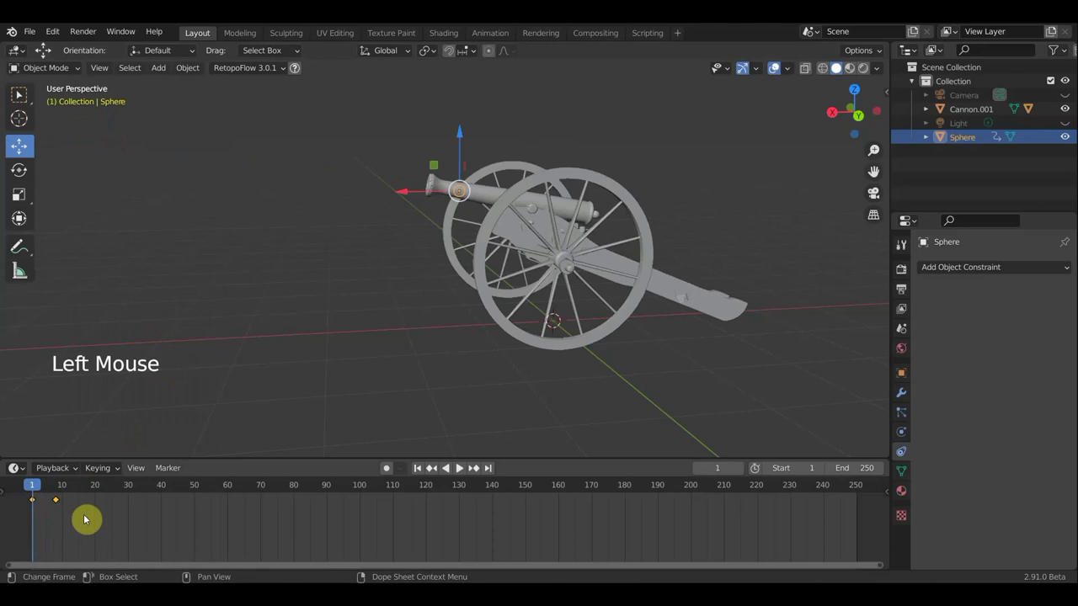
{"action": "key", "text": "Delete"}
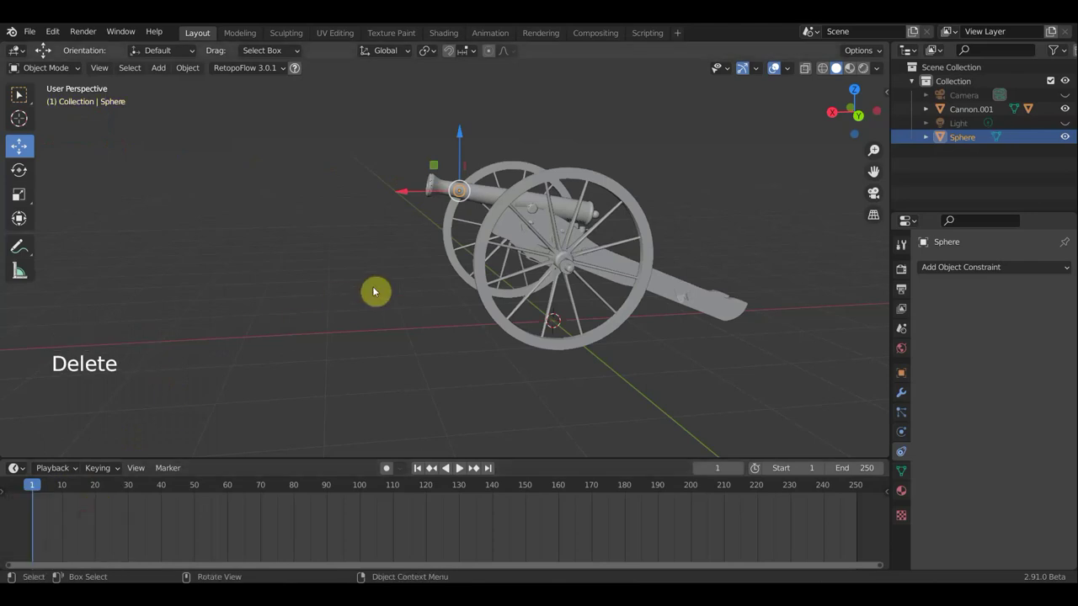
Select the cannon body together with the cannonball for keying at frame 1.
{"action": "middle_click", "coordinate": [442, 261]}
{"action": "middle_click", "coordinate": [448, 251]}
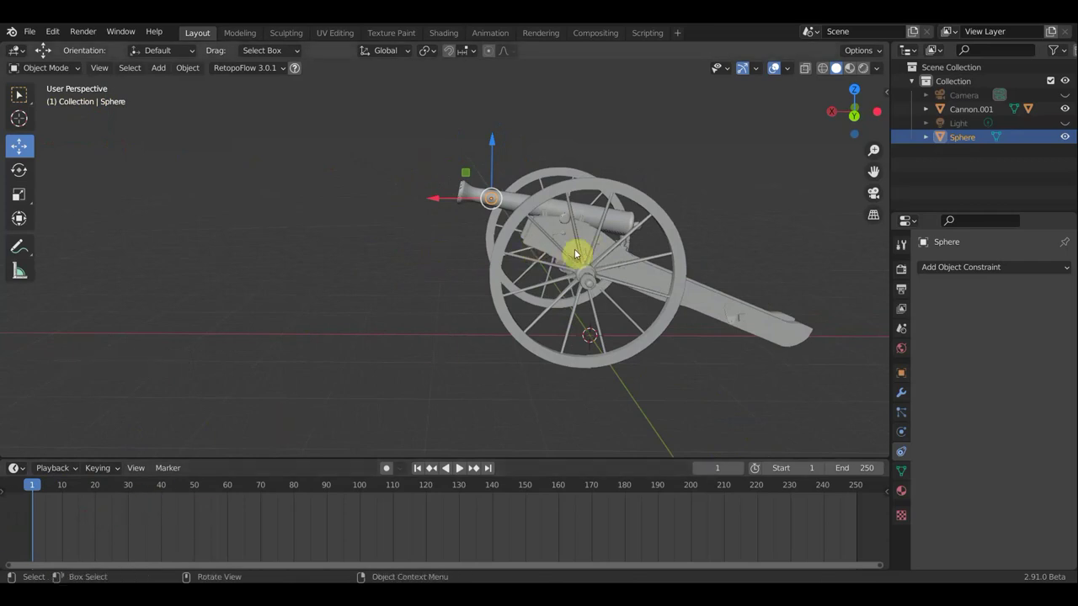
{"action": "left_click", "coordinate": [702, 380]}
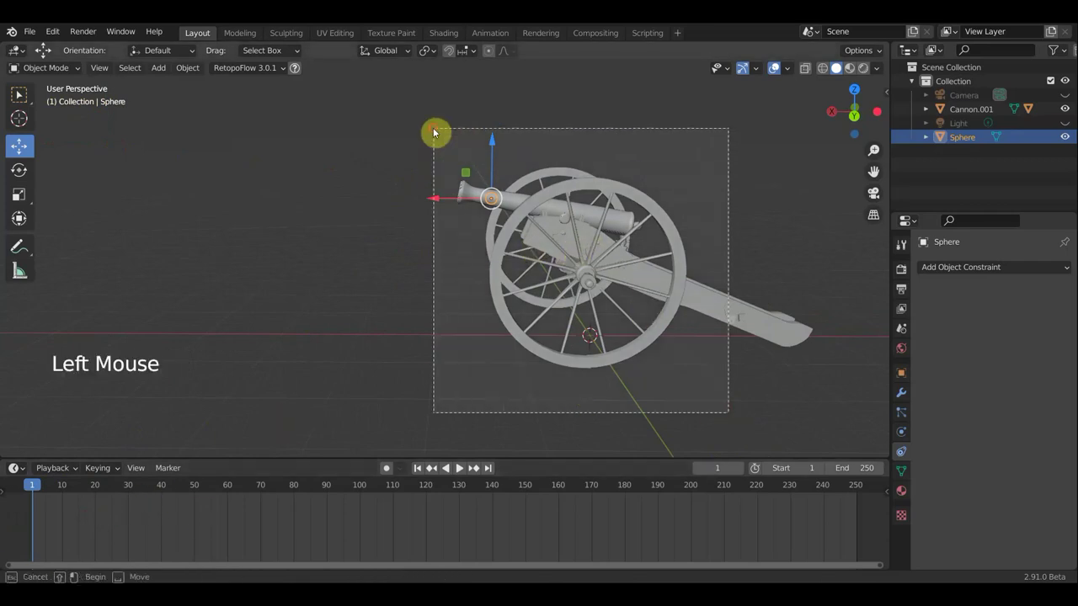
{"action": "middle_click", "coordinate": [574, 262]}
{"action": "middle_click", "coordinate": [573, 262]}
{"action": "left_click", "coordinate": [495, 238]}
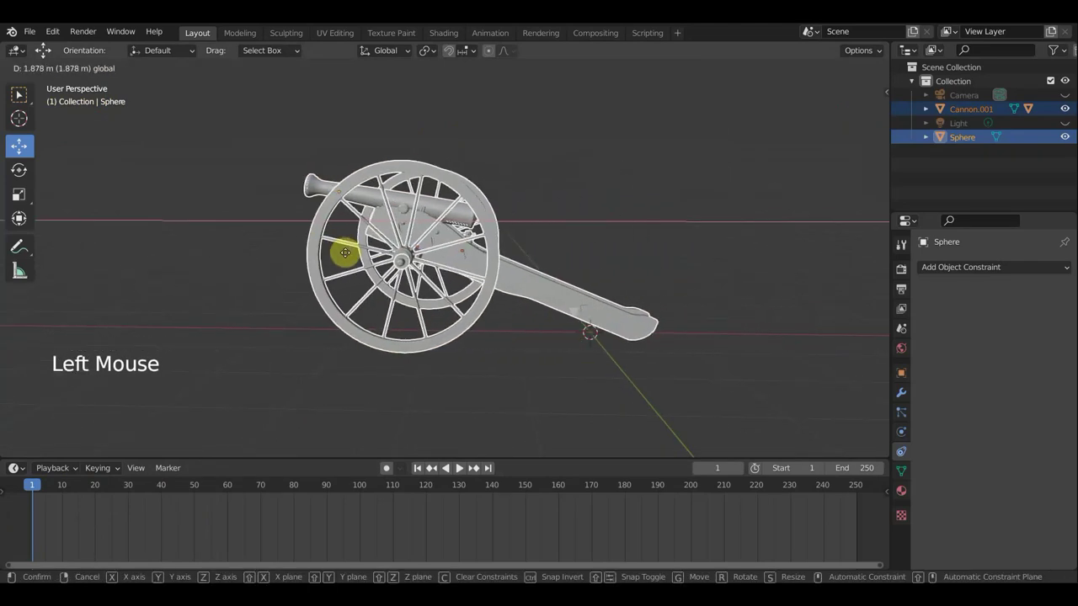
Orbit around the cannon to inspect the selection from several sides.
{"action": "middle_click", "coordinate": [574, 333]}
{"action": "middle_click", "coordinate": [603, 364]}
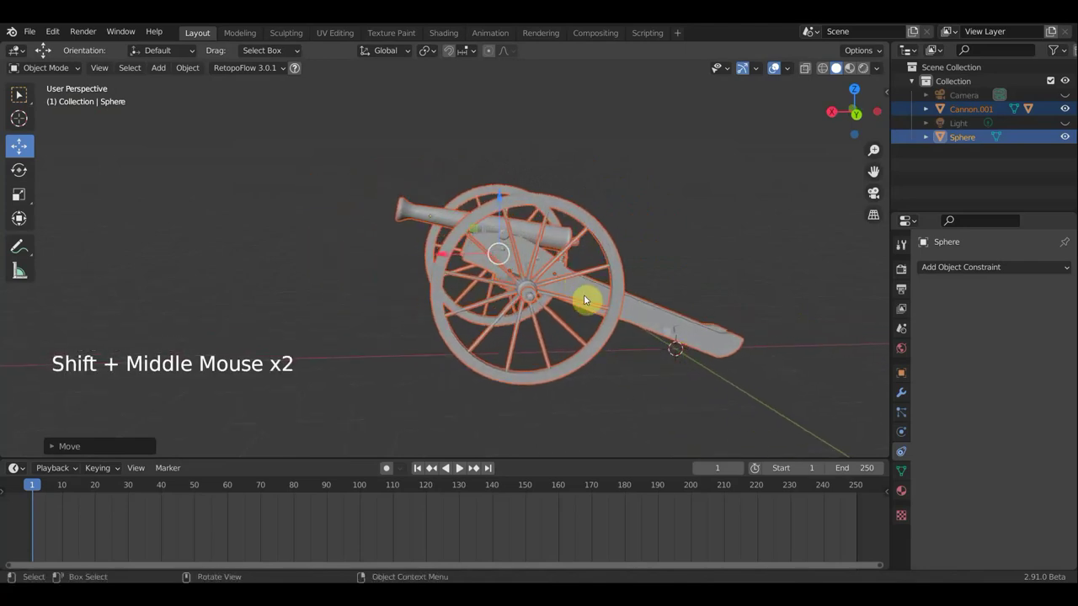
{"action": "middle_click", "coordinate": [613, 324]}
{"action": "middle_click", "coordinate": [608, 327]}
{"action": "middle_click", "coordinate": [599, 398]}
{"action": "middle_click", "coordinate": [602, 394]}
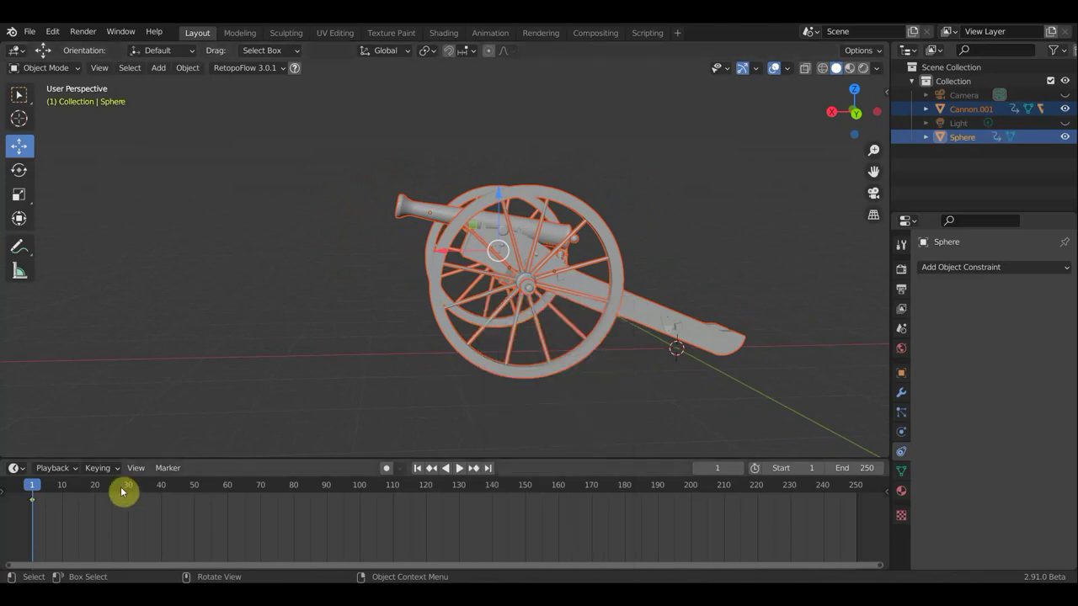
At frame 40 push the cannon backward along its trail for recoil and preview the playback.
{"action": "left_click", "coordinate": [47, 492]}
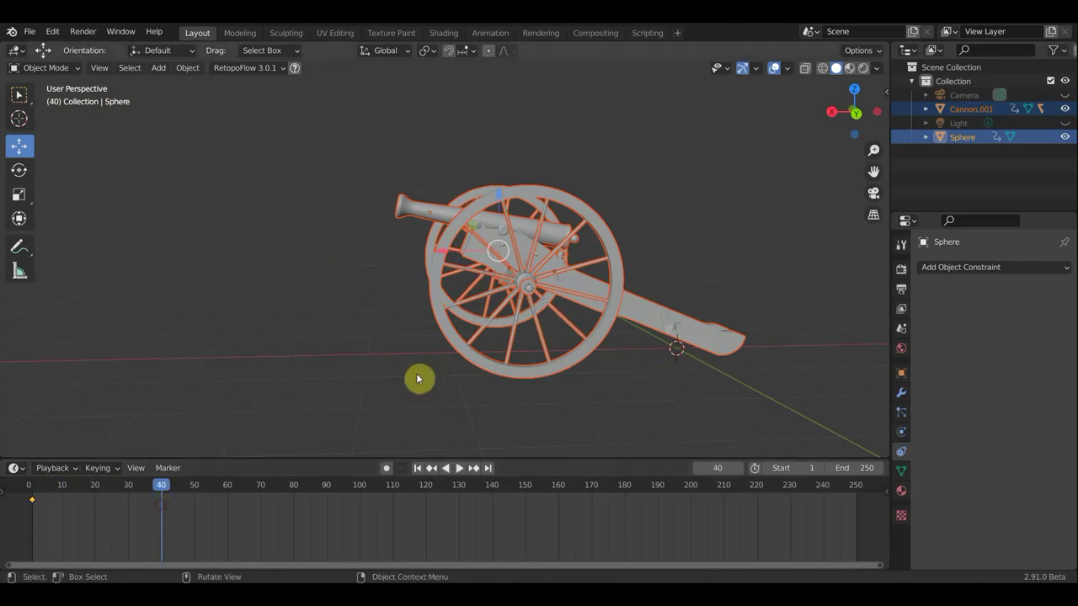
{"action": "left_click", "coordinate": [451, 260]}
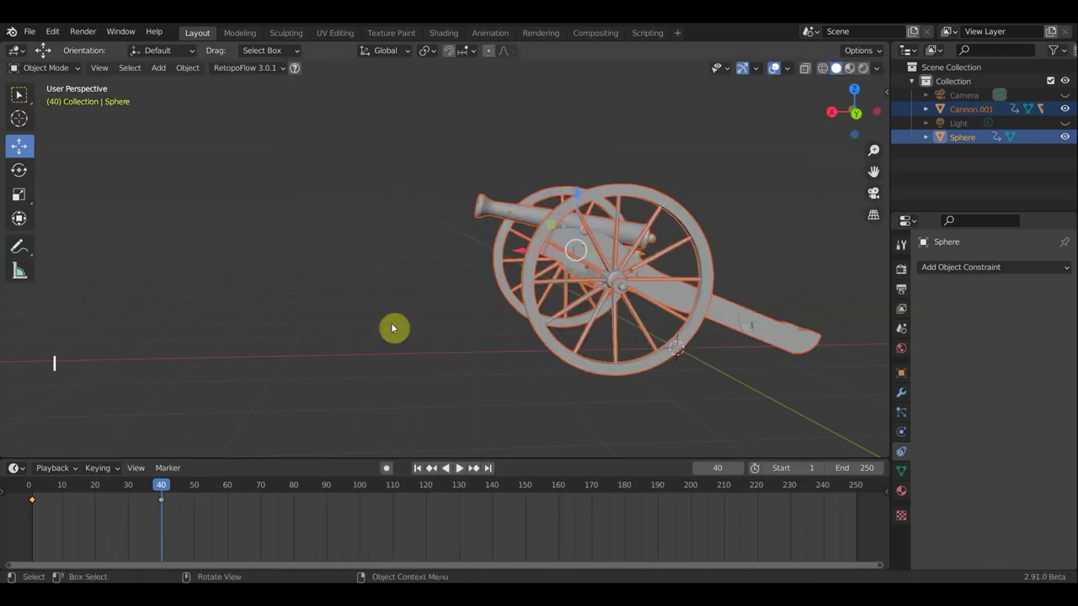
{"action": "left_click", "coordinate": [123, 492]}
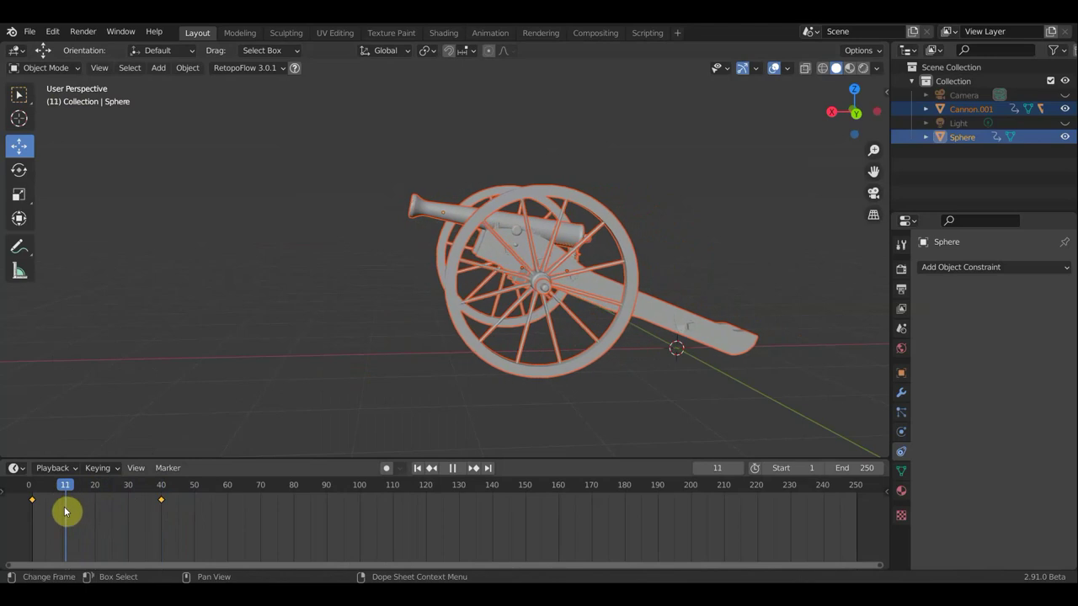
Stop at frame 20 and select only the cannonball at the muzzle.
{"action": "scroll", "scroll_direction": "down", "scroll_amount": 3}
{"action": "middle_click", "coordinate": [380, 323]}
{"action": "left_click", "coordinate": [966, 145]}
{"action": "scroll", "scroll_direction": "down", "scroll_amount": 3}
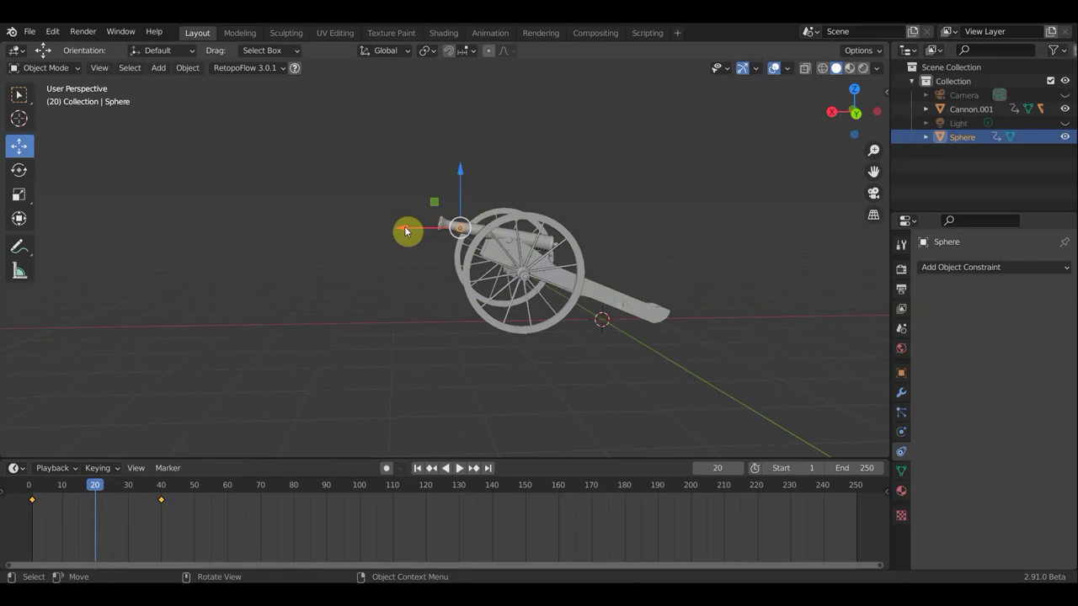
Move the cannonball out past the barrel and insert a Location keyframe at frame 20.
{"action": "left_click", "coordinate": [409, 233]}
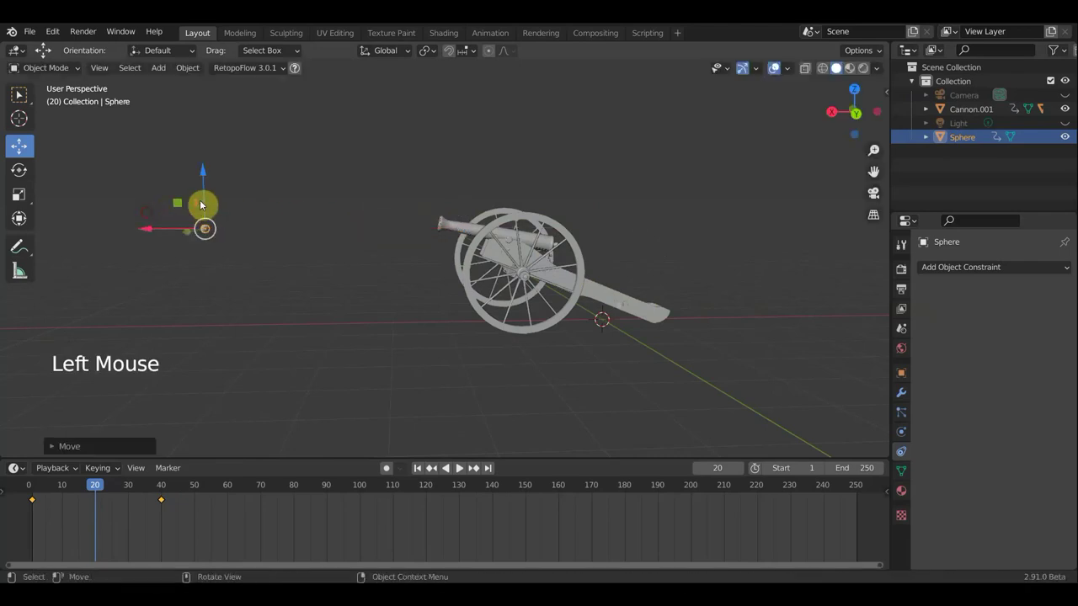
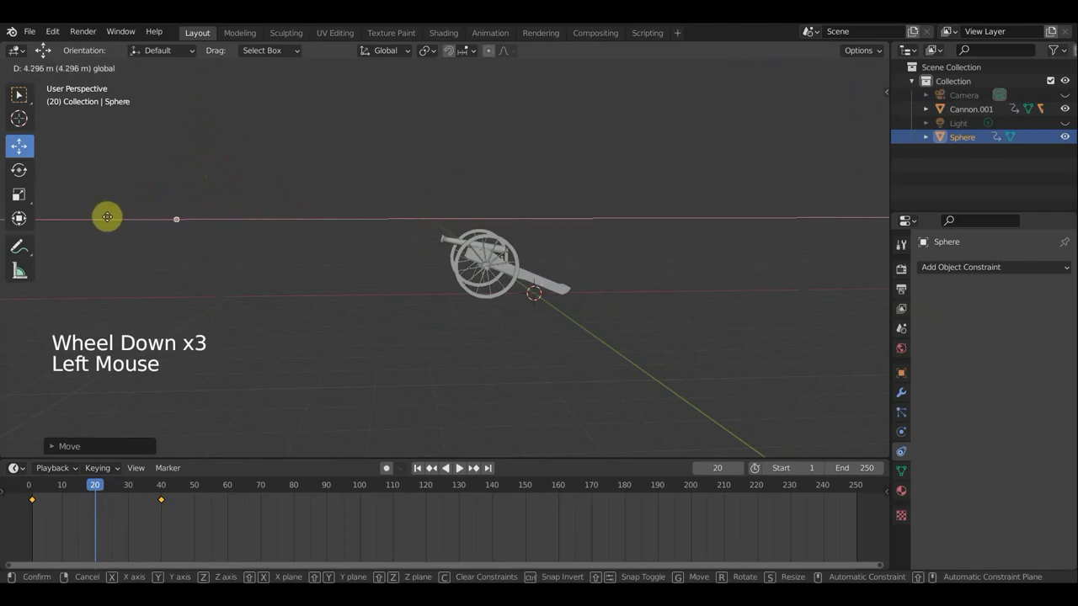
{"action": "left_click", "coordinate": [153, 171]}
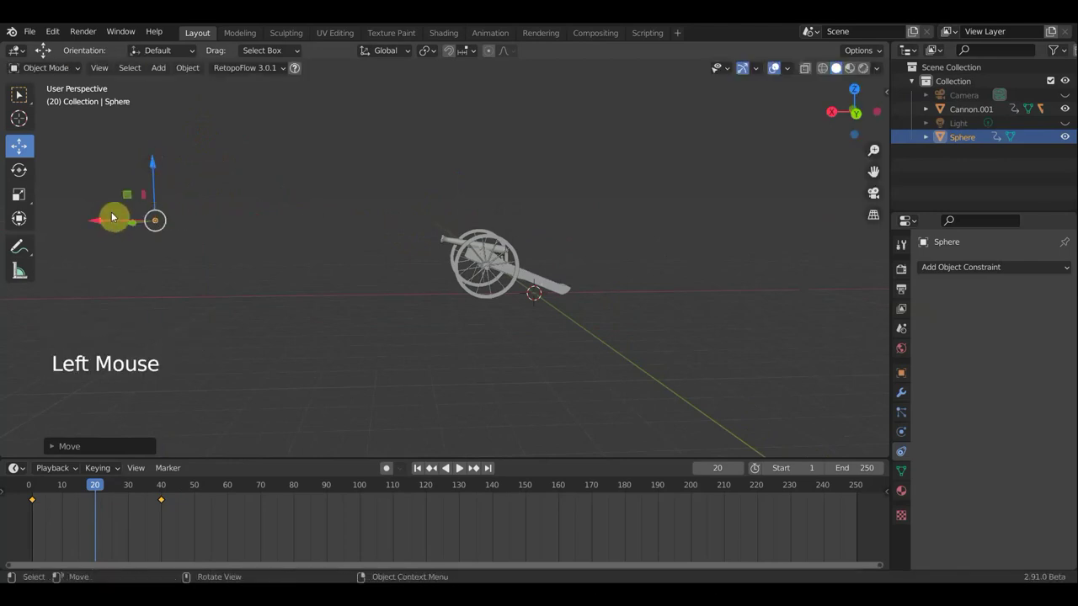
{"action": "left_click", "coordinate": [99, 228]}
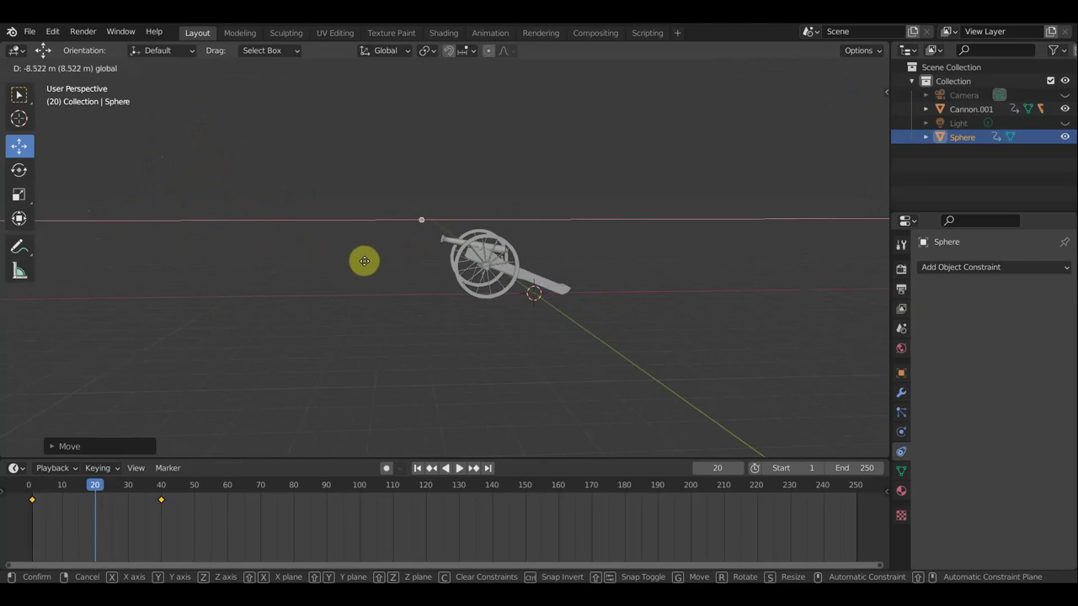
{"action": "left_click", "coordinate": [428, 168]}
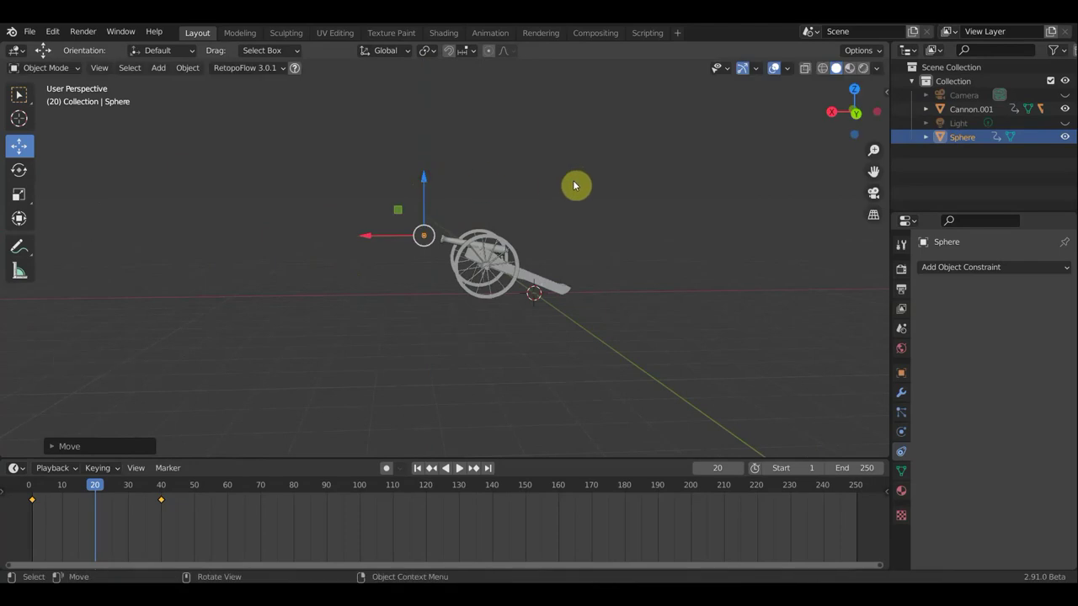
{"action": "key", "text": "a"}
{"action": "key", "text": "i"}
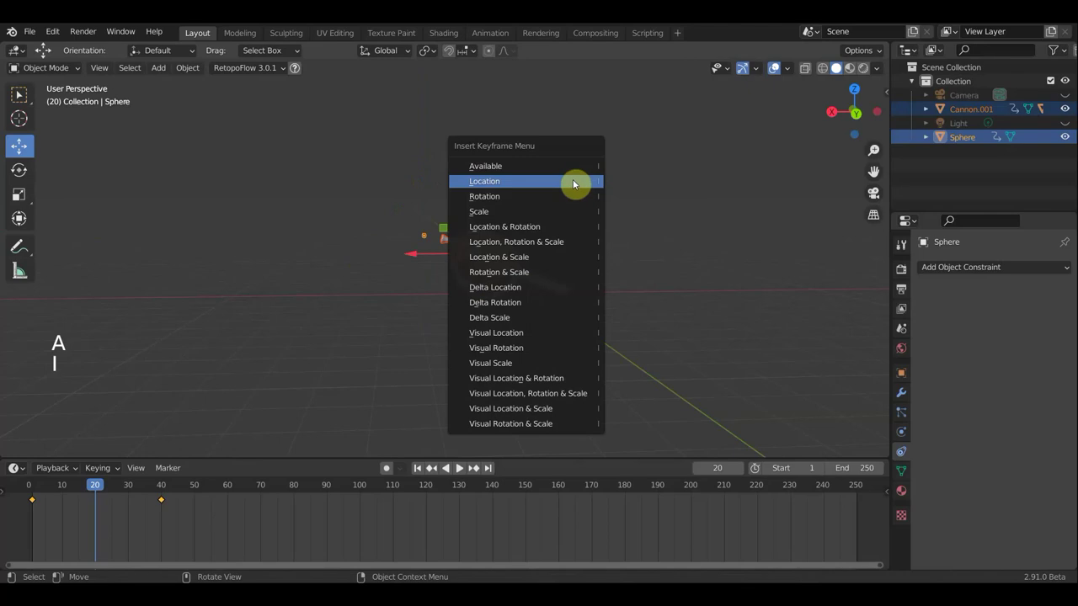
{"action": "scroll", "scroll_direction": "up", "scroll_amount": 3}
{"action": "left_click", "coordinate": [111, 499]}
Advance to frame 23, shift the cannonball straight up and keyframe that position.
{"action": "left_click", "coordinate": [417, 233]}
{"action": "left_click", "coordinate": [356, 231]}
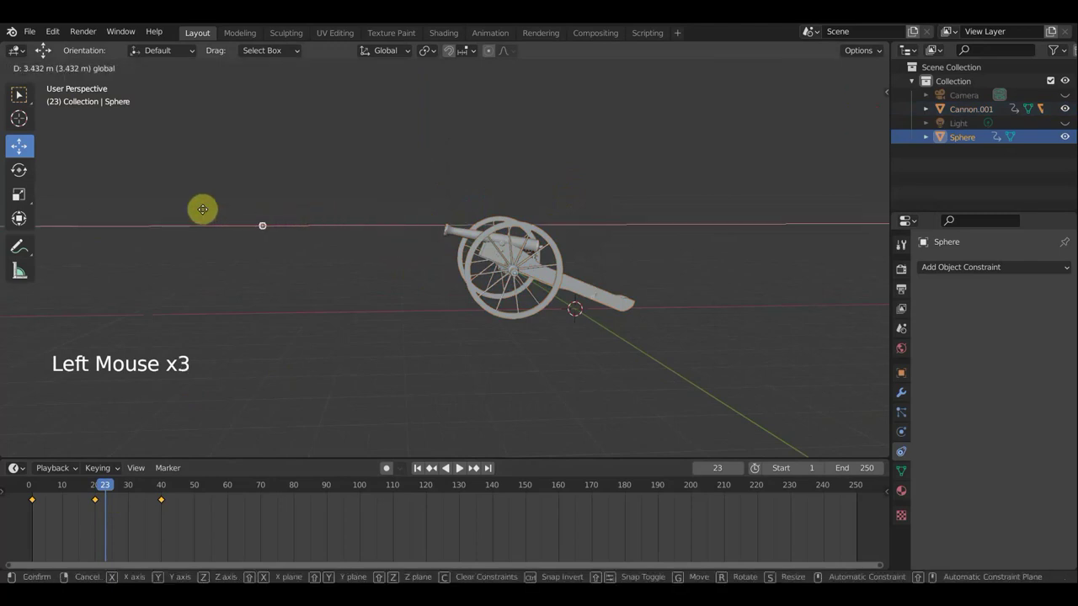
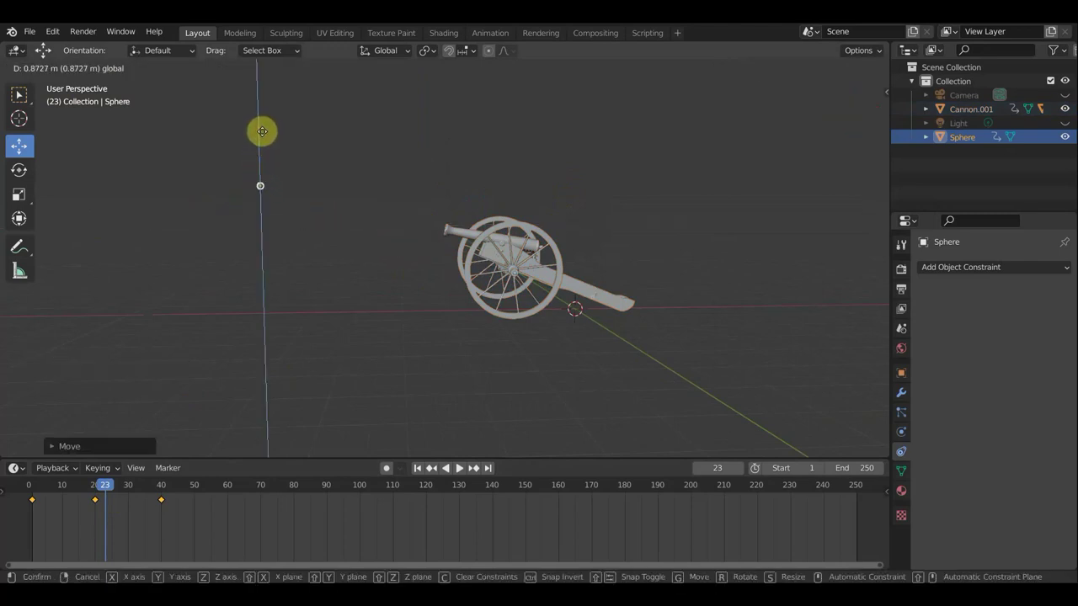
{"action": "key", "text": "a"}
{"action": "key", "text": "i"}
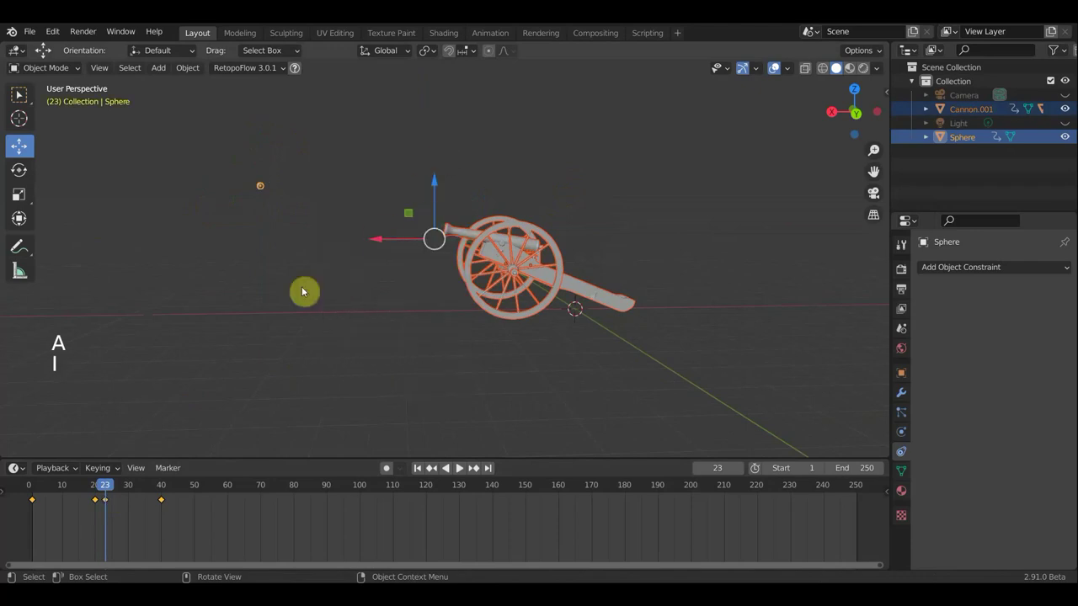
Replay the flight and stop the playback at frame 25.
{"action": "left_click", "coordinate": [115, 491]}
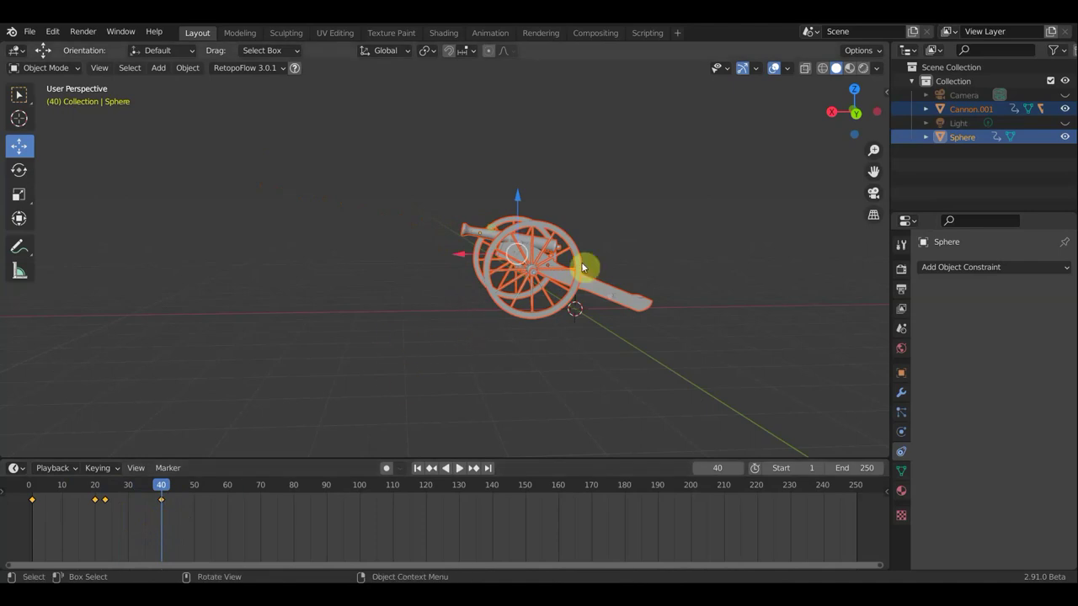
{"action": "left_click", "coordinate": [117, 485]}
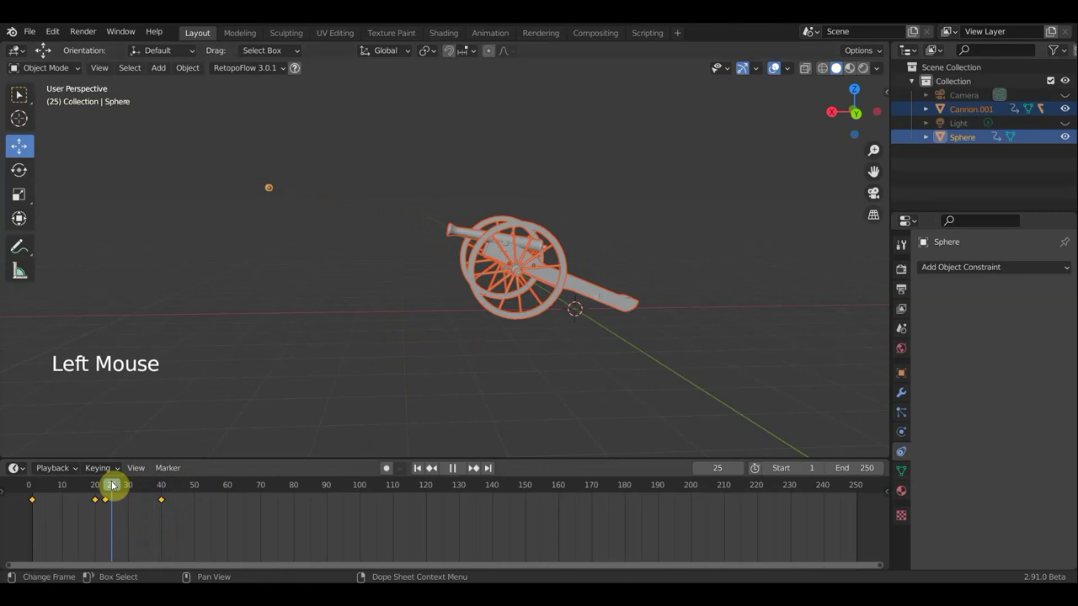
{"action": "scroll", "scroll_direction": "down", "scroll_amount": 3}
{"action": "left_click", "coordinate": [345, 213]}
{"action": "scroll", "scroll_direction": "down", "scroll_amount": 3}
Move the cannonball far along its flight path, keyframe it at frame 25 and replay the shot.
{"action": "key", "text": "g"}
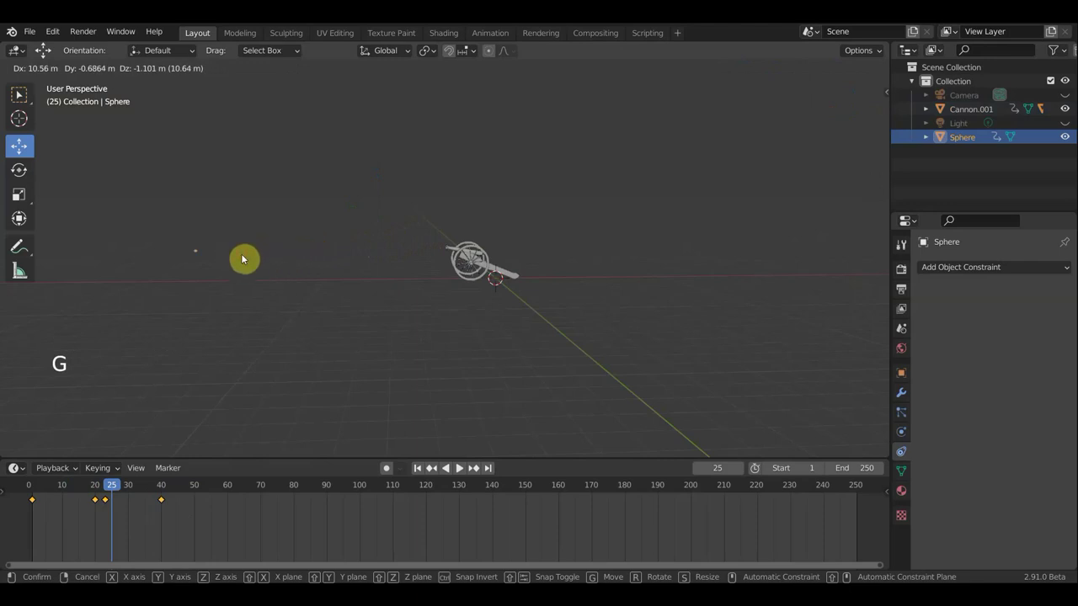
{"action": "key", "text": "a"}
{"action": "key", "text": "i"}
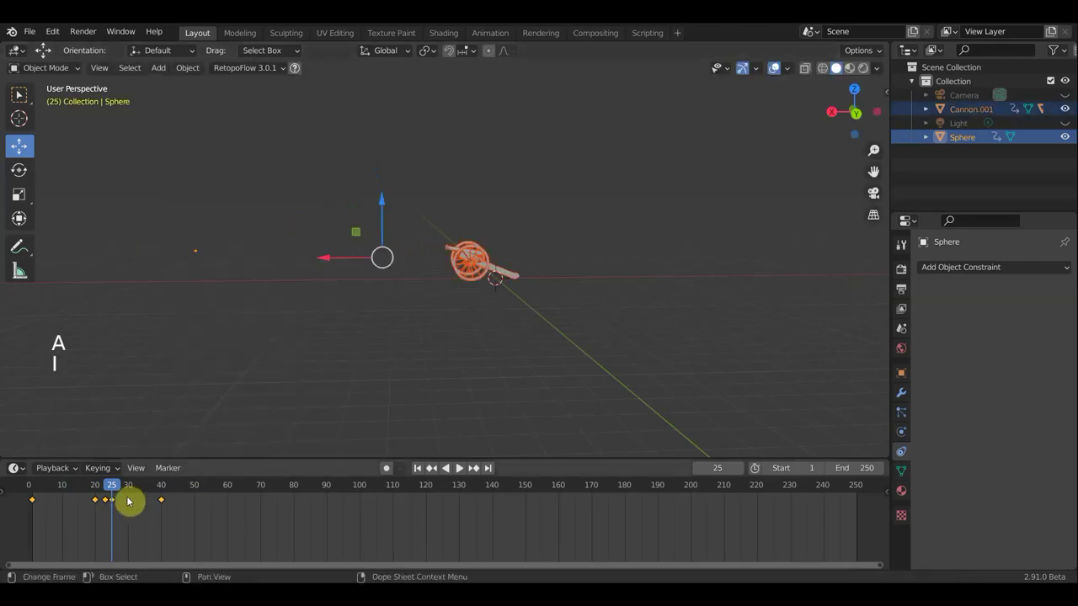
{"action": "left_click", "coordinate": [102, 489]}
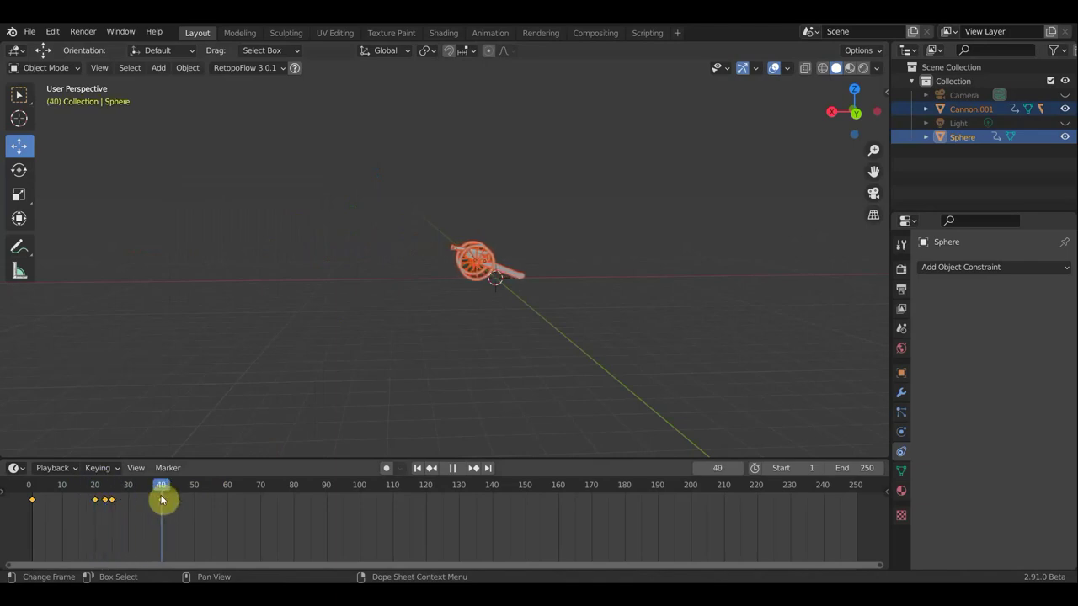
{"action": "left_click", "coordinate": [164, 505]}
{"action": "key", "text": "Delete"}
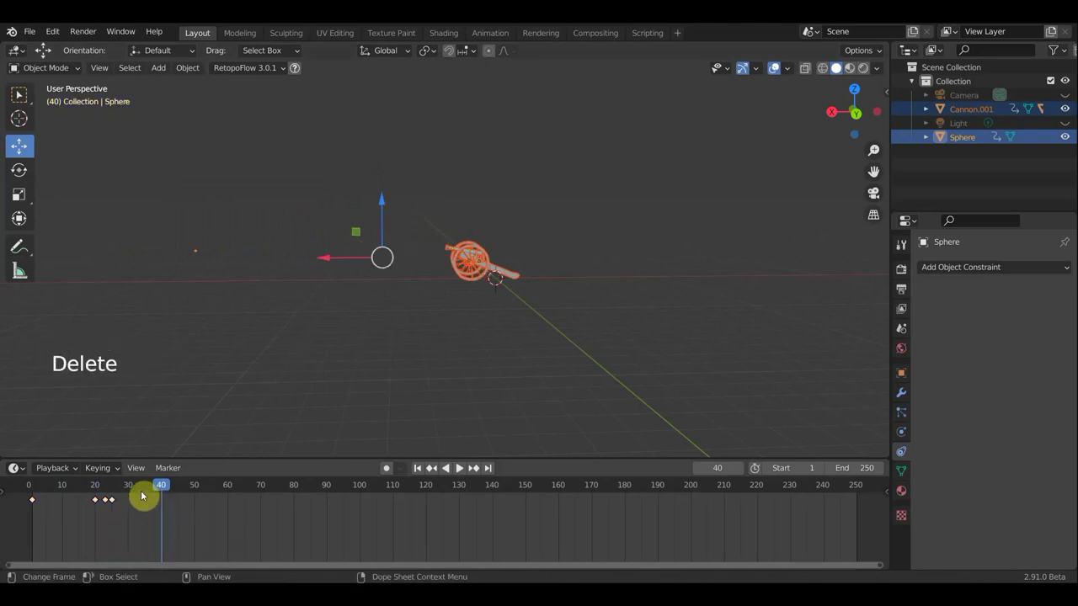
{"action": "left_click", "coordinate": [159, 496]}
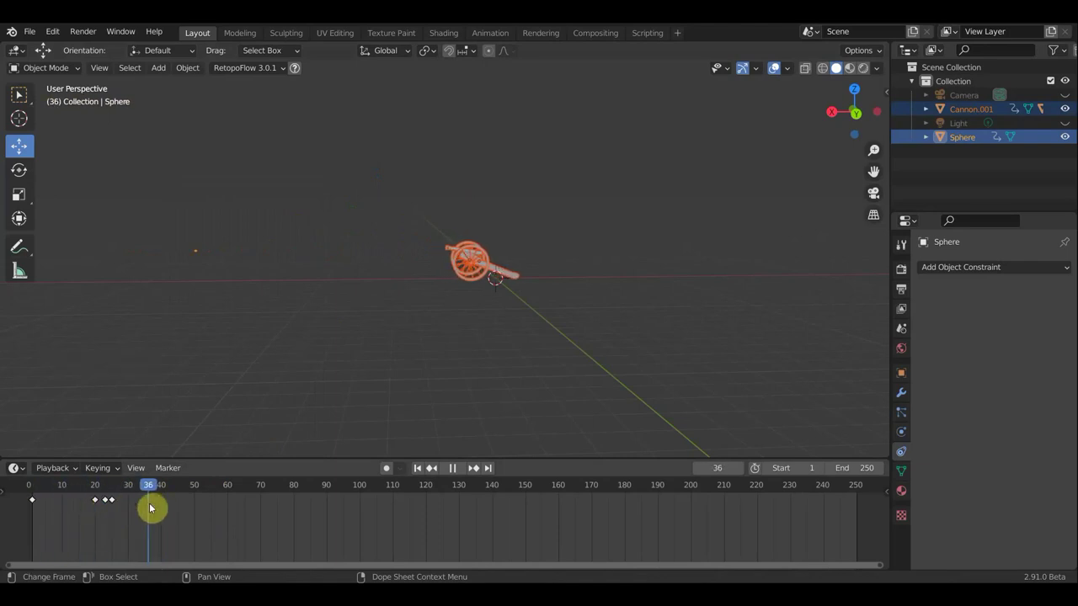
{"action": "scroll", "scroll_direction": "up", "scroll_amount": 3}
Stop playback and set the timeline End frame to 40.
{"action": "middle_click", "coordinate": [441, 355]}
{"action": "middle_click", "coordinate": [493, 354]}
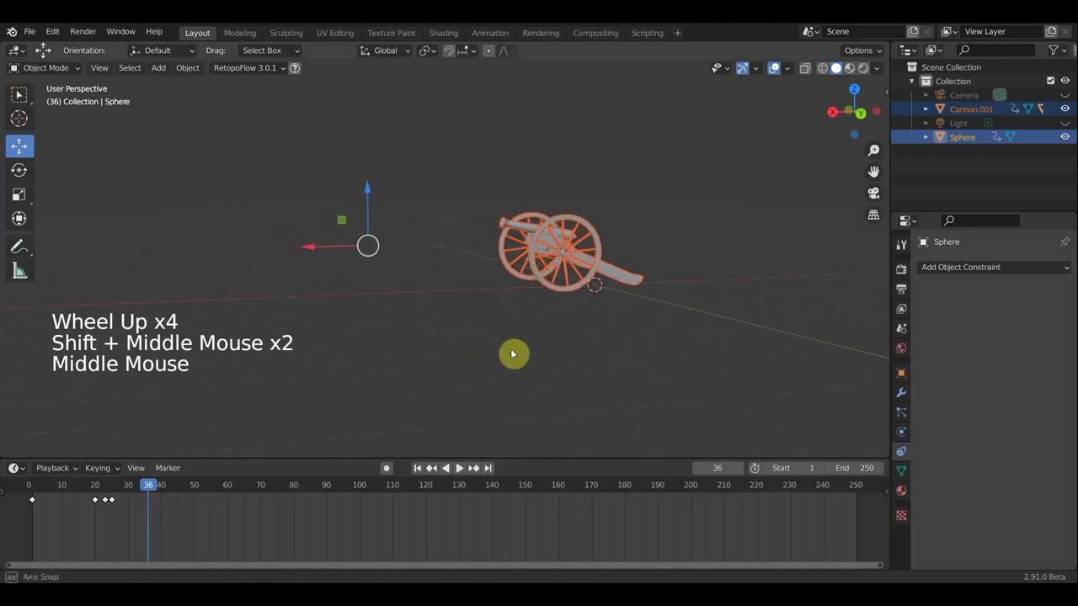
{"action": "left_click", "coordinate": [137, 493]}
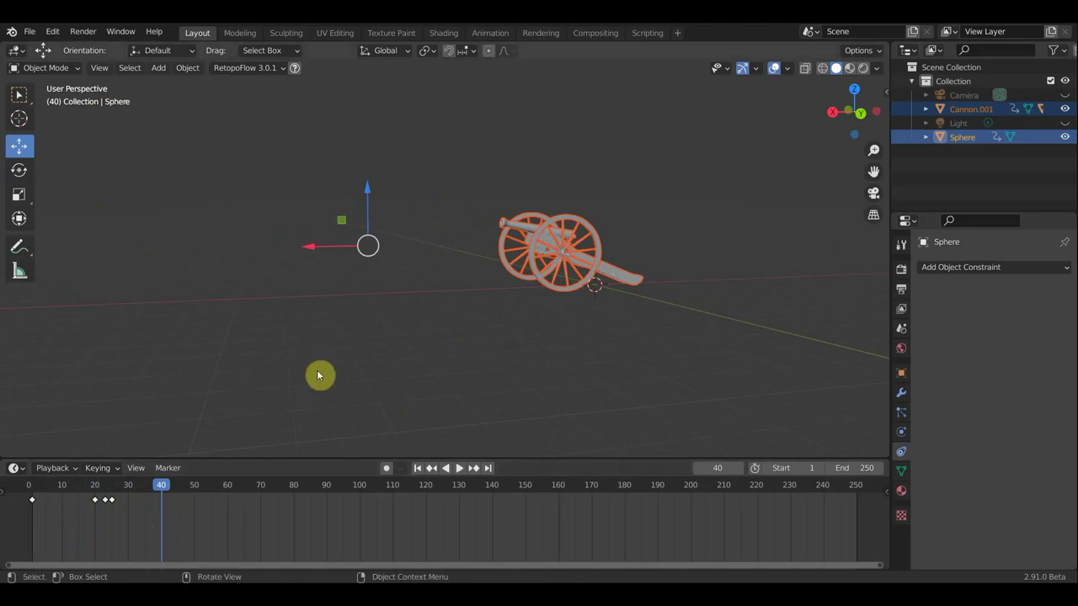
{"action": "key", "text": "a"}
{"action": "key", "text": "i"}
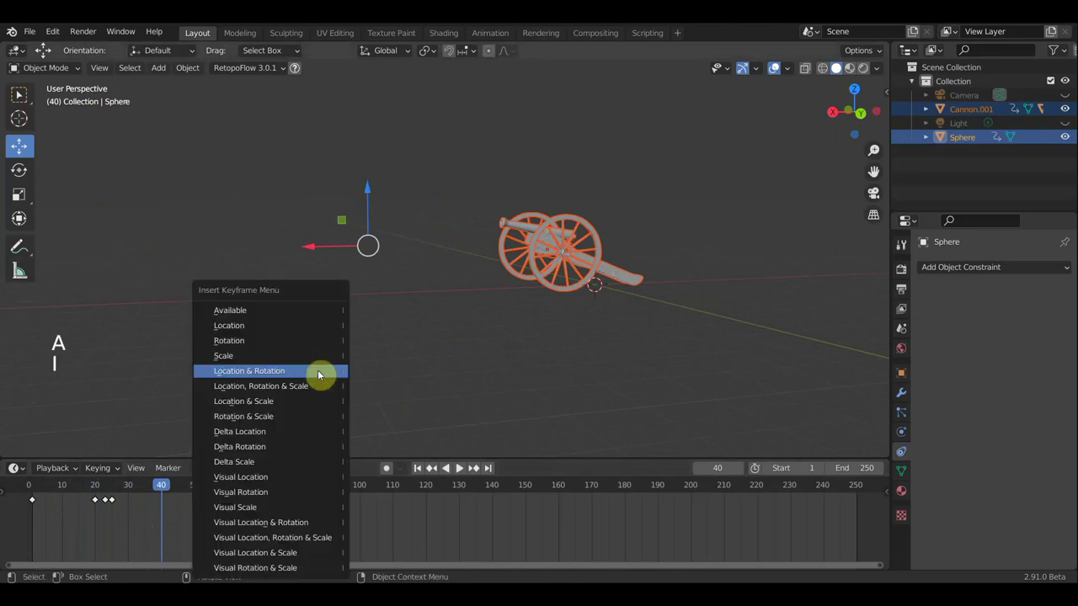
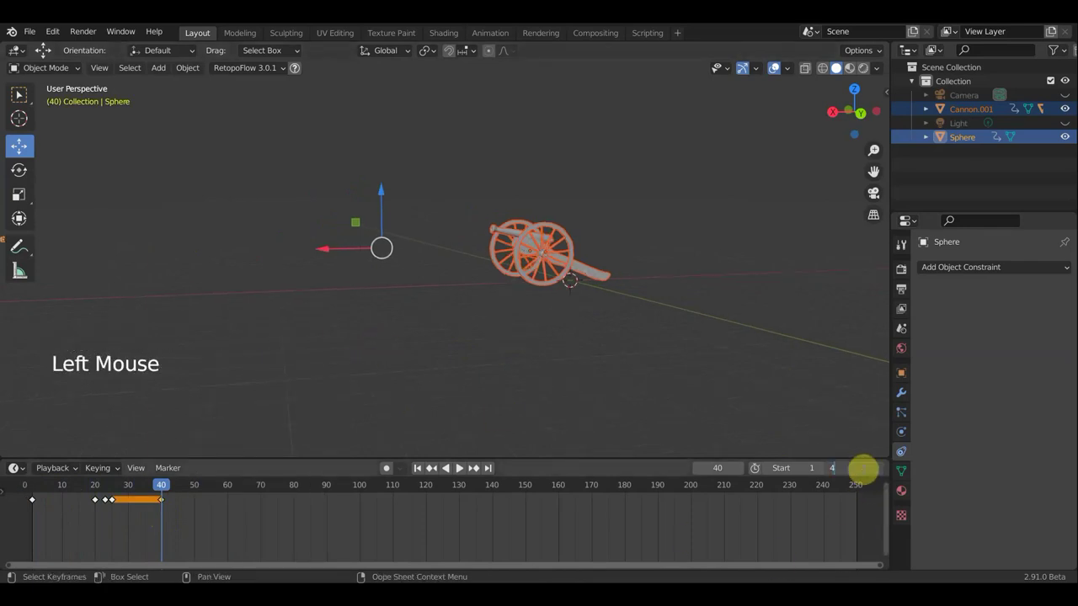
Confirm the 40-frame end and orbit in close behind the cannon.
{"action": "left_click", "coordinate": [734, 346]}
{"action": "middle_click", "coordinate": [717, 344]}
{"action": "scroll", "scroll_direction": "up", "scroll_amount": 3}
{"action": "middle_click", "coordinate": [693, 284]}
{"action": "middle_click", "coordinate": [581, 288]}
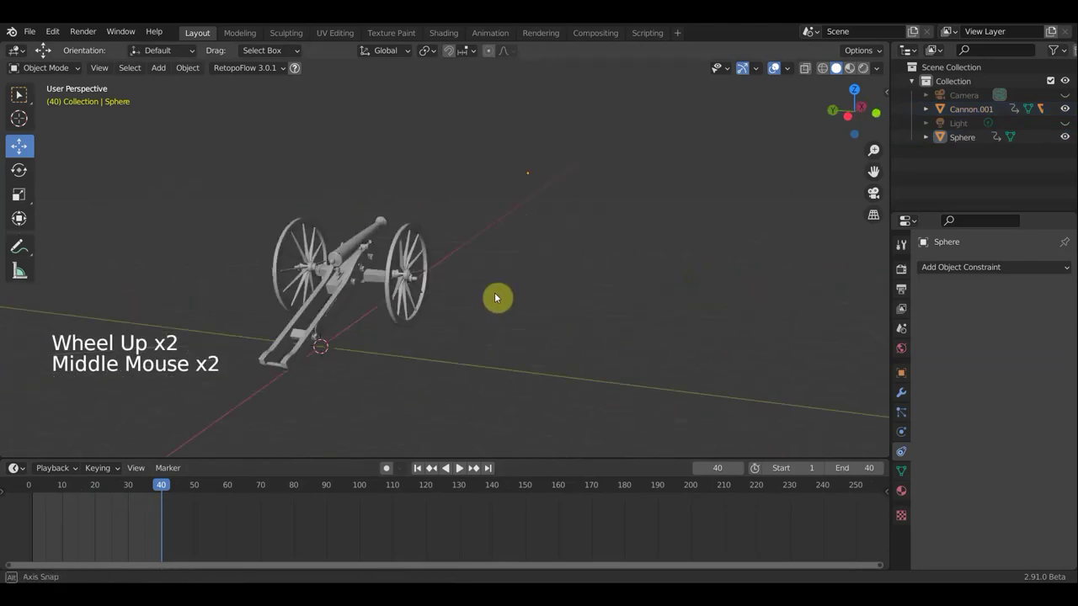
{"action": "middle_click", "coordinate": [527, 289]}
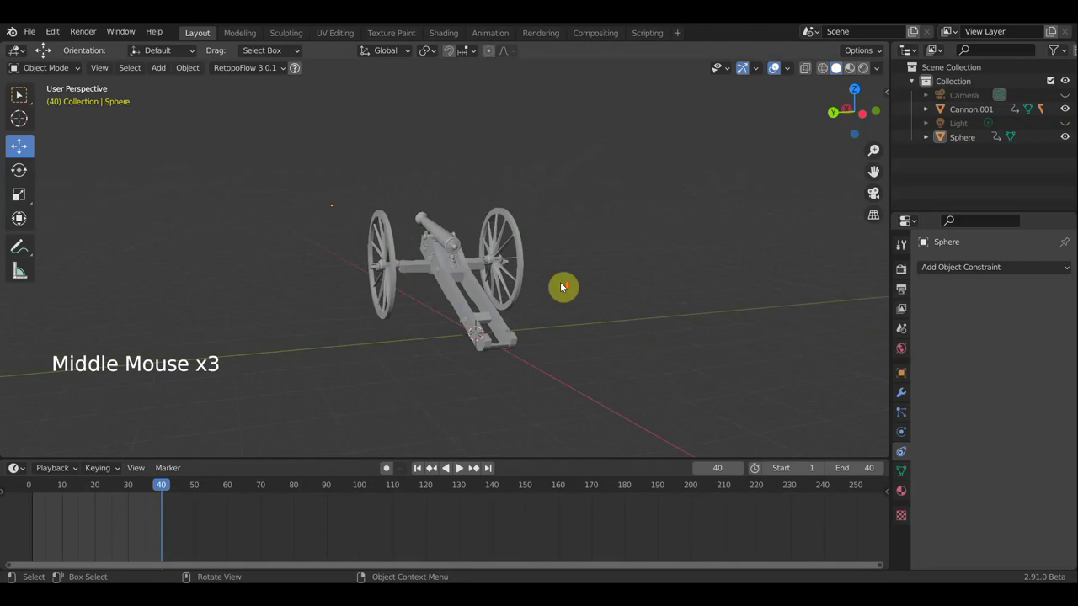
{"action": "middle_click", "coordinate": [584, 291]}
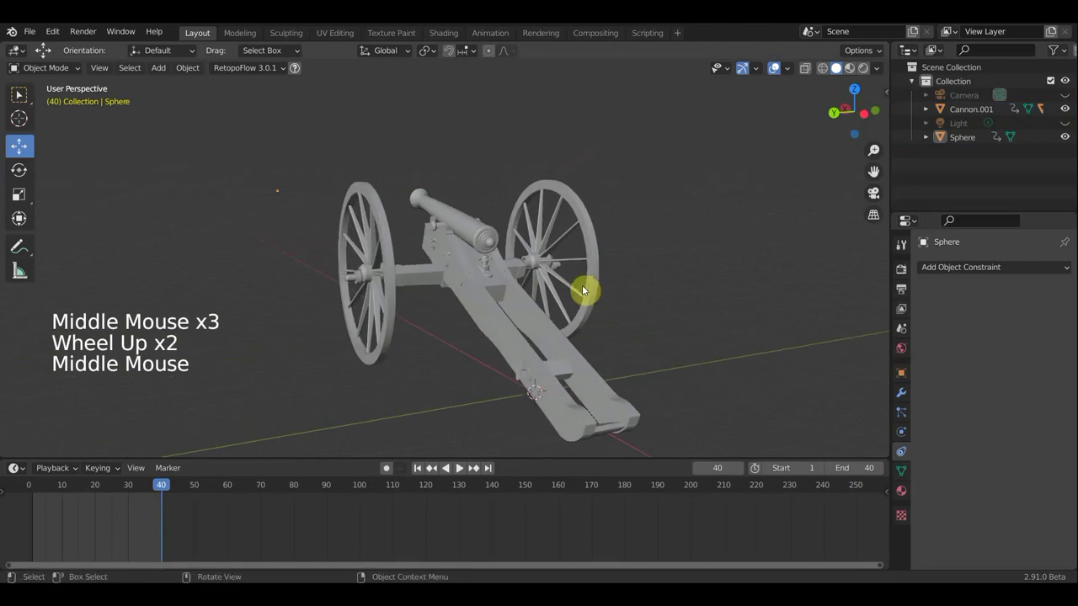
Play and pause the shot repeatedly while orbiting around the cannon.
{"action": "key", "text": "space"}
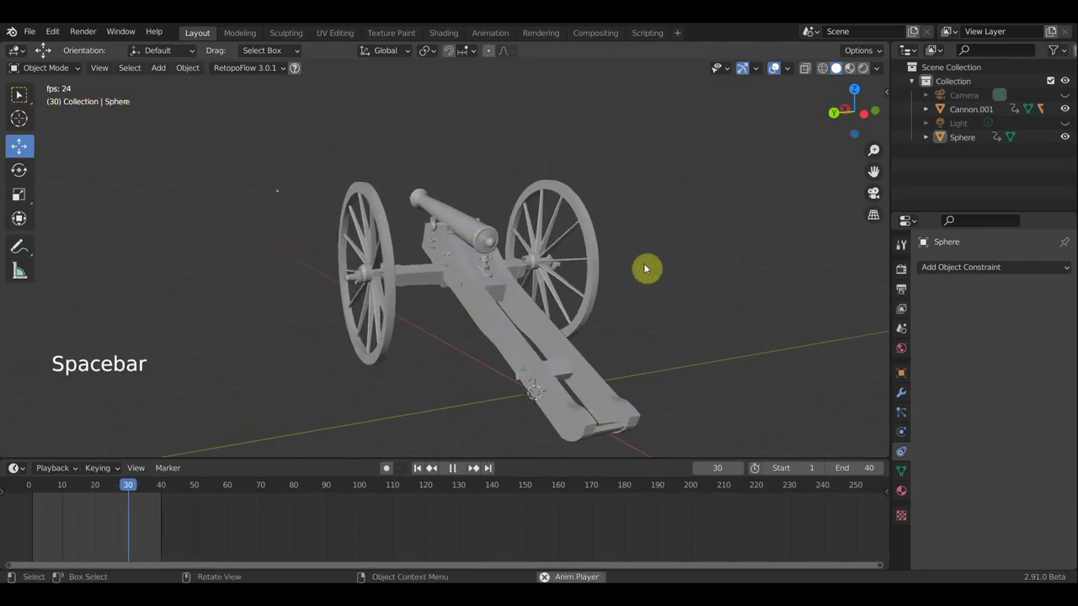
{"action": "key", "text": "space"}
{"action": "key", "text": "space"}
{"action": "key", "text": "space"}
{"action": "middle_click", "coordinate": [525, 325]}
{"action": "scroll", "scroll_direction": "down", "scroll_amount": 3}
{"action": "key", "text": "space"}
{"action": "scroll", "scroll_direction": "down", "scroll_amount": 3}
{"action": "middle_click", "coordinate": [395, 274]}
{"action": "middle_click", "coordinate": [393, 274]}
{"action": "key", "text": "space"}
{"action": "middle_click", "coordinate": [370, 303]}
{"action": "middle_click", "coordinate": [497, 323]}
Stop the playback and centre the view on the selected cannonball.
{"action": "left_click", "coordinate": [134, 241]}
{"action": "left_click", "coordinate": [102, 499]}
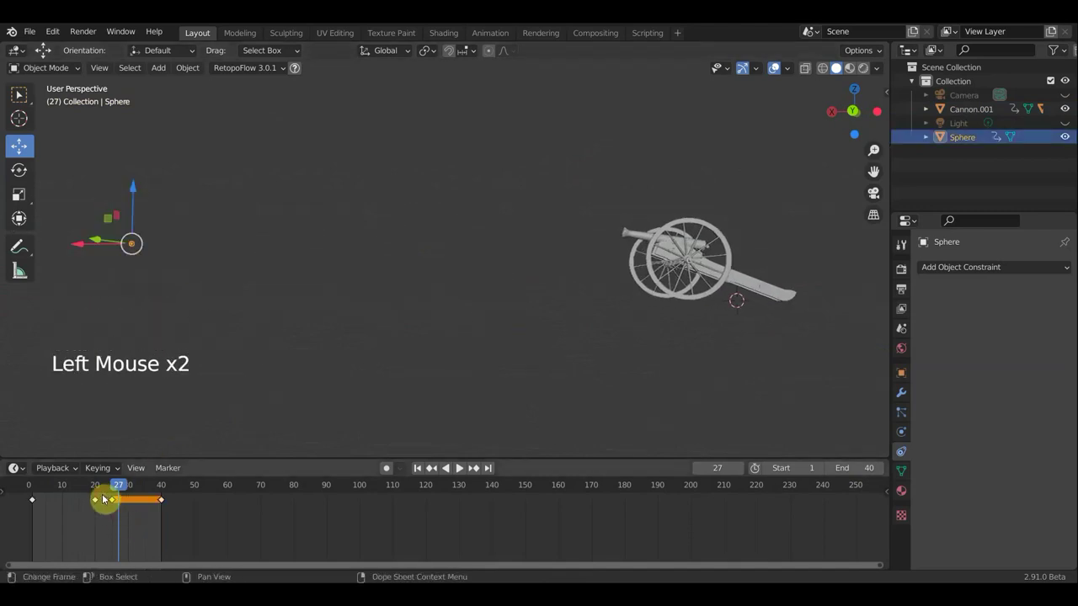
{"action": "left_click", "coordinate": [100, 508]}
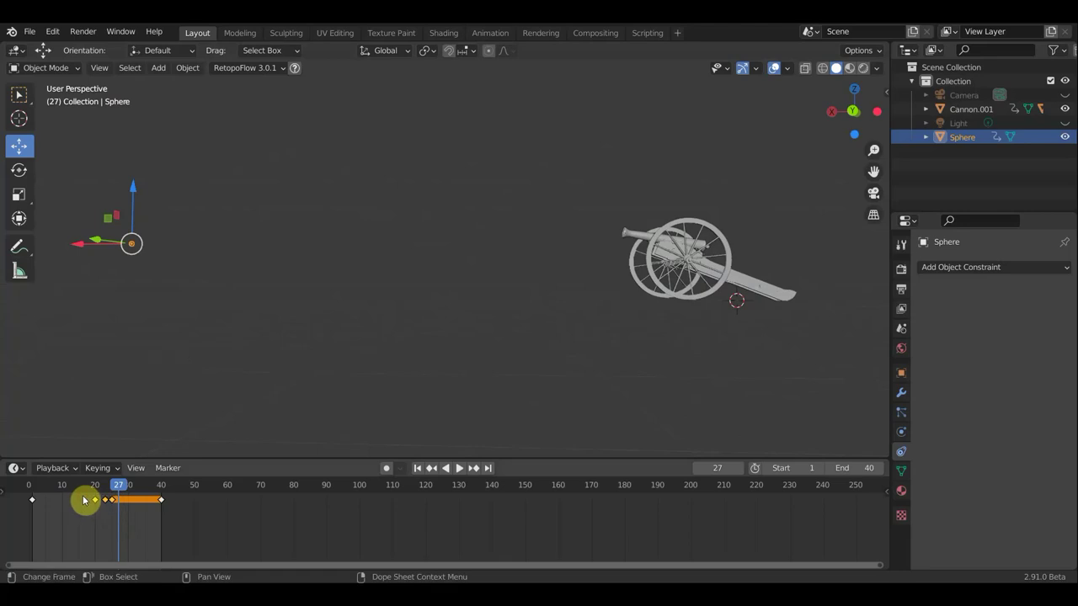
{"action": "key", "text": "Delete"}
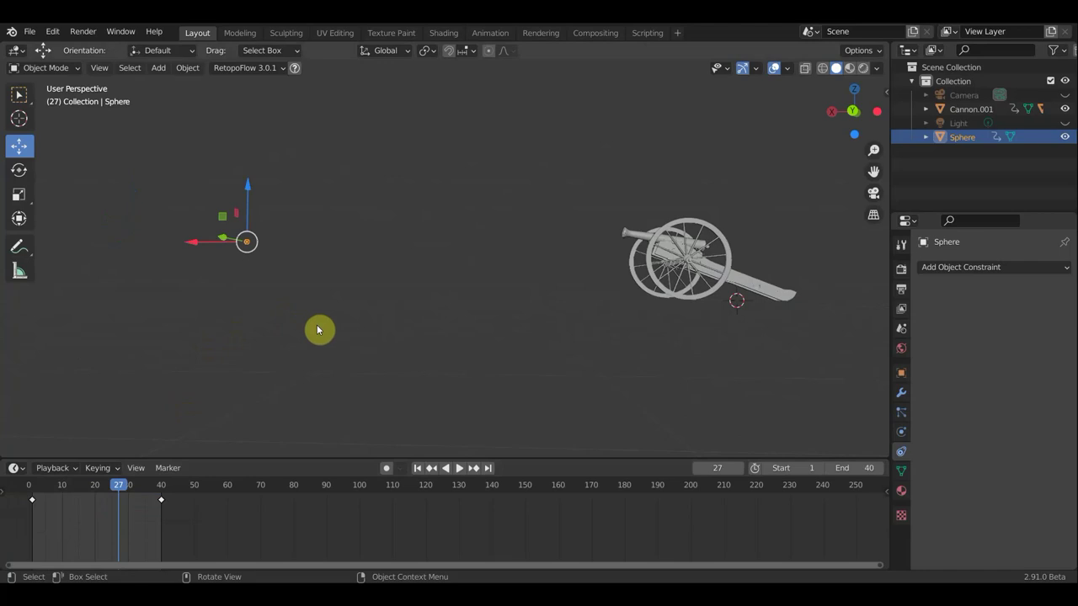
Switch to a front view centred on the cannonball and return to the start frame.
{"action": "key", "text": "KP_1"}
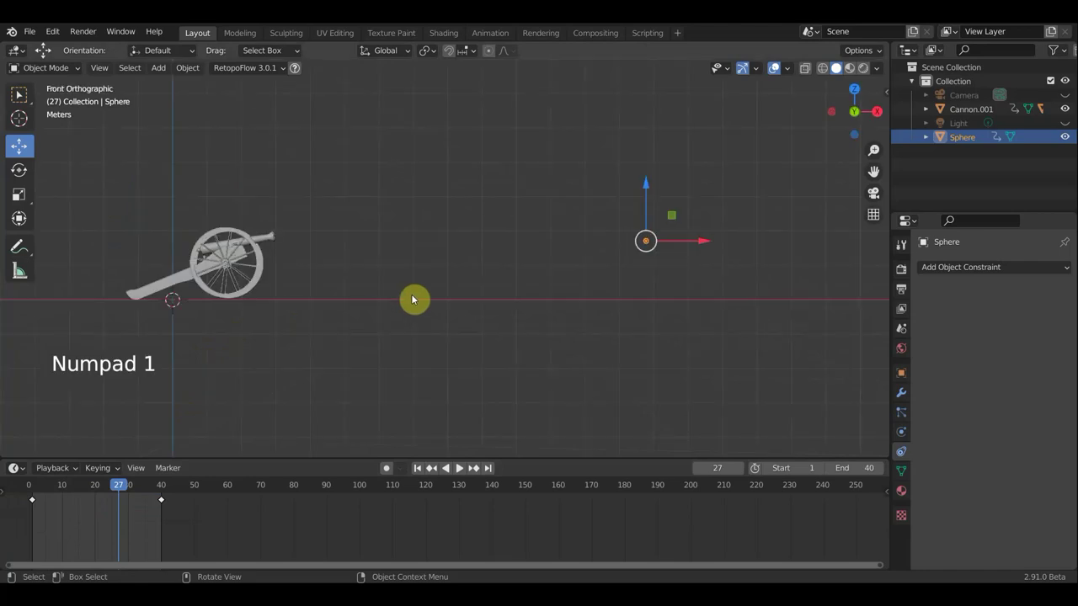
{"action": "key", "text": "ctrl+z"}
{"action": "left_click", "coordinate": [134, 535]}
{"action": "left_click", "coordinate": [120, 502]}
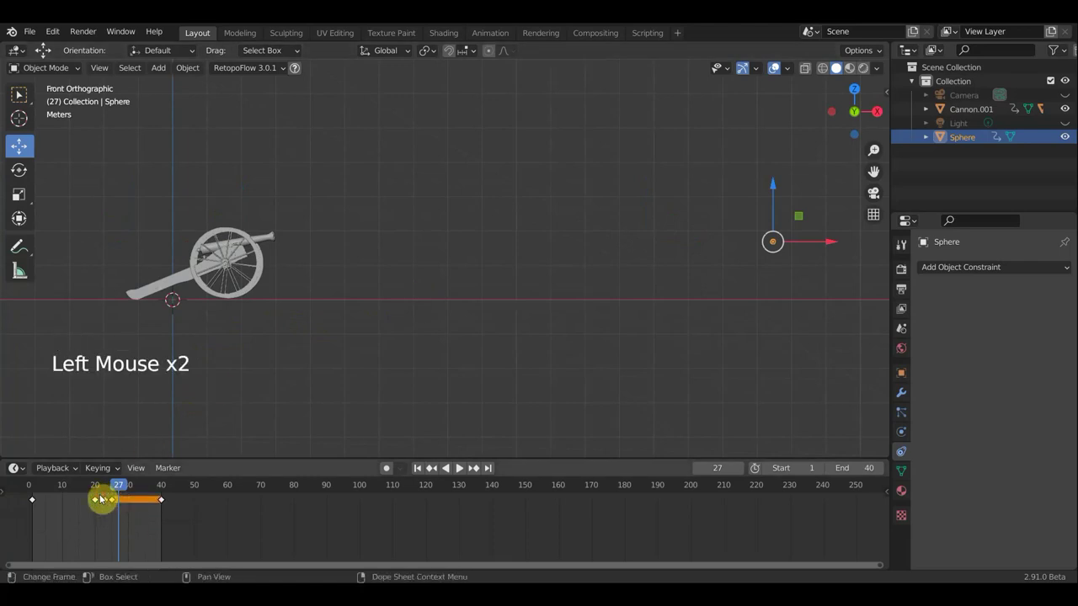
{"action": "key", "text": "Delete"}
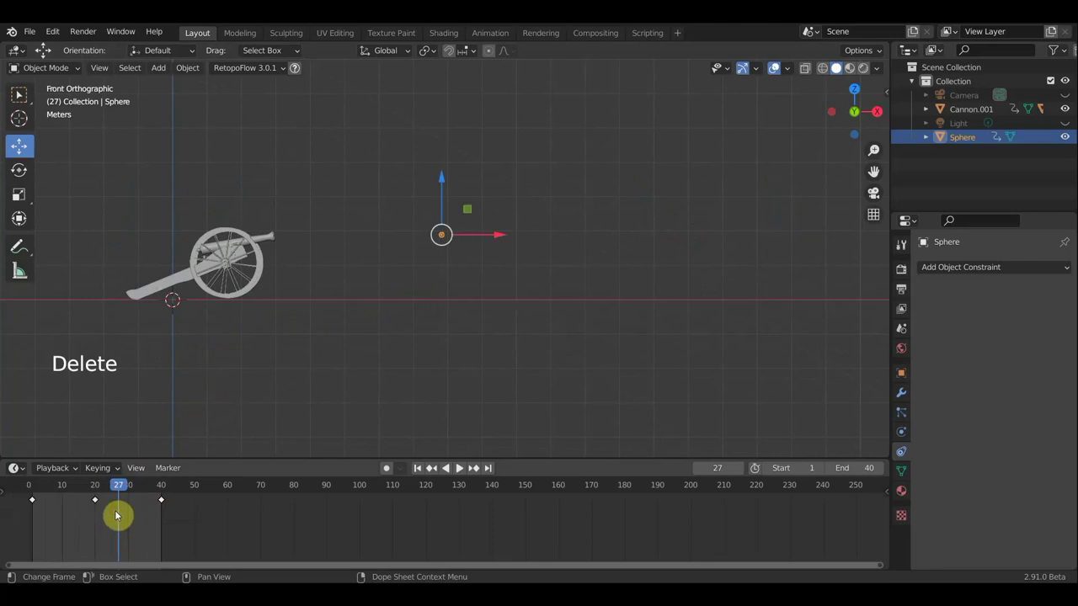
At frame 20 move the sphere along its flight path and insert a location keyframe.
{"action": "left_click", "coordinate": [101, 486]}
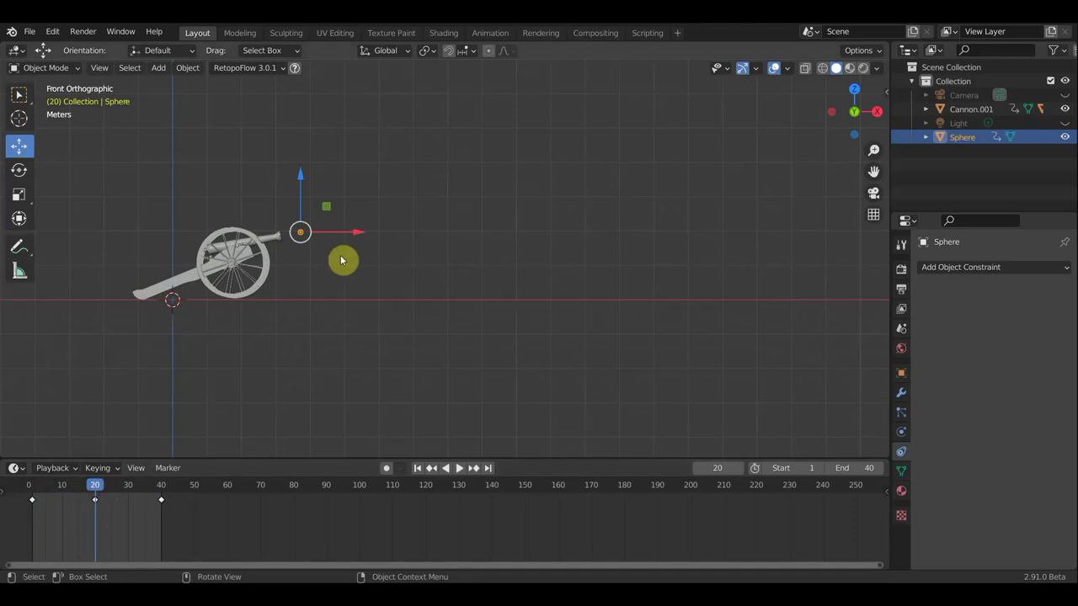
{"action": "scroll", "scroll_direction": "down", "scroll_amount": 3}
{"action": "scroll", "scroll_direction": "down", "scroll_amount": 3}
{"action": "scroll", "scroll_direction": "down", "scroll_amount": 3}
{"action": "key", "text": "g"}
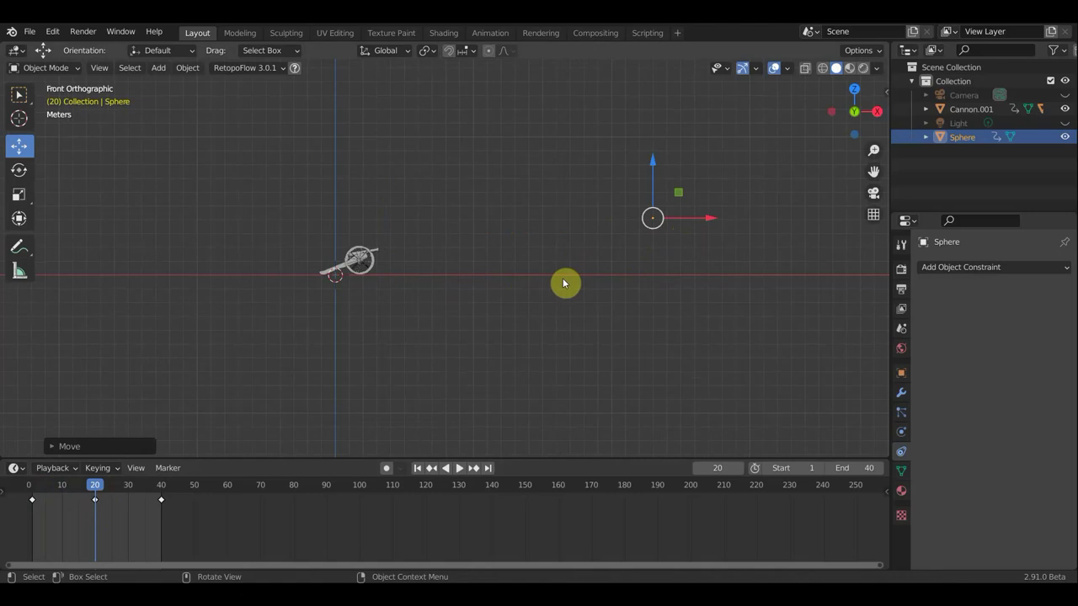
{"action": "key", "text": "g"}
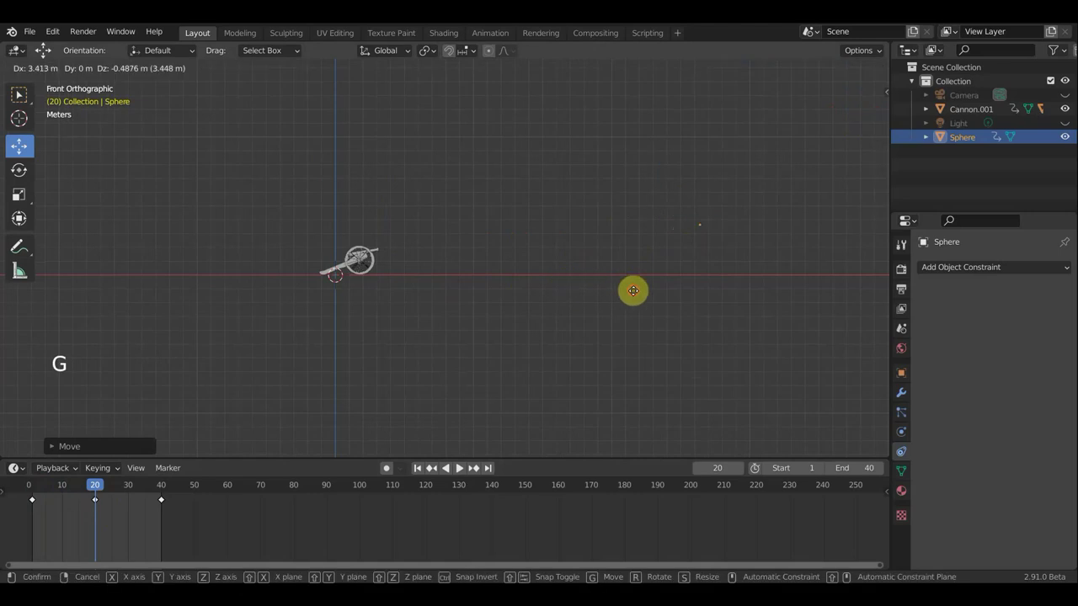
{"action": "key", "text": "a"}
{"action": "key", "text": "i"}
Play the 40-frame animation back to check the new key.
{"action": "scroll", "scroll_direction": "up", "scroll_amount": 3}
{"action": "left_click", "coordinate": [229, 419]}
{"action": "left_click", "coordinate": [83, 492]}
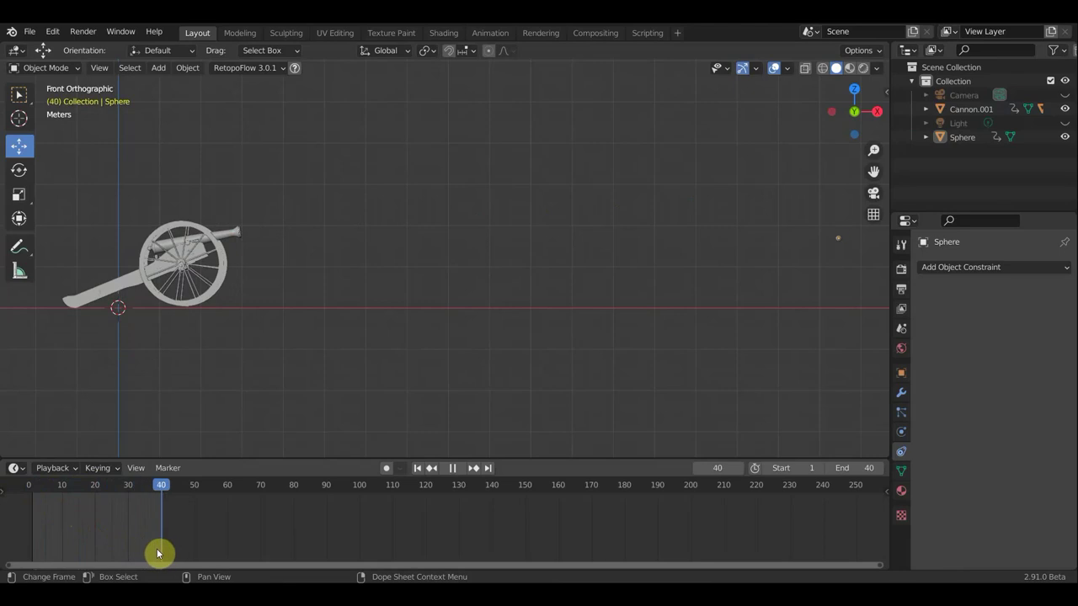
Stop playback and scrub to frame 23 to check the sphere's motion.
{"action": "left_click", "coordinate": [196, 283]}
{"action": "scroll", "scroll_direction": "down", "scroll_amount": 3}
{"action": "key", "text": "a"}
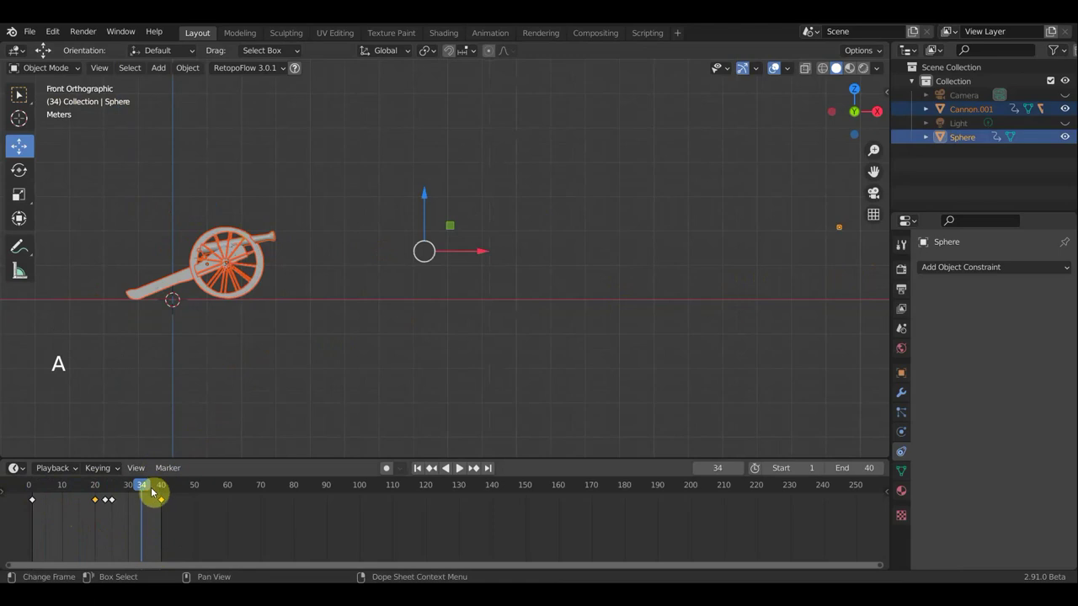
{"action": "left_click", "coordinate": [129, 493]}
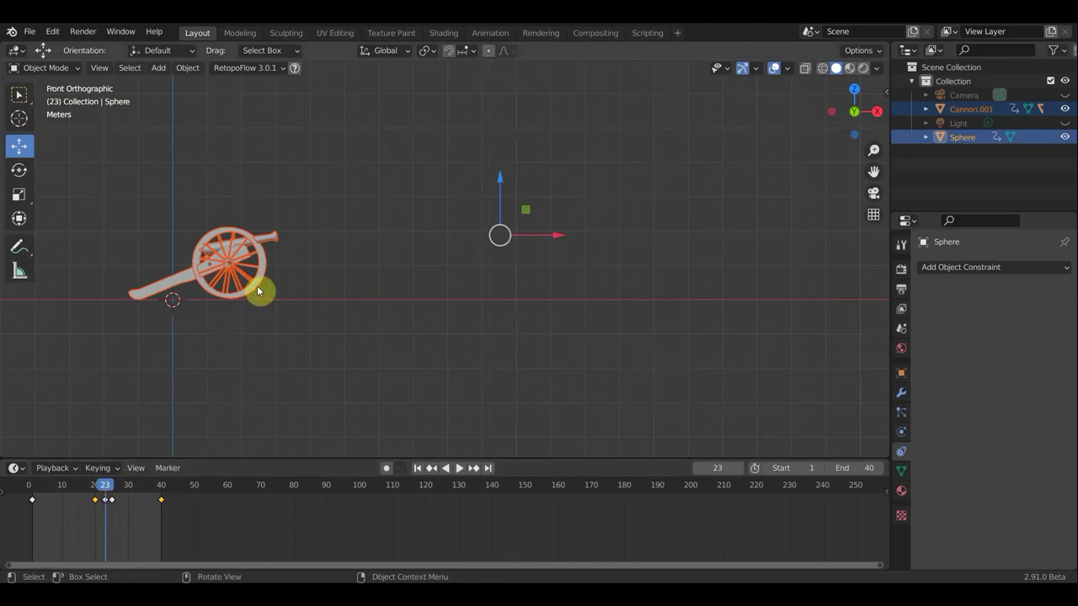
Adjust the cannonball at frame 23 and insert a keyframe there.
{"action": "left_click", "coordinate": [250, 284]}
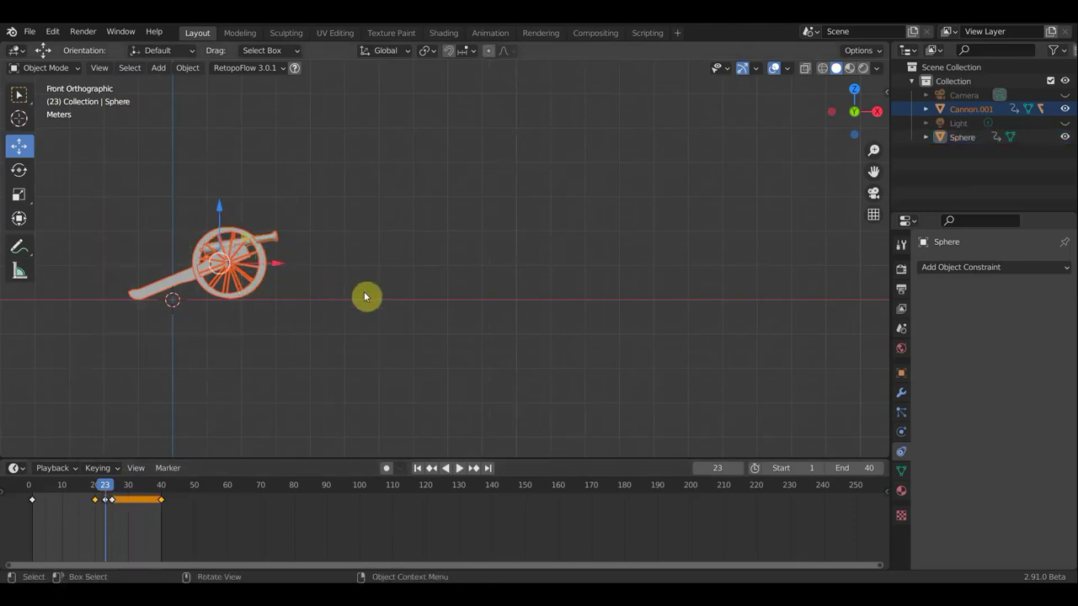
{"action": "key", "text": "r"}
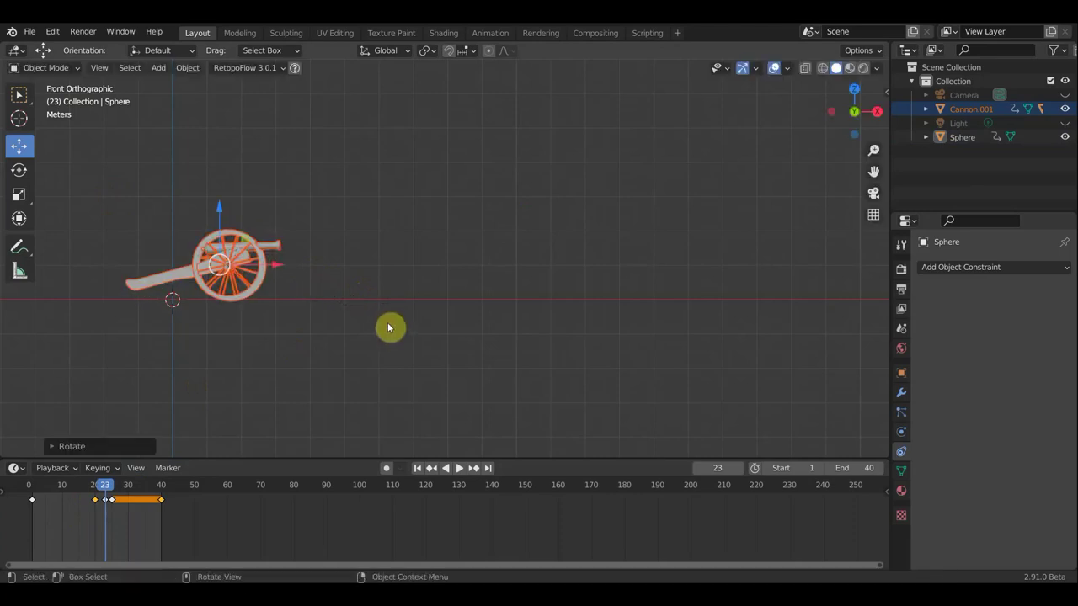
{"action": "key", "text": "a"}
{"action": "key", "text": "i"}
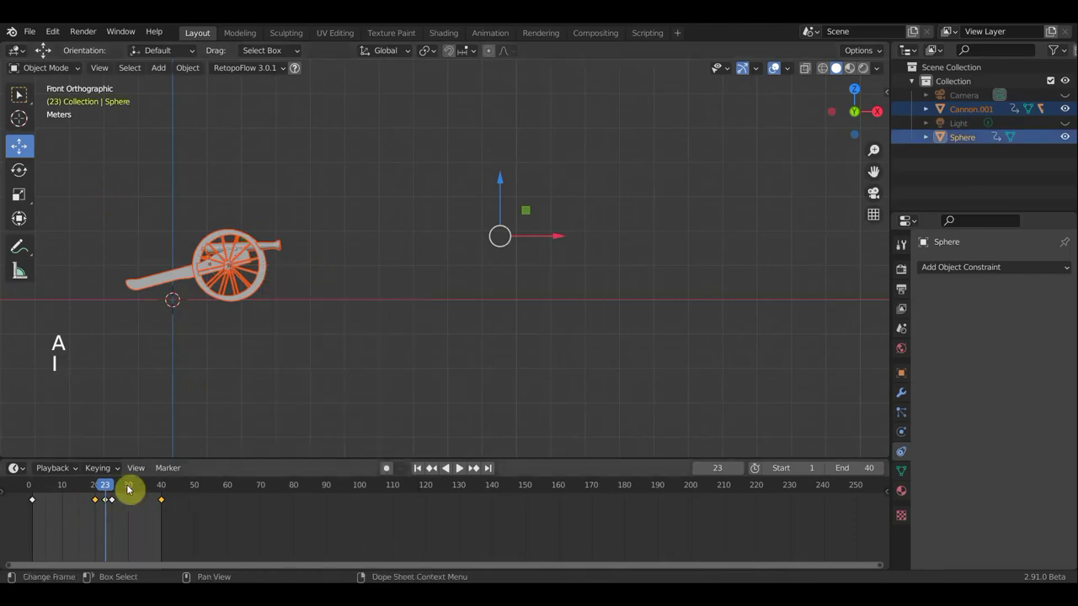
Check the start frame, return to frame 23, key the sphere again and play.
{"action": "left_click", "coordinate": [106, 489]}
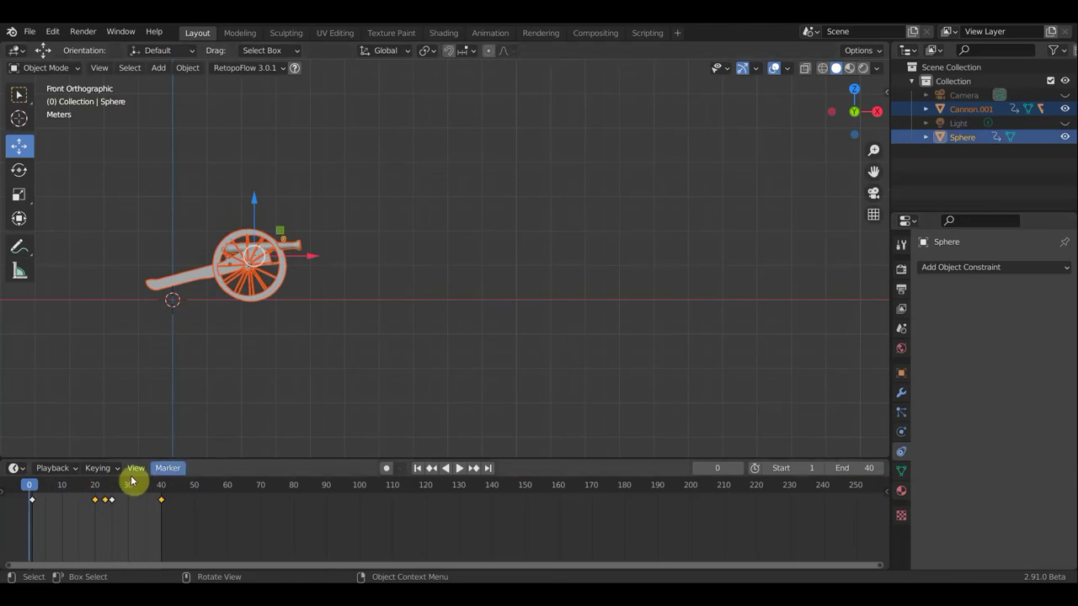
{"action": "left_click", "coordinate": [109, 494]}
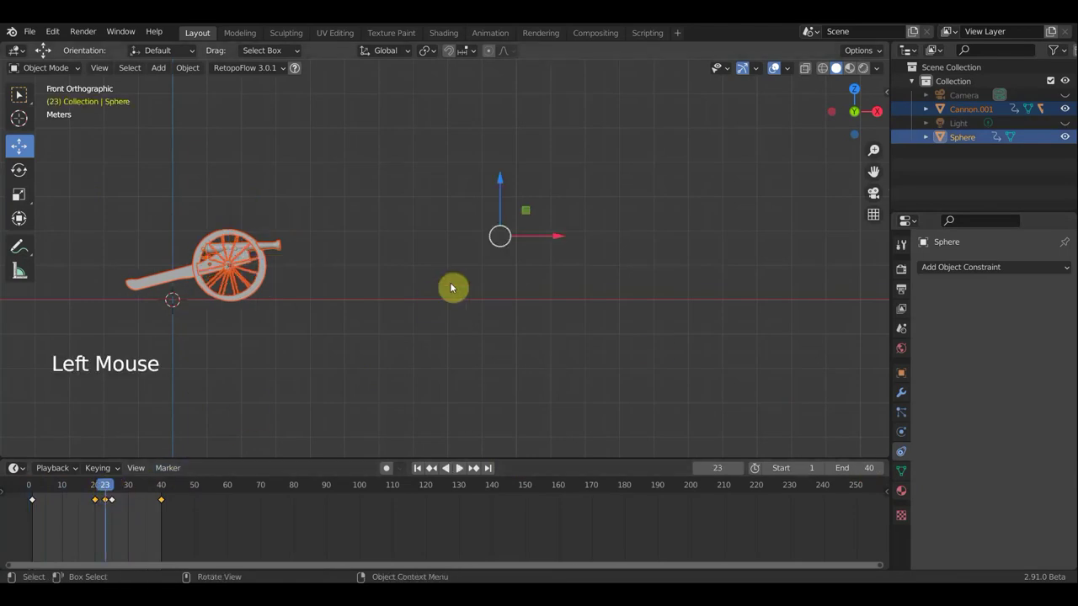
{"action": "key", "text": "a"}
{"action": "key", "text": "i"}
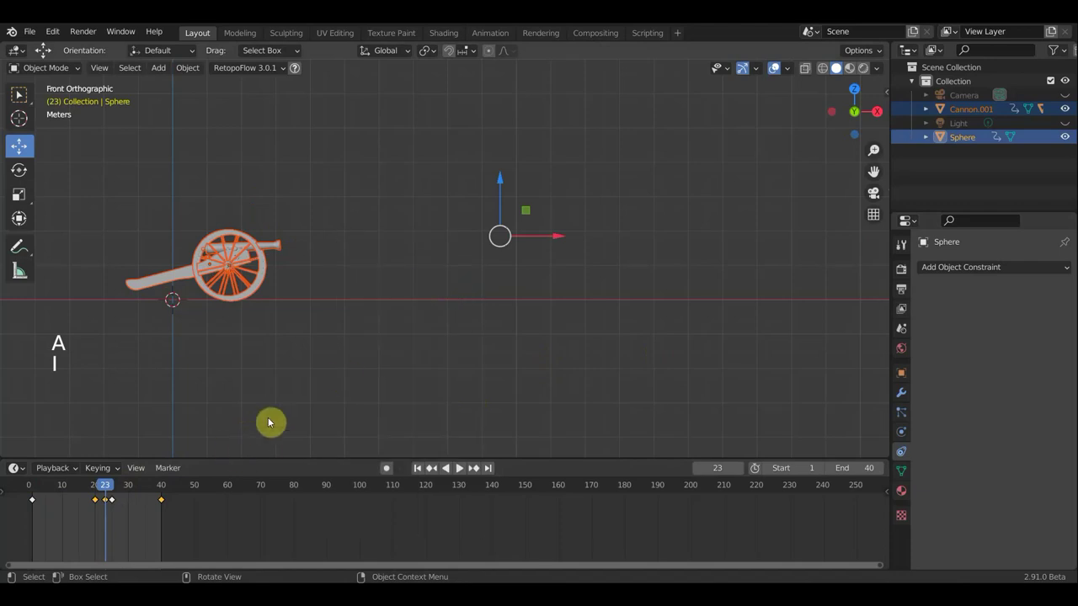
{"action": "left_click", "coordinate": [136, 512]}
Replay the animation and halt it at frame 23.
{"action": "key", "text": "space"}
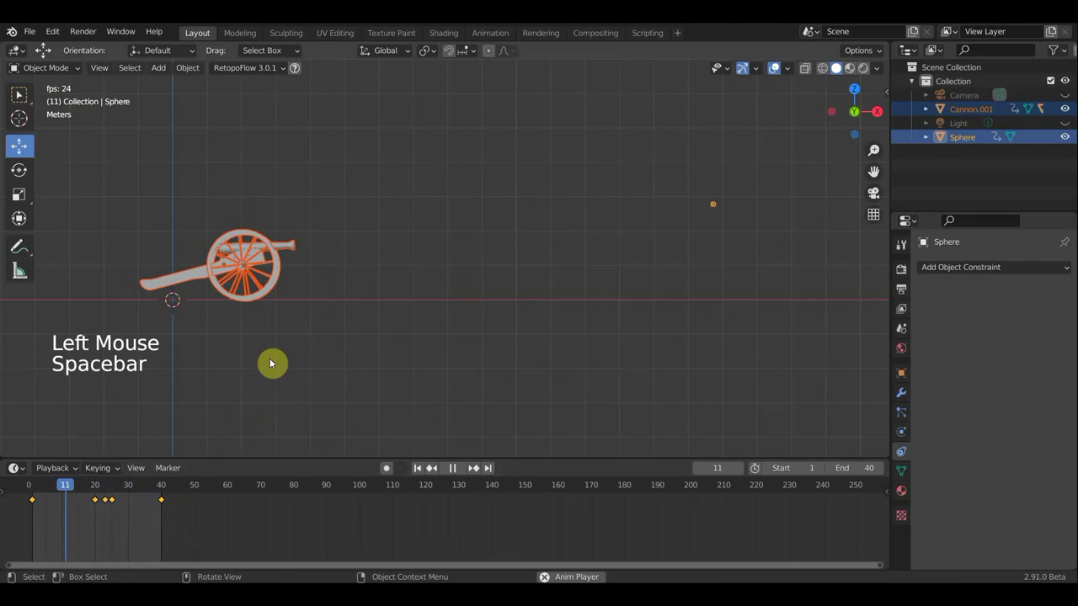
{"action": "key", "text": "space"}
{"action": "left_click", "coordinate": [153, 490]}
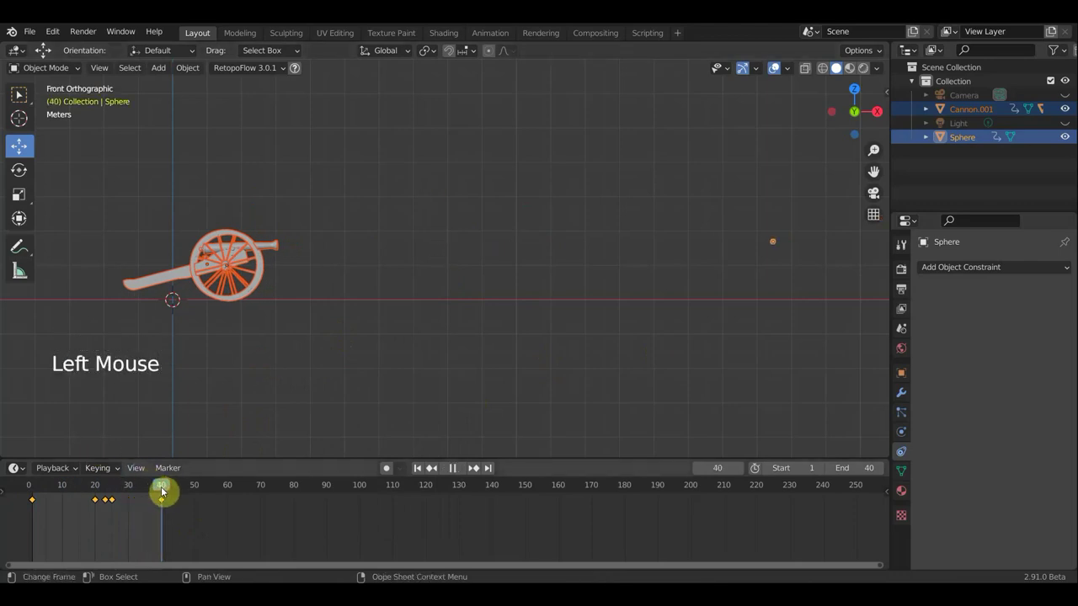
Begin tilting the cannon with Rotate at frame 23, key it, and select only the cannon.
{"action": "left_click", "coordinate": [318, 334]}
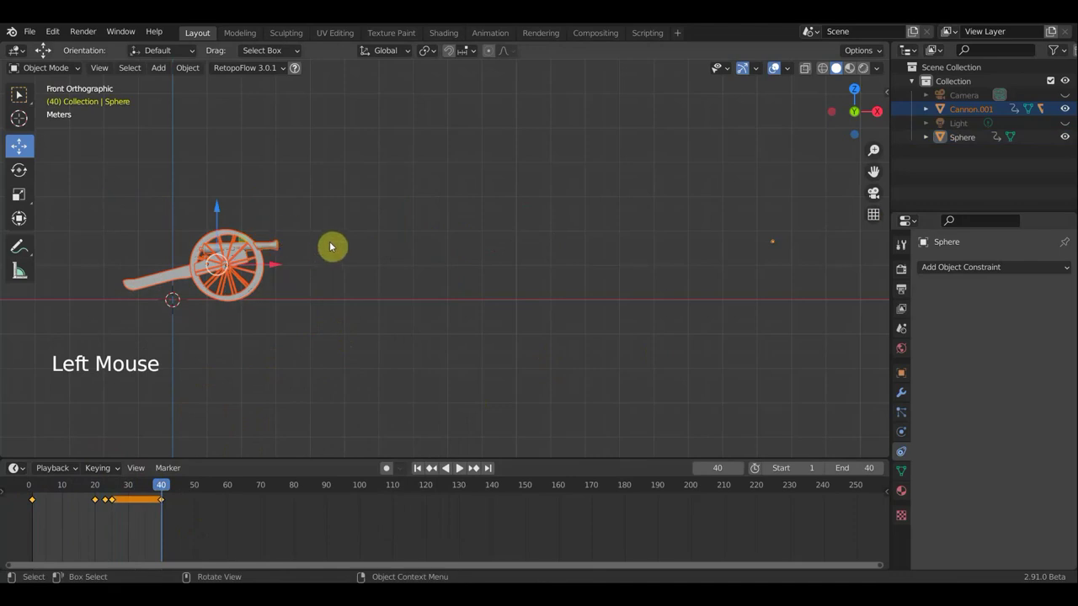
{"action": "key", "text": "r"}
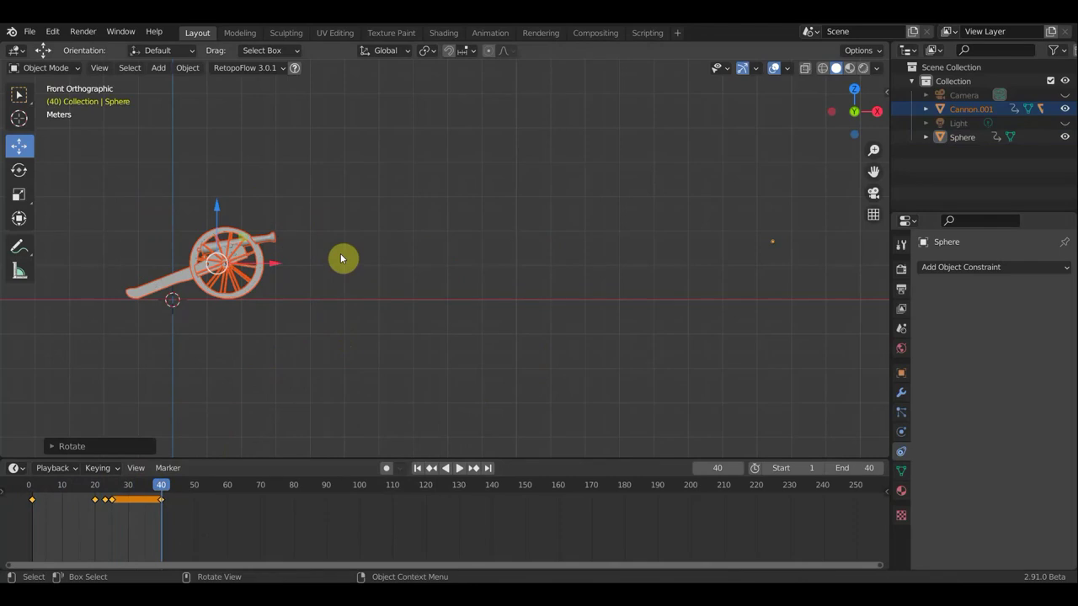
{"action": "key", "text": "a"}
{"action": "key", "text": "i"}
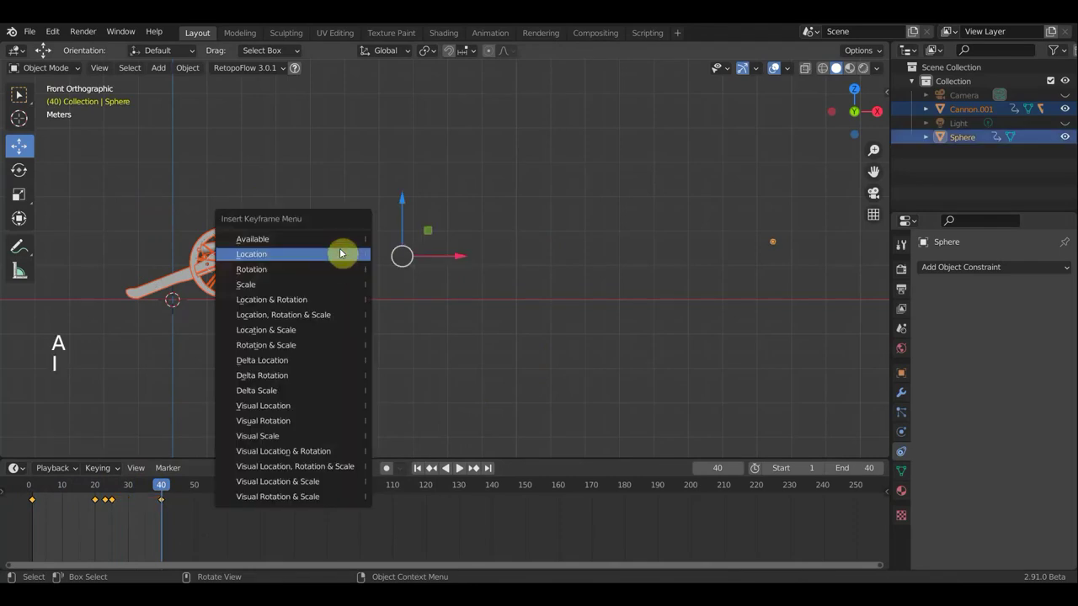
{"action": "left_click", "coordinate": [136, 493]}
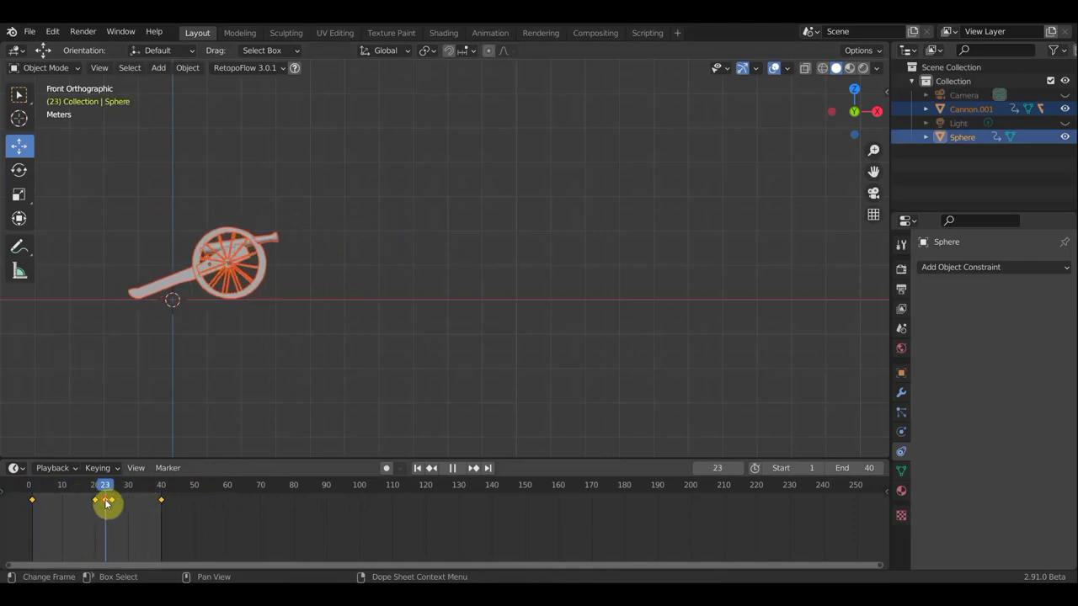
{"action": "left_click", "coordinate": [201, 252]}
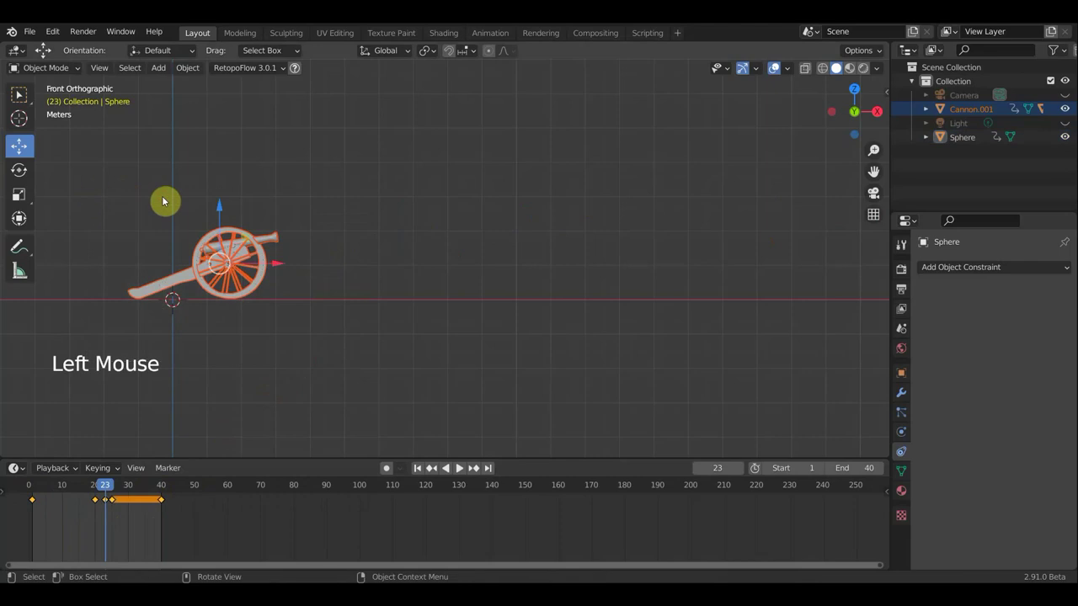
Rotate the cannon, key its rotation at frame 23, then undo and orbit to view the cannon with its wheels.
{"action": "key", "text": "r"}
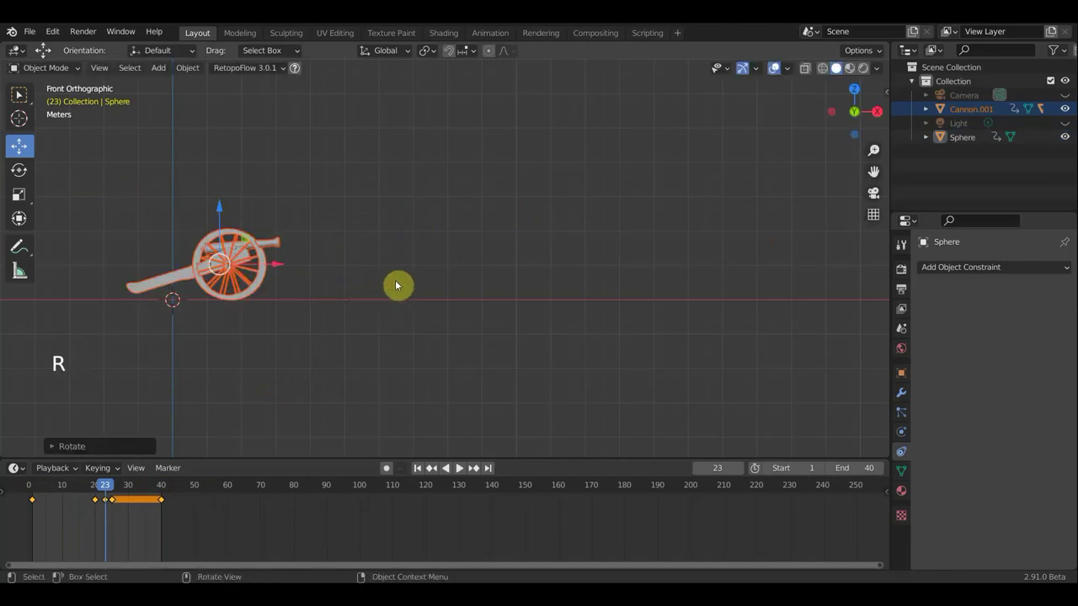
{"action": "key", "text": "i"}
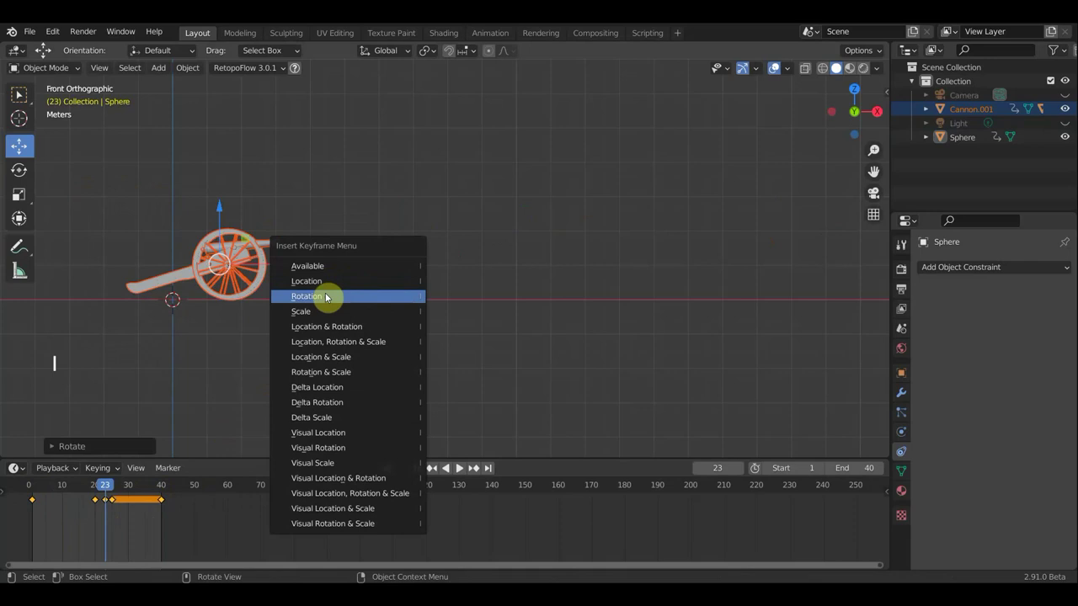
{"action": "left_click", "coordinate": [91, 491]}
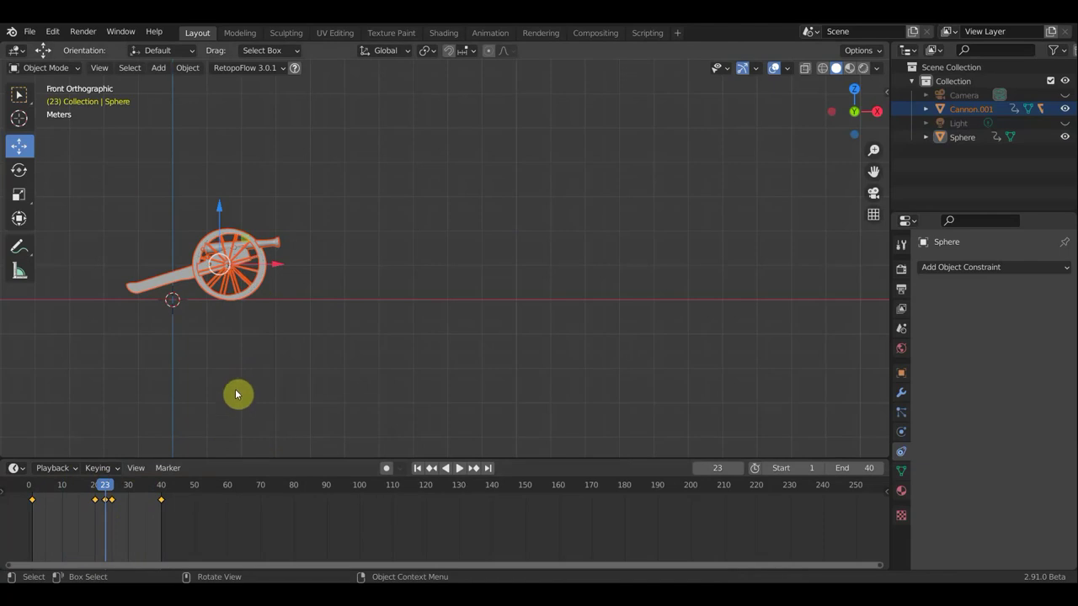
{"action": "key", "text": "ctrl+z"}
{"action": "key", "text": "ctrl+z"}
{"action": "key", "text": "ctrl+z"}
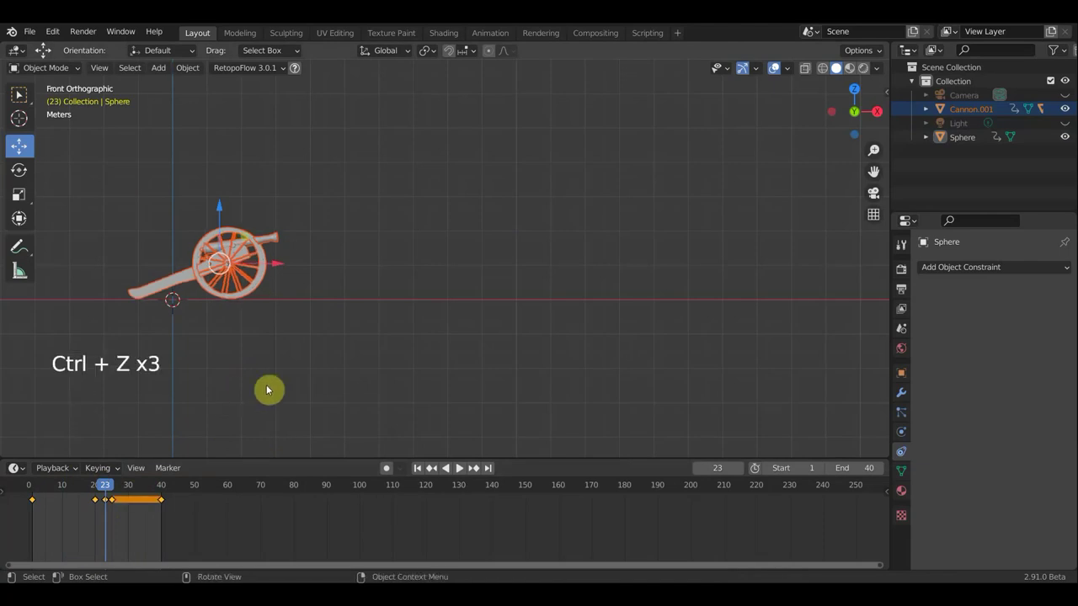